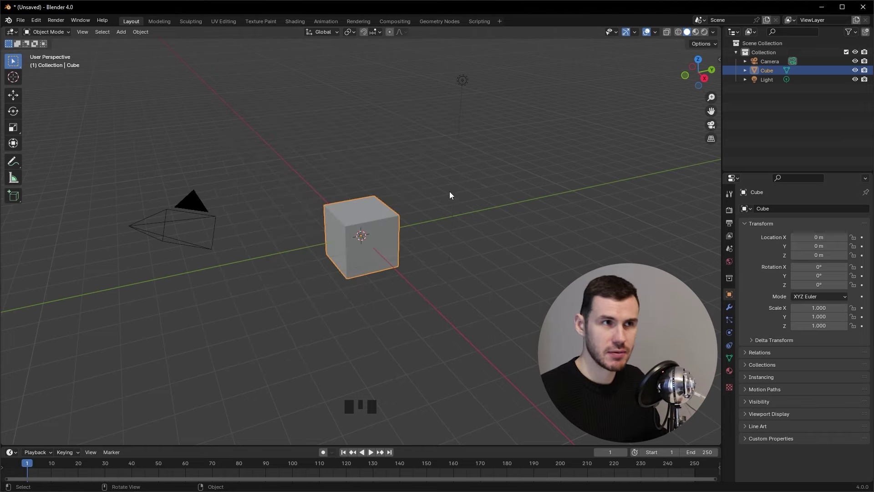
Select every object in the scene, then clear the selection and orbit around the cube.
{"action": "left_click", "coordinate": [348, 125]}
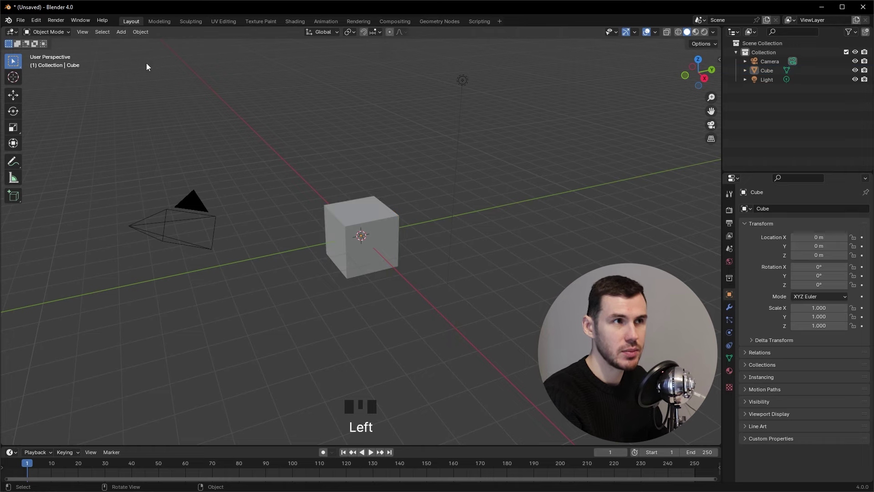
{"action": "left_click", "coordinate": [160, 69]}
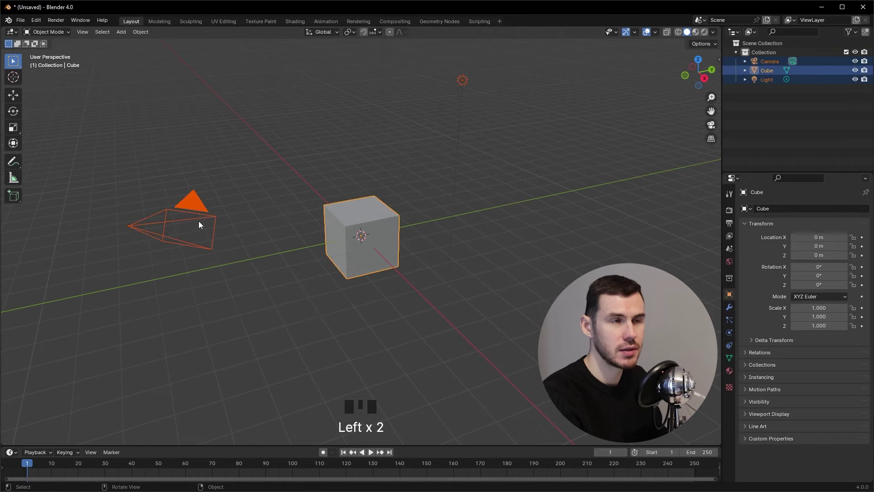
{"action": "left_click", "coordinate": [544, 142]}
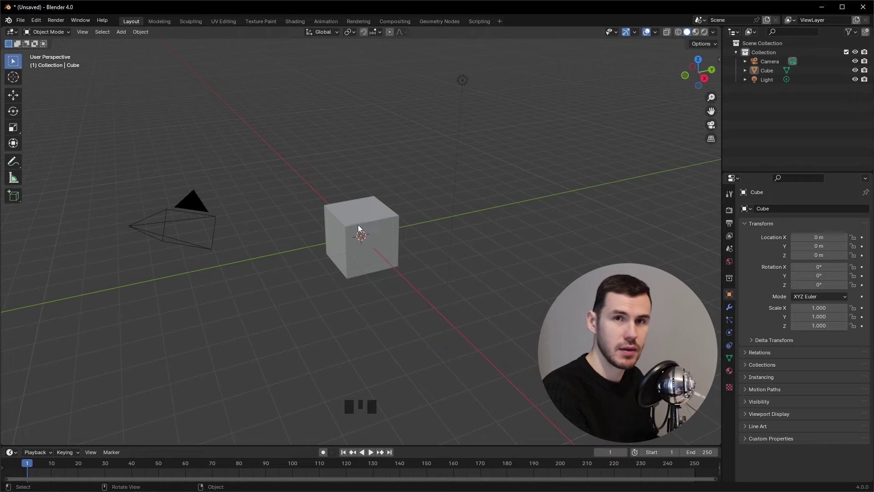
{"action": "left_click_drag", "start_coordinate": [362, 219], "coordinate": [332, 247]}
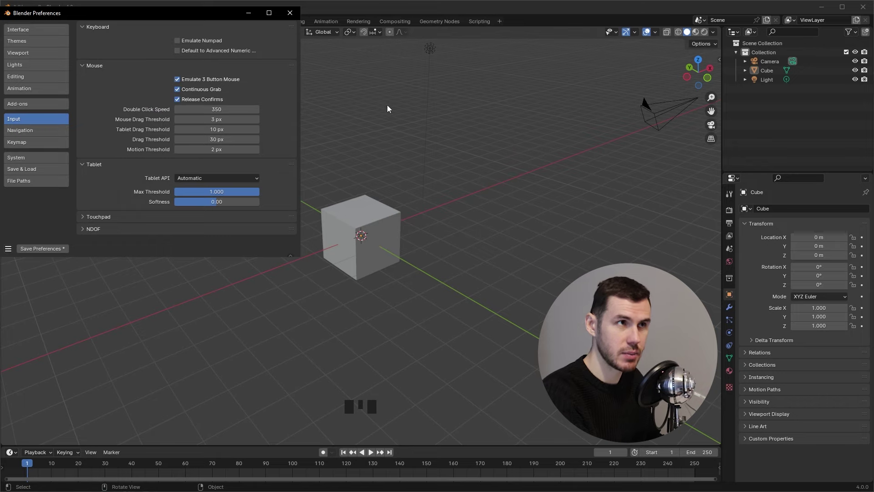
{"action": "left_click_drag", "start_coordinate": [475, 225], "coordinate": [467, 238]}
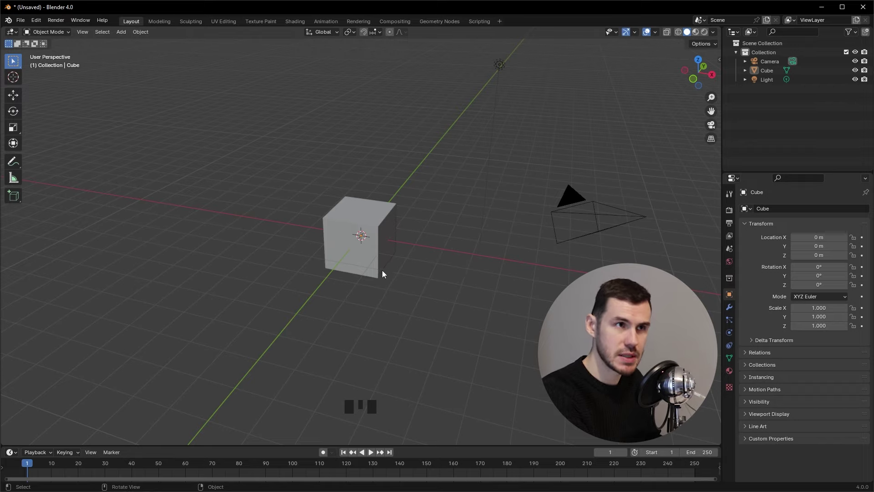
{"action": "scroll", "scroll_direction": "up", "scroll_amount": 3}
{"action": "scroll", "scroll_direction": "down", "scroll_amount": 3}
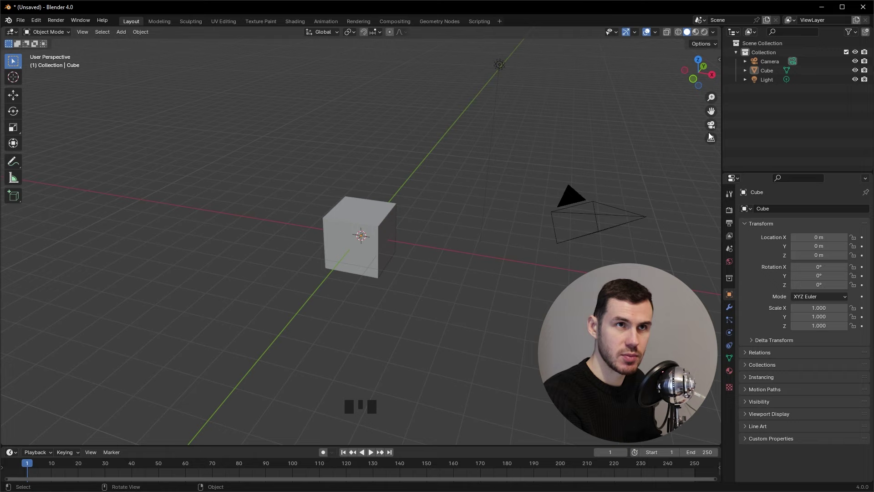
Use the navigation gizmo to view the cube from the front, from above, and back in angled perspective.
{"action": "left_click", "coordinate": [688, 83]}
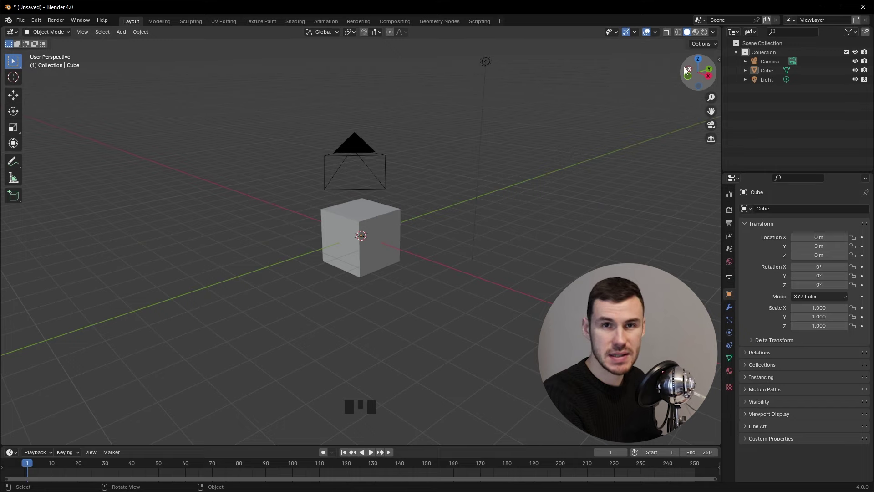
{"action": "left_click", "coordinate": [713, 76]}
{"action": "left_click", "coordinate": [691, 73]}
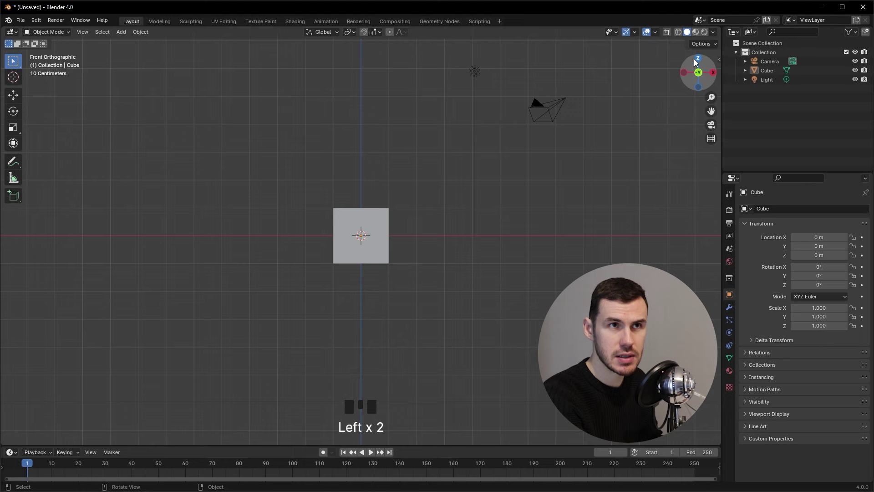
{"action": "left_click", "coordinate": [697, 61]}
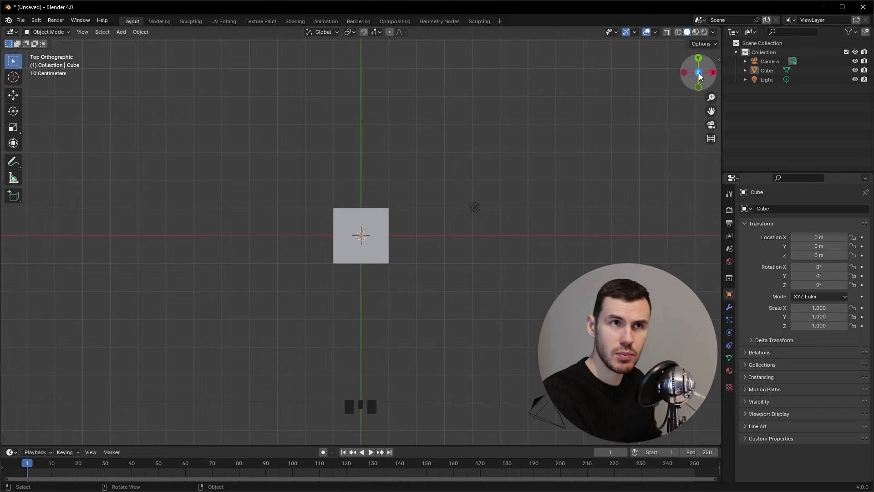
{"action": "left_click", "coordinate": [694, 83]}
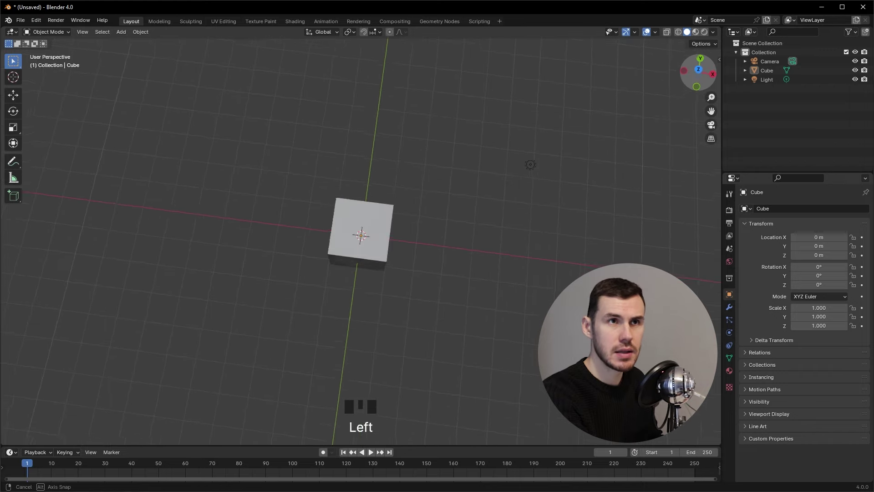
{"action": "left_click", "coordinate": [690, 80]}
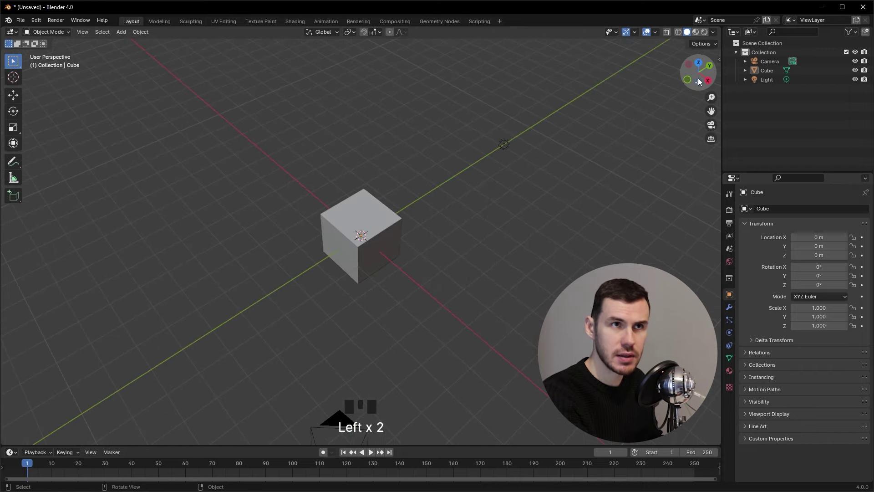
{"action": "left_click", "coordinate": [696, 90]}
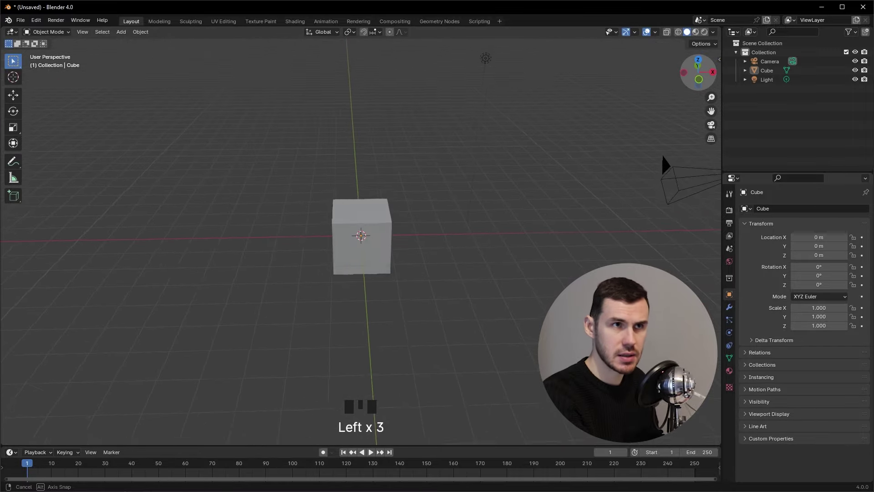
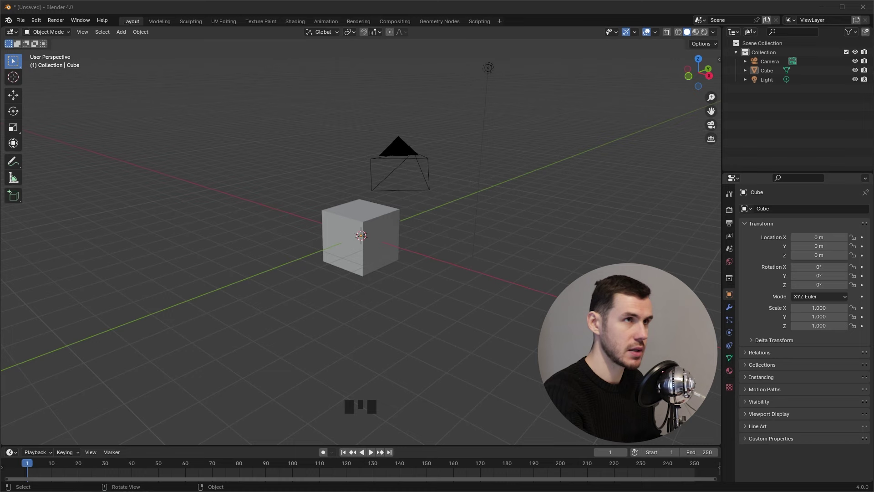
Orbit, pan and zoom around the cube and camera, selecting the light along the way.
{"action": "left_click_drag", "start_coordinate": [406, 277], "coordinate": [407, 277]}
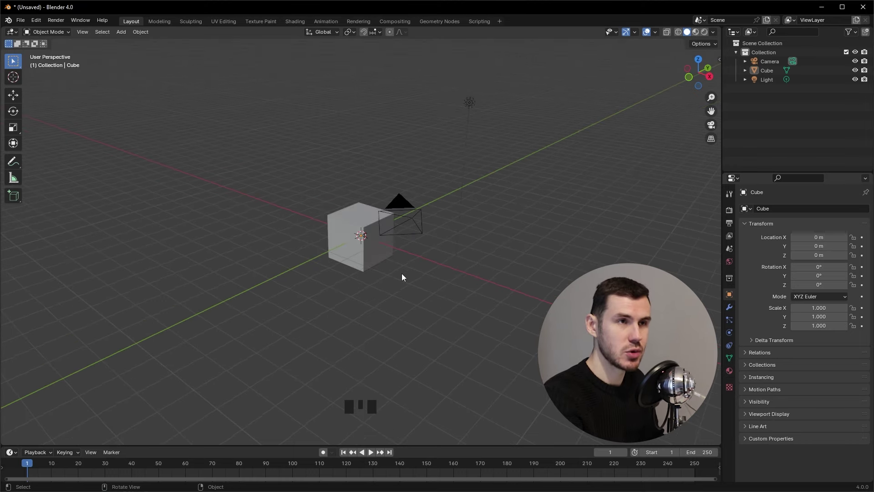
{"action": "left_click_drag", "start_coordinate": [381, 246], "coordinate": [378, 217]}
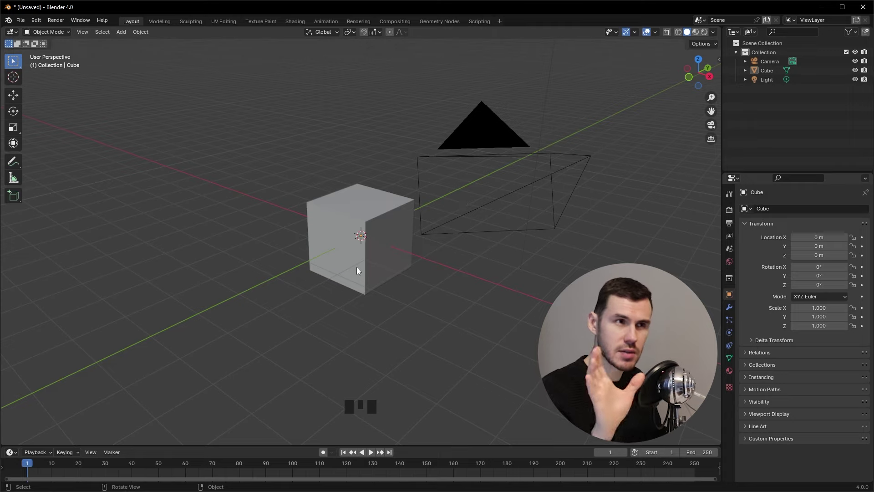
{"action": "left_click_drag", "start_coordinate": [314, 229], "coordinate": [317, 225]}
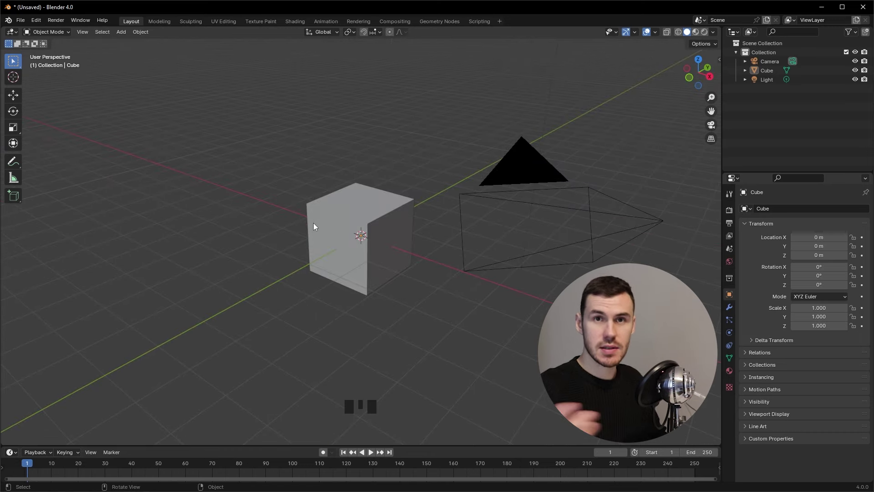
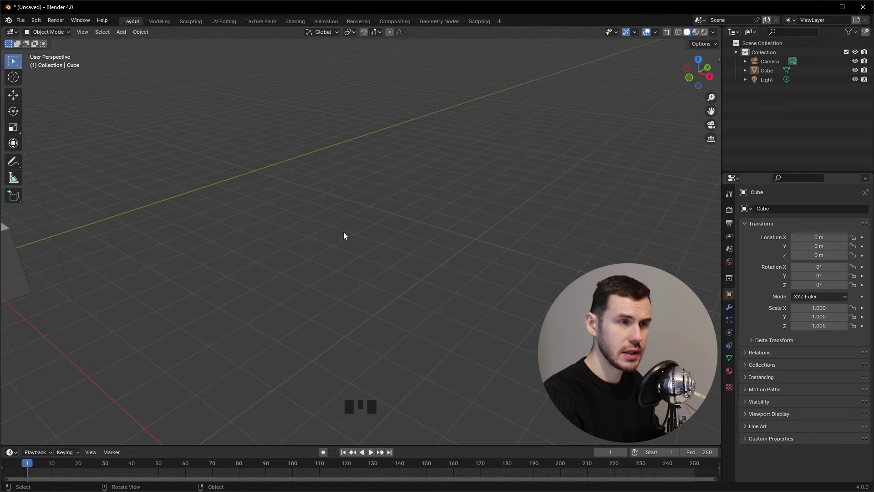
{"action": "left_click_drag", "start_coordinate": [367, 237], "coordinate": [462, 222]}
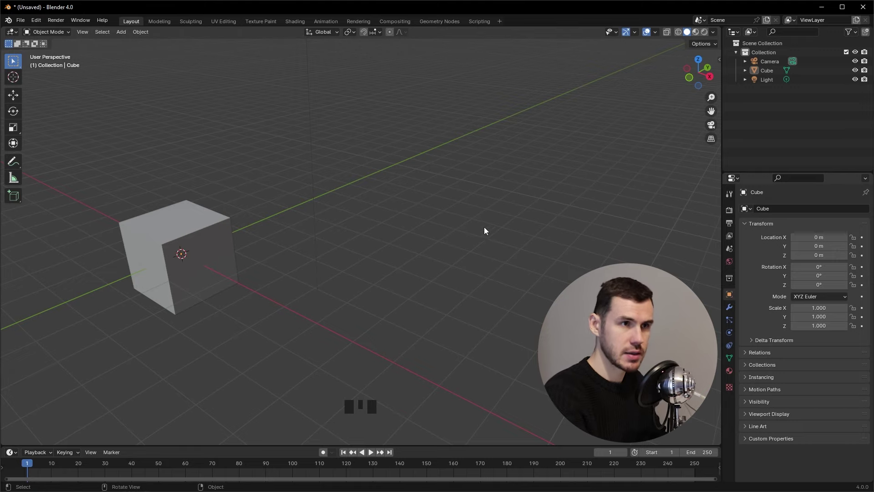
{"action": "left_click_drag", "start_coordinate": [304, 250], "coordinate": [543, 254]}
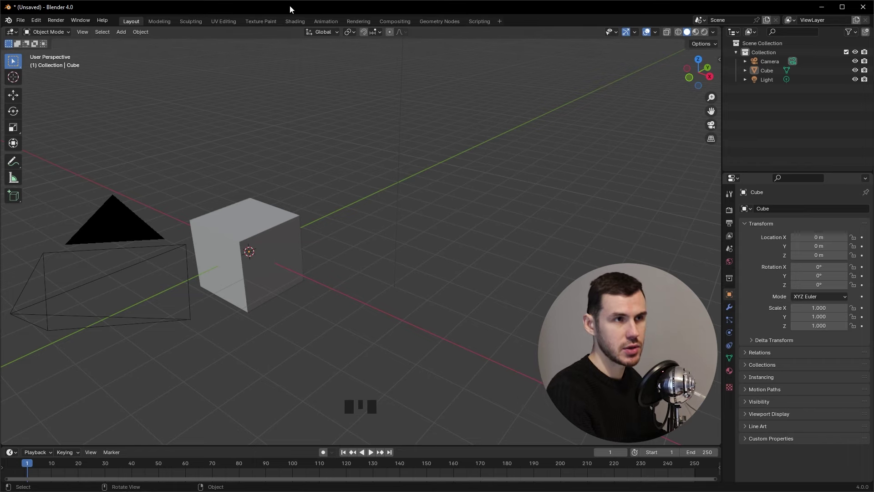
{"action": "scroll", "scroll_direction": "down", "scroll_amount": 3}
{"action": "scroll", "scroll_direction": "up", "scroll_amount": 3}
{"action": "left_click", "coordinate": [384, 136]}
{"action": "left_click_drag", "start_coordinate": [451, 135], "coordinate": [335, 188]}
{"action": "scroll", "scroll_direction": "up", "scroll_amount": 3}
{"action": "left_click_drag", "start_coordinate": [353, 222], "coordinate": [508, 278]}
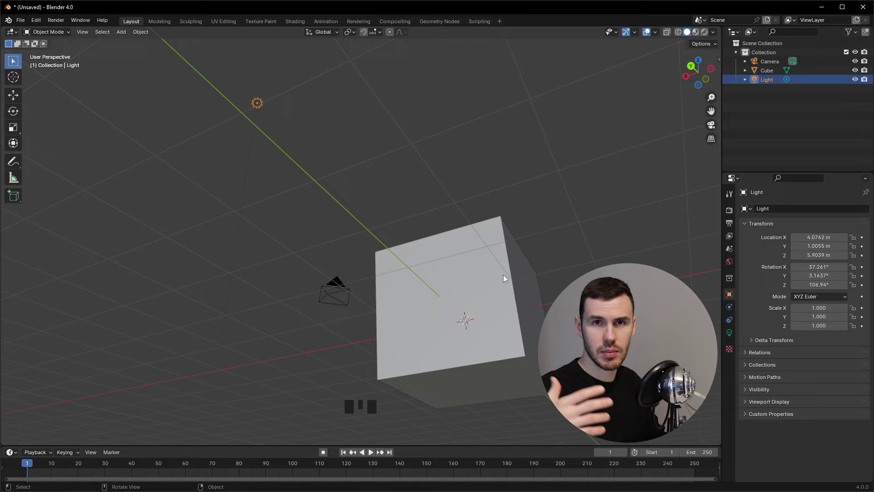
Select the camera and orbit and zoom the view to frame it.
{"action": "left_click", "coordinate": [442, 262]}
{"action": "left_click_drag", "start_coordinate": [547, 244], "coordinate": [660, 167]}
{"action": "left_click", "coordinate": [660, 167]}
{"action": "middle_click", "coordinate": [652, 180]}
{"action": "scroll", "scroll_direction": "up", "scroll_amount": 3}
{"action": "scroll", "scroll_direction": "down", "scroll_amount": 3}
{"action": "left_click_drag", "start_coordinate": [564, 243], "coordinate": [510, 163]}
{"action": "scroll", "scroll_direction": "up", "scroll_amount": 3}
{"action": "scroll", "scroll_direction": "down", "scroll_amount": 3}
{"action": "scroll", "scroll_direction": "up", "scroll_amount": 3}
{"action": "scroll", "scroll_direction": "down", "scroll_amount": 3}
{"action": "left_click_drag", "start_coordinate": [436, 193], "coordinate": [456, 198]}
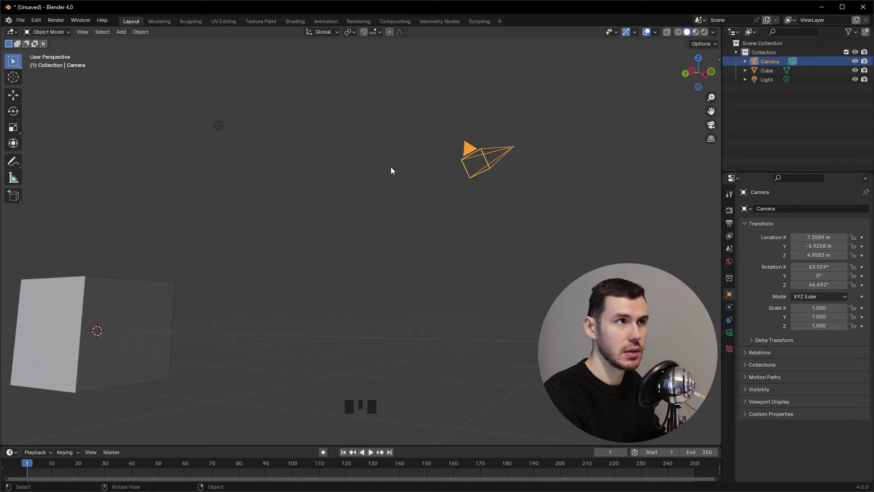
Move the Preferences window over the scene and switch it to the Navigation settings, reviewing Orbit & Pan.
{"action": "left_click_drag", "start_coordinate": [36, 20], "coordinate": [319, 106]}
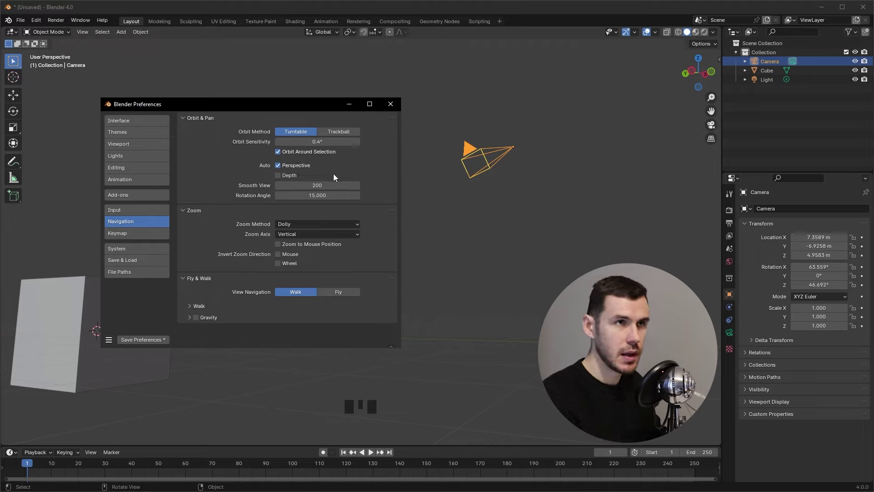
{"action": "left_click", "coordinate": [492, 251]}
{"action": "left_click_drag", "start_coordinate": [460, 275], "coordinate": [571, 99]}
{"action": "left_click", "coordinate": [572, 100]}
{"action": "left_click_drag", "start_coordinate": [582, 176], "coordinate": [432, 253]}
{"action": "left_click", "coordinate": [556, 244]}
{"action": "left_click", "coordinate": [512, 234]}
{"action": "left_click", "coordinate": [522, 186]}
Review and adjust options in the Zoom section of the Navigation settings.
{"action": "left_click", "coordinate": [512, 250]}
{"action": "left_click_drag", "start_coordinate": [567, 233], "coordinate": [573, 256]}
{"action": "left_click", "coordinate": [569, 247]}
{"action": "double_click", "coordinate": [562, 248]}
{"action": "left_click", "coordinate": [566, 247]}
{"action": "left_click", "coordinate": [566, 246]}
{"action": "double_click", "coordinate": [567, 247]}
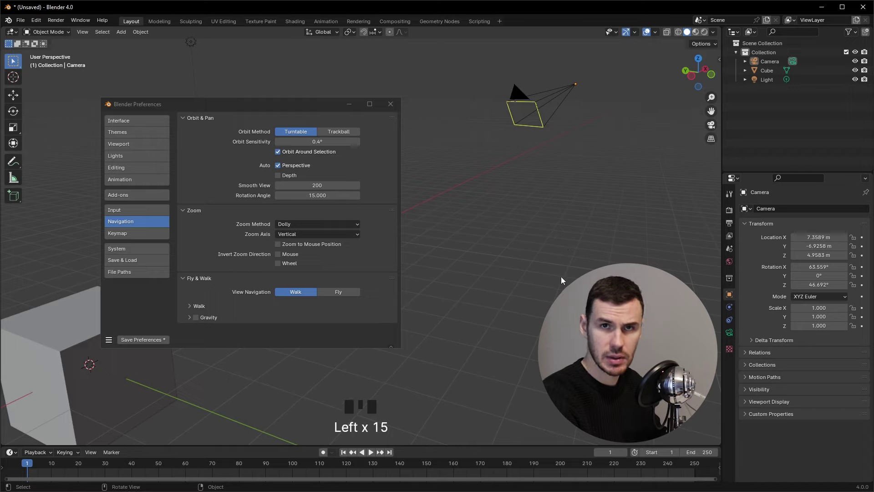
Test the navigation by selecting the camera and then the light, orbiting around each.
{"action": "left_click", "coordinate": [567, 90]}
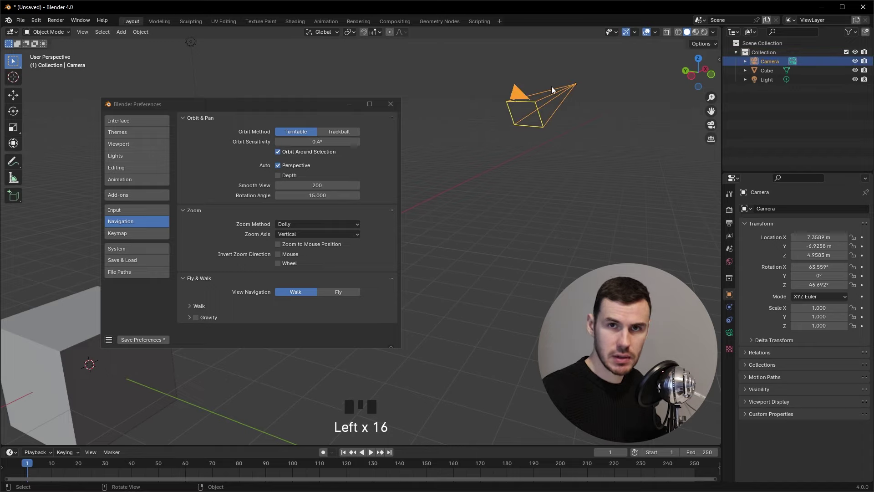
{"action": "left_click", "coordinate": [601, 216]}
{"action": "left_click", "coordinate": [532, 256]}
{"action": "left_click_drag", "start_coordinate": [501, 269], "coordinate": [573, 85]}
{"action": "left_click", "coordinate": [573, 85]}
{"action": "left_click_drag", "start_coordinate": [620, 152], "coordinate": [499, 227]}
{"action": "left_click", "coordinate": [503, 222]}
{"action": "left_click_drag", "start_coordinate": [491, 225], "coordinate": [509, 87]}
{"action": "left_click", "coordinate": [509, 87]}
{"action": "left_click_drag", "start_coordinate": [539, 112], "coordinate": [508, 105]}
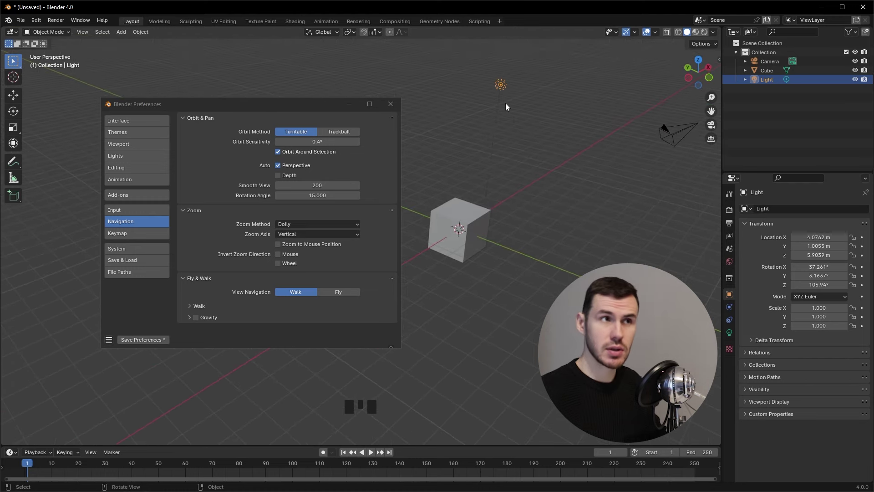
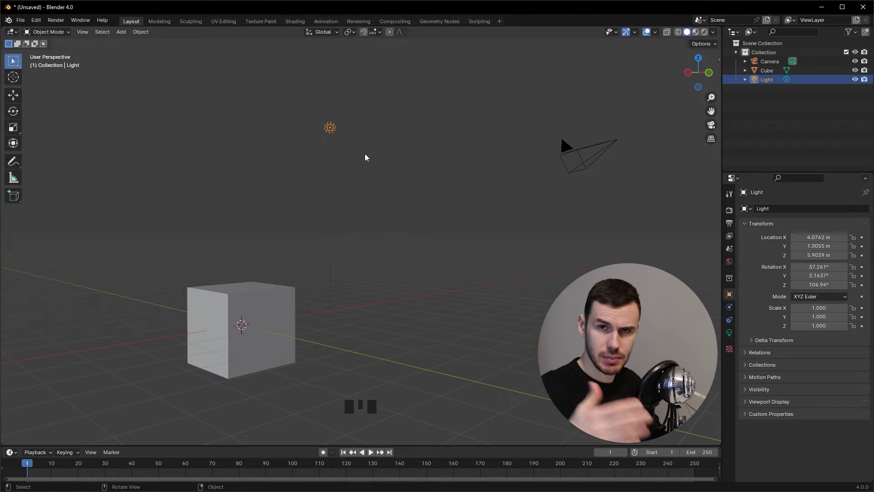
Clear the selection and zoom in and out on the cube repeatedly with the mouse wheel.
{"action": "left_click", "coordinate": [389, 286]}
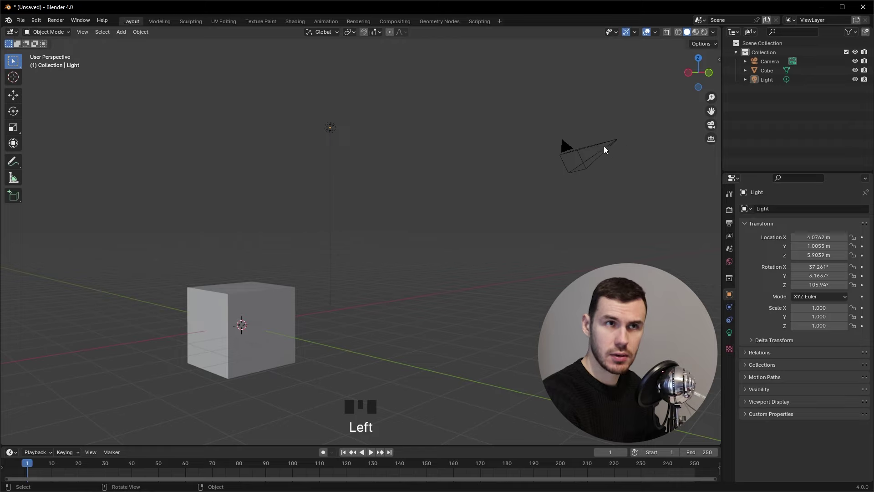
{"action": "scroll", "scroll_direction": "up", "scroll_amount": 3}
{"action": "scroll", "scroll_direction": "down", "scroll_amount": 3}
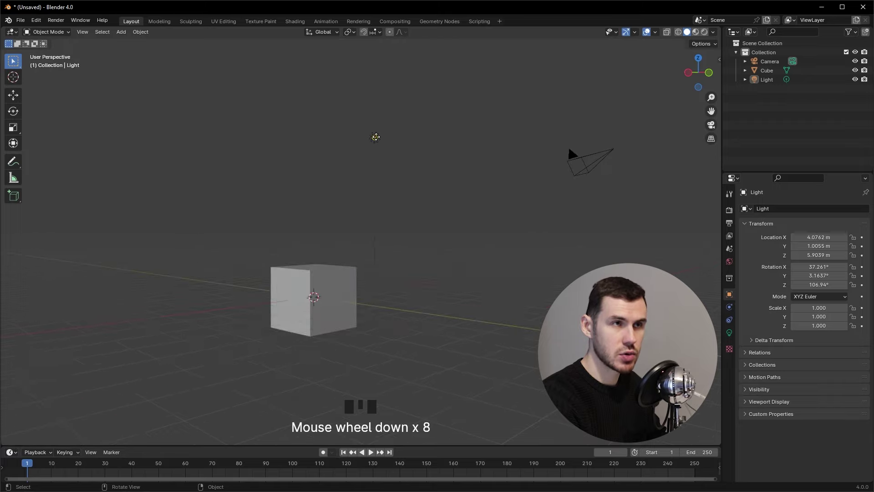
{"action": "scroll", "scroll_direction": "up", "scroll_amount": 3}
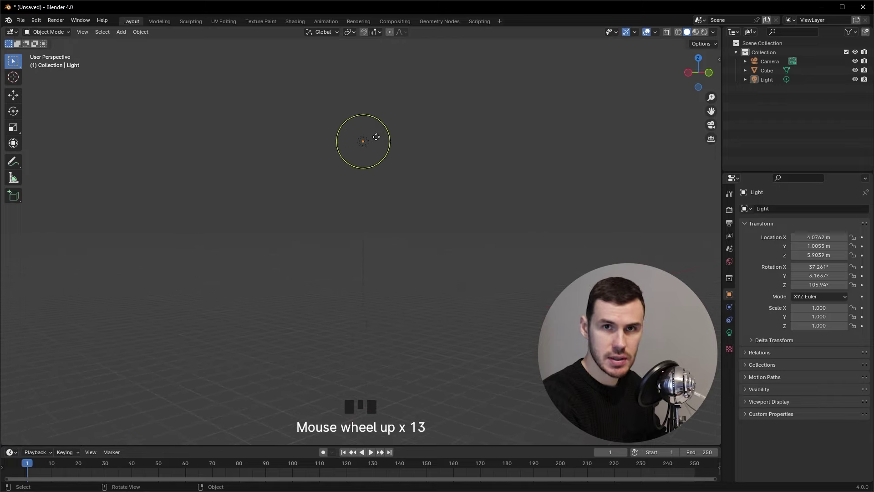
{"action": "scroll", "scroll_direction": "down", "scroll_amount": 3}
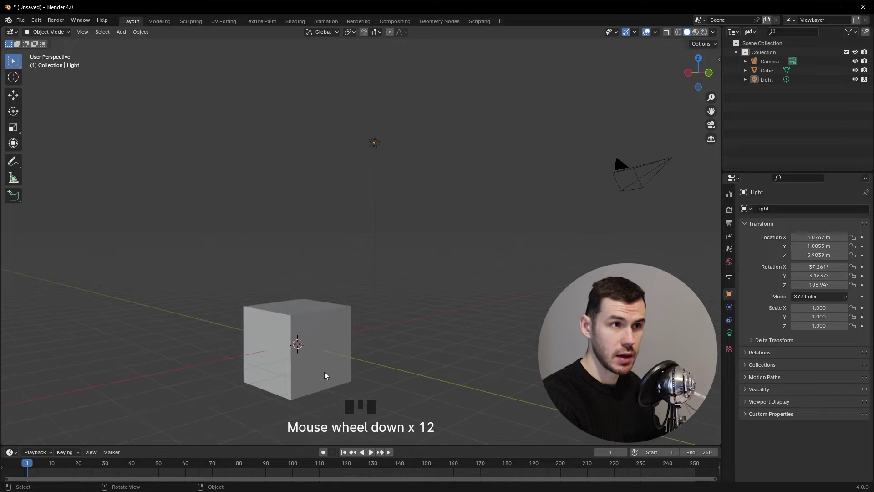
{"action": "scroll", "scroll_direction": "up", "scroll_amount": 3}
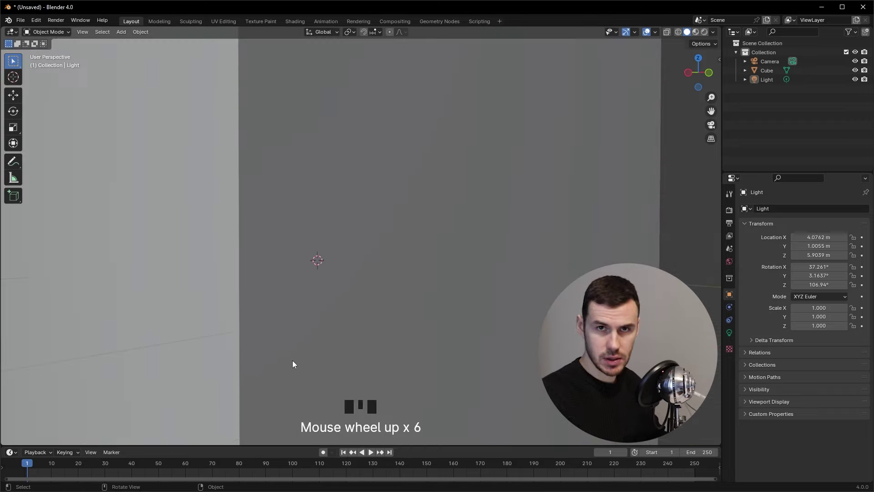
{"action": "scroll", "scroll_direction": "up", "scroll_amount": 3}
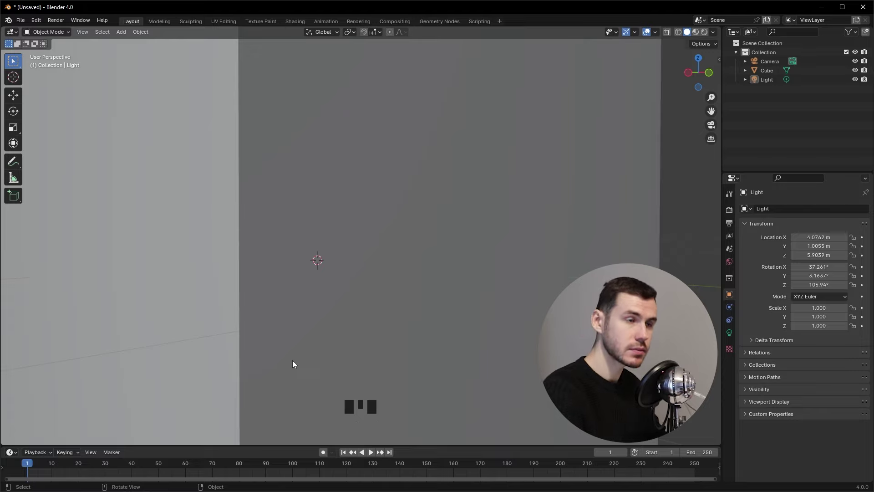
{"action": "scroll", "scroll_direction": "down", "scroll_amount": 3}
{"action": "scroll", "scroll_direction": "down", "scroll_amount": 3}
{"action": "left_click_drag", "start_coordinate": [368, 283], "coordinate": [357, 272]}
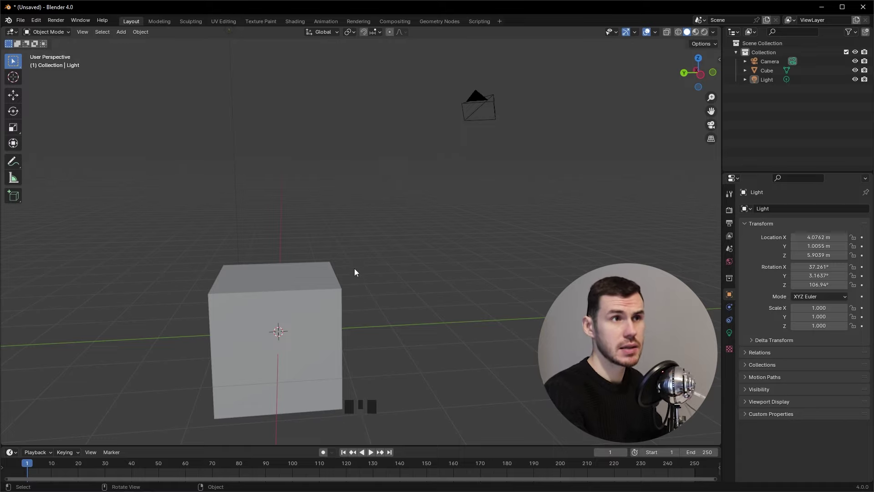
Orbit and pan around the scene to see the cube, camera and light from several angles.
{"action": "left_click_drag", "start_coordinate": [382, 250], "coordinate": [274, 336]}
{"action": "left_click", "coordinate": [274, 336]}
{"action": "left_click_drag", "start_coordinate": [420, 232], "coordinate": [326, 116]}
{"action": "left_click", "coordinate": [327, 116]}
{"action": "left_click_drag", "start_coordinate": [270, 202], "coordinate": [509, 324]}
{"action": "scroll", "scroll_direction": "up", "scroll_amount": 3}
{"action": "scroll", "scroll_direction": "down", "scroll_amount": 3}
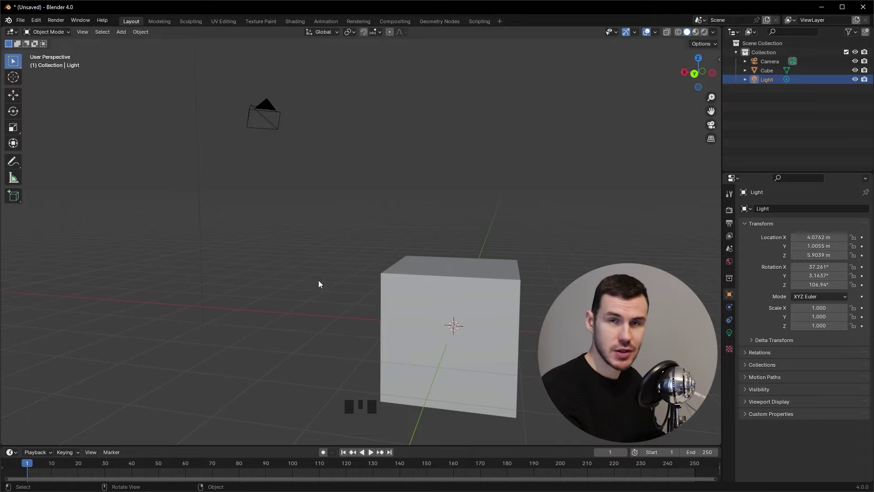
{"action": "left_click_drag", "start_coordinate": [414, 267], "coordinate": [372, 232]}
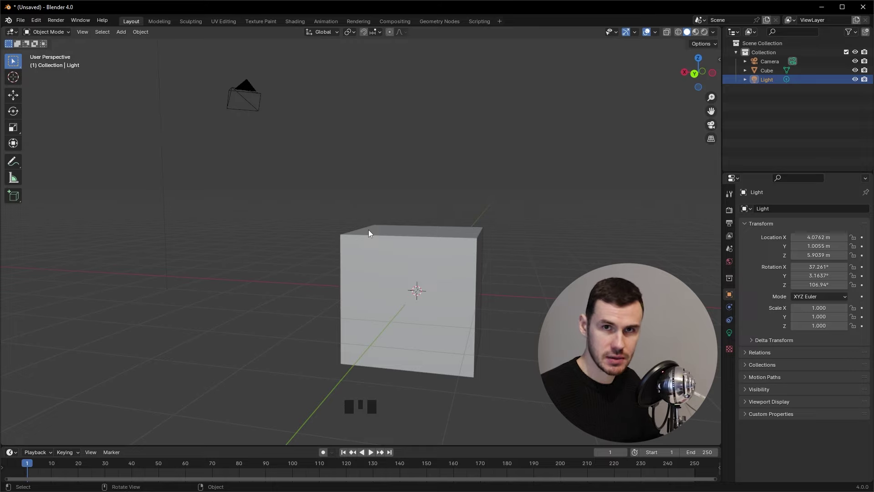
Select the cube and clear the selection twice, then select the camera.
{"action": "left_click", "coordinate": [555, 196]}
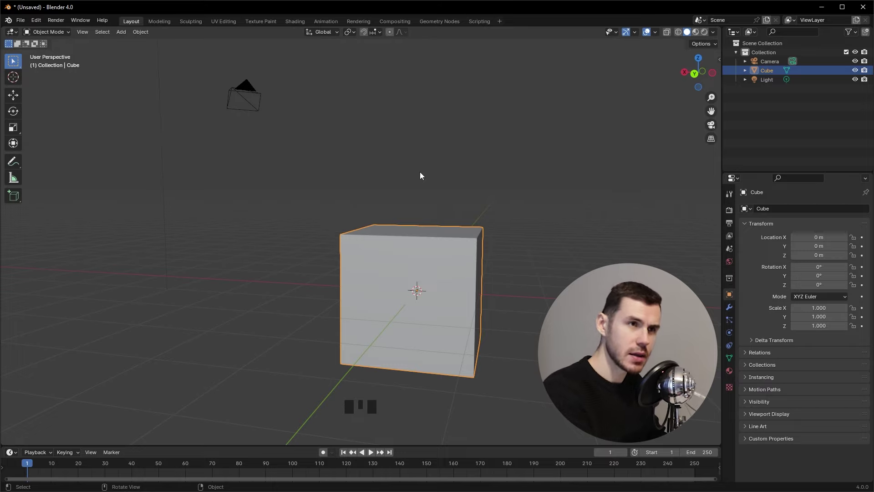
{"action": "left_click", "coordinate": [402, 158]}
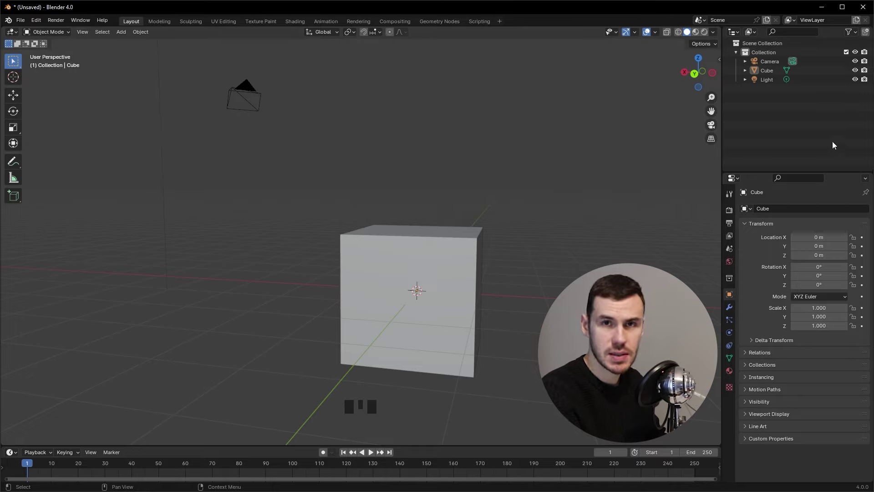
{"action": "left_click", "coordinate": [475, 283]}
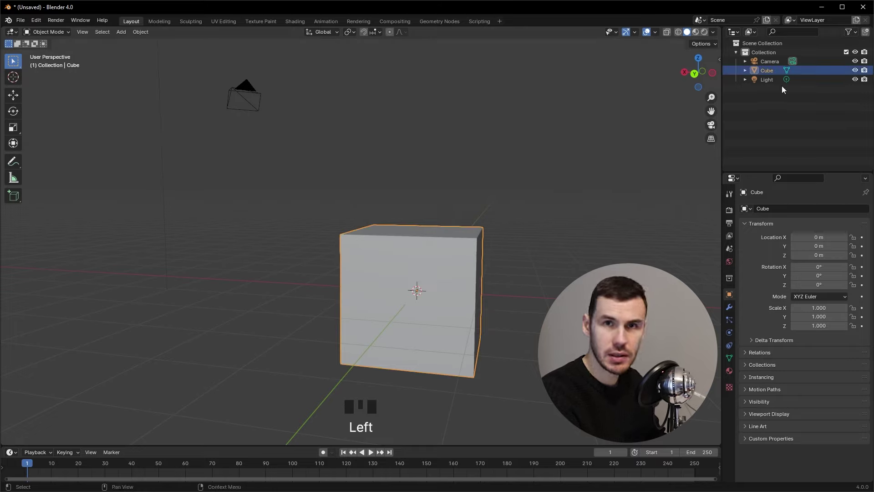
{"action": "left_click", "coordinate": [556, 229]}
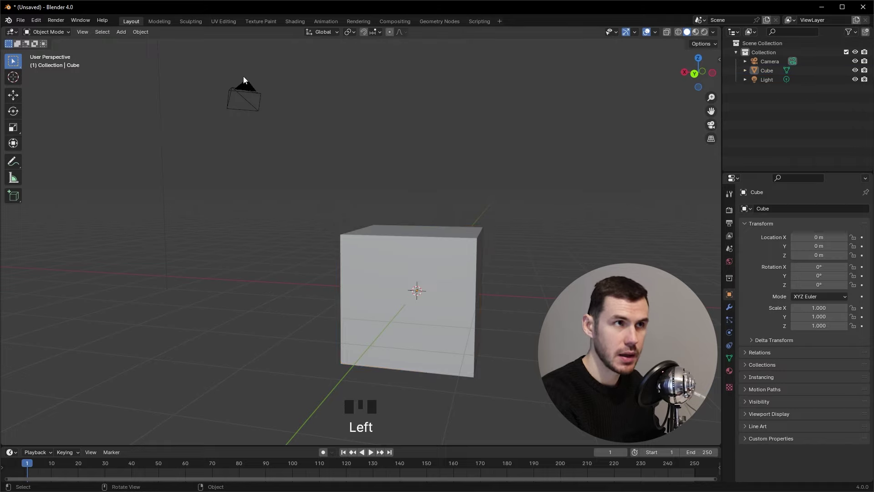
{"action": "left_click", "coordinate": [246, 88]}
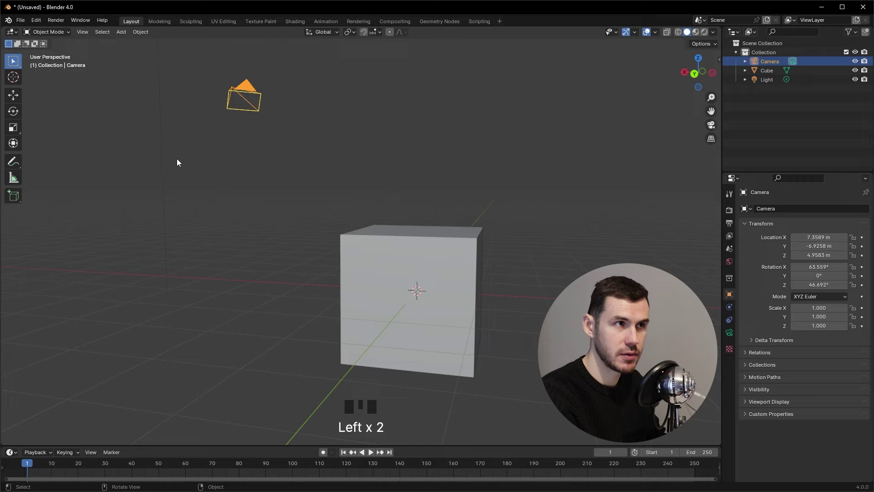
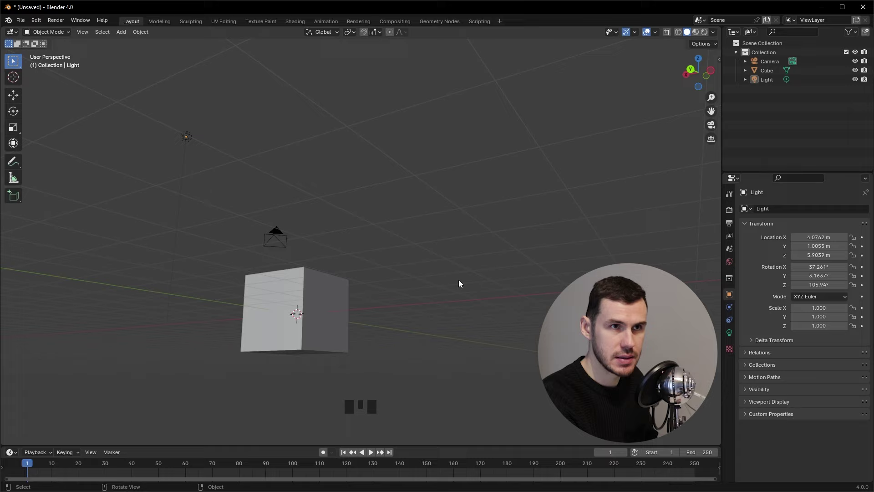
Zoom in and out, then select the camera, the light, the cube and finally the camera again.
{"action": "scroll", "scroll_direction": "up", "scroll_amount": 3}
{"action": "scroll", "scroll_direction": "down", "scroll_amount": 3}
{"action": "scroll", "scroll_direction": "down", "scroll_amount": 3}
{"action": "scroll", "scroll_direction": "up", "scroll_amount": 3}
{"action": "scroll", "scroll_direction": "down", "scroll_amount": 3}
{"action": "scroll", "scroll_direction": "up", "scroll_amount": 3}
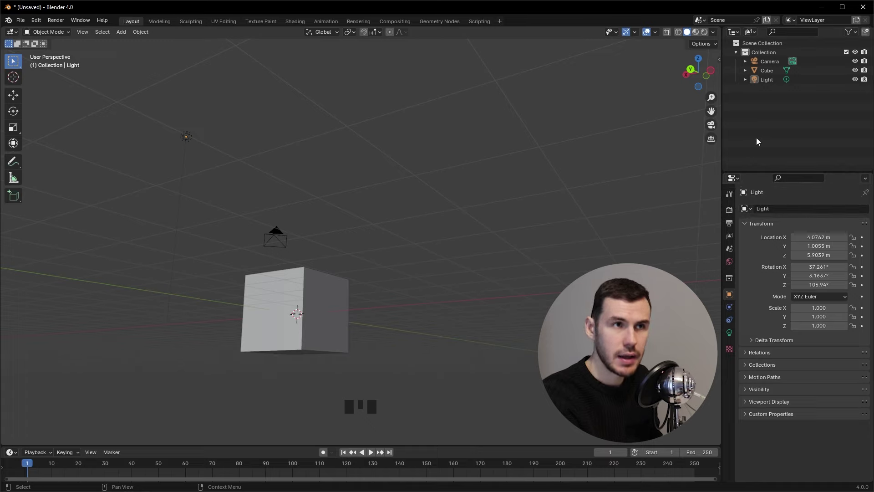
{"action": "left_click", "coordinate": [289, 239]}
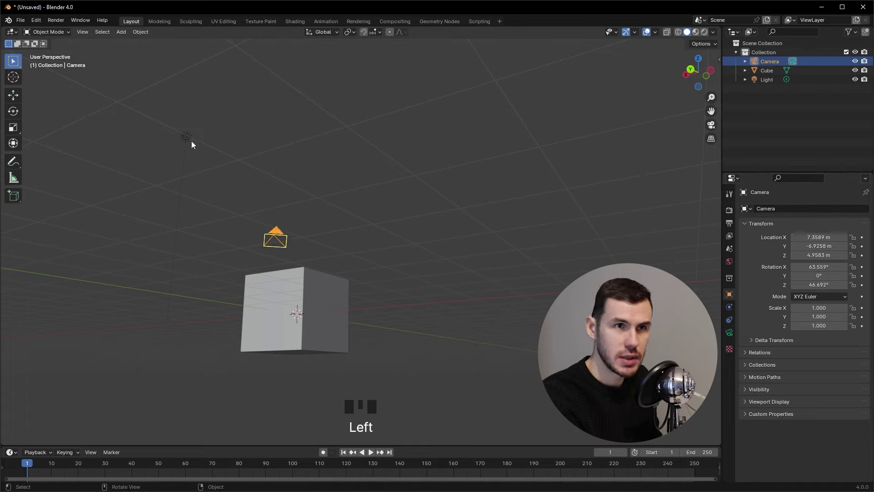
{"action": "left_click", "coordinate": [194, 142]}
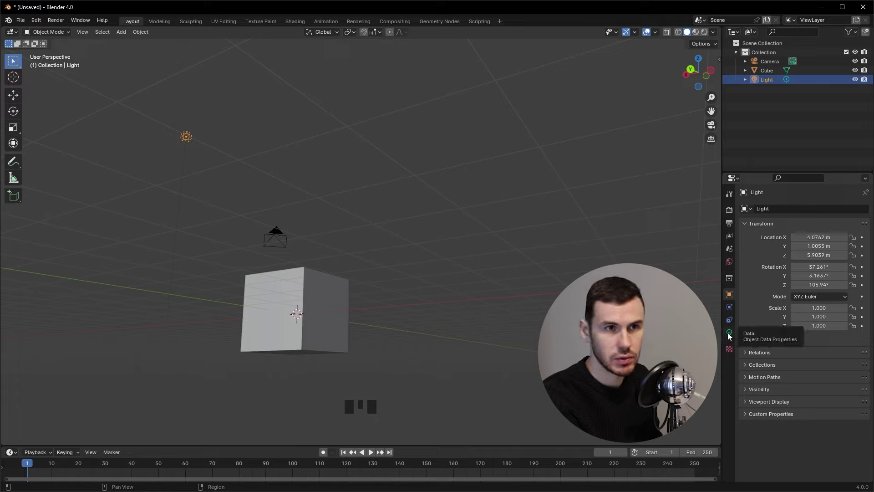
{"action": "left_click", "coordinate": [283, 297]}
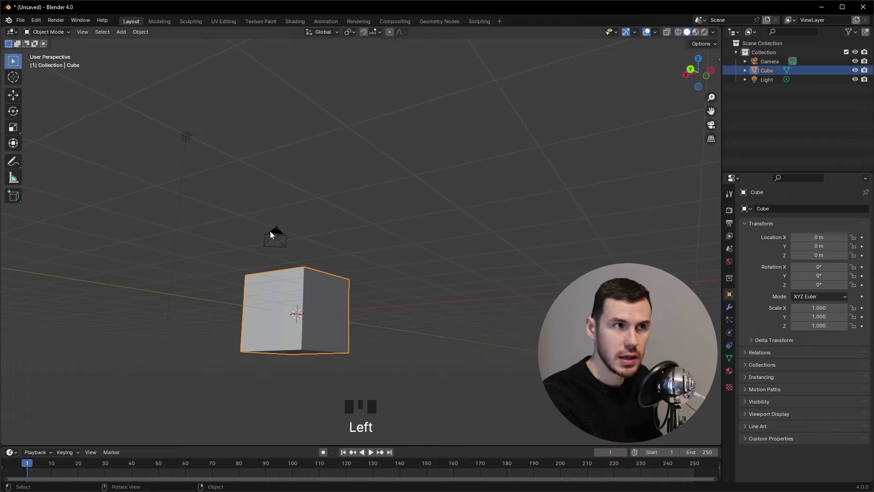
{"action": "left_click", "coordinate": [275, 235]}
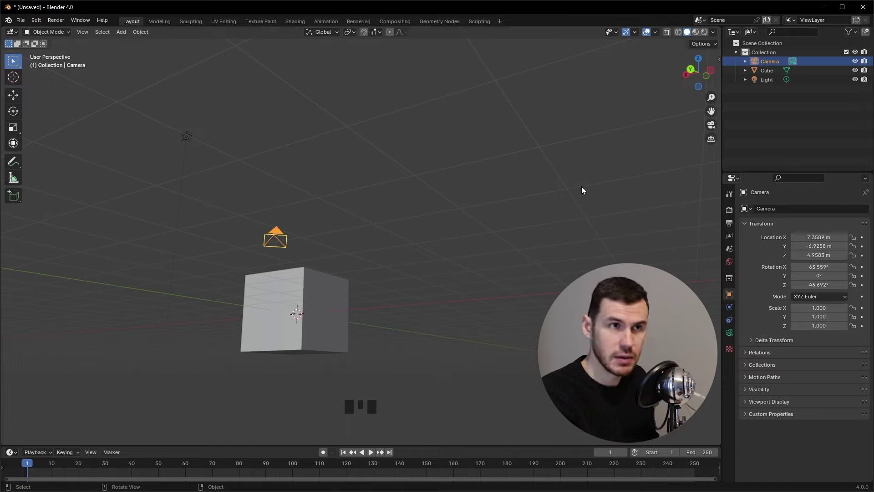
Deselect the camera, orbit and zoom close to the cube, and select it.
{"action": "left_click", "coordinate": [625, 175]}
{"action": "left_click_drag", "start_coordinate": [311, 344], "coordinate": [366, 360]}
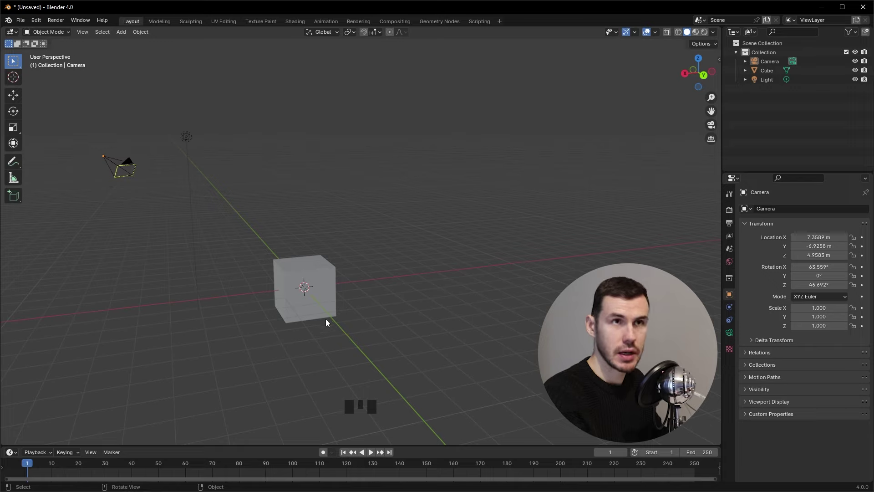
{"action": "scroll", "scroll_direction": "up", "scroll_amount": 3}
{"action": "scroll", "scroll_direction": "down", "scroll_amount": 3}
{"action": "scroll", "scroll_direction": "up", "scroll_amount": 3}
{"action": "scroll", "scroll_direction": "down", "scroll_amount": 3}
{"action": "scroll", "scroll_direction": "up", "scroll_amount": 3}
{"action": "scroll", "scroll_direction": "down", "scroll_amount": 3}
{"action": "scroll", "scroll_direction": "up", "scroll_amount": 3}
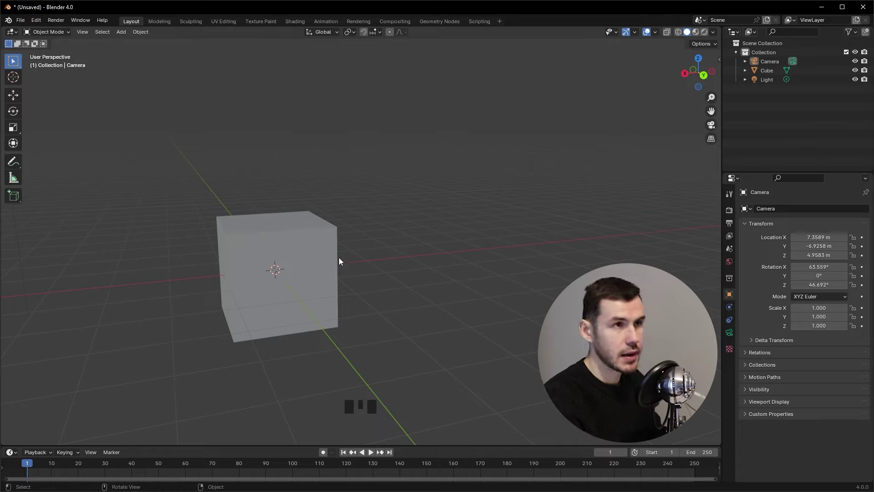
{"action": "left_click", "coordinate": [334, 255]}
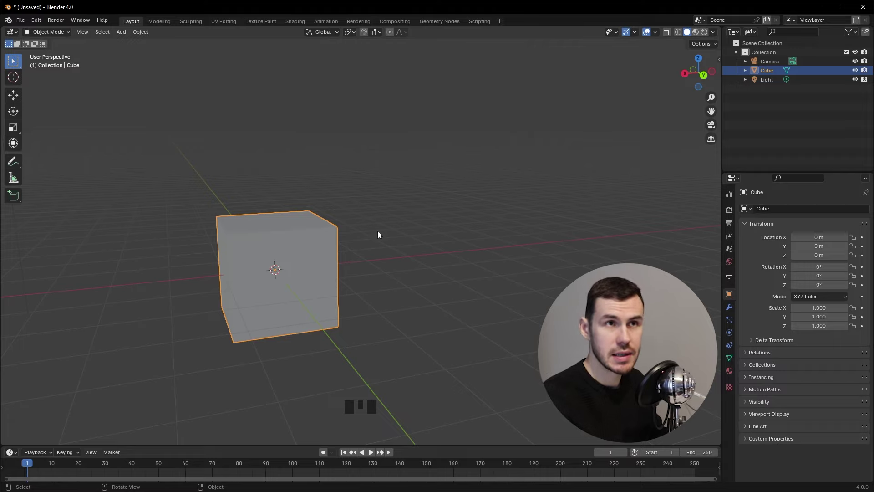
Confirm moving the cube about 1 m along Y and activate the Move tool in the toolbar.
{"action": "left_click", "coordinate": [37, 119]}
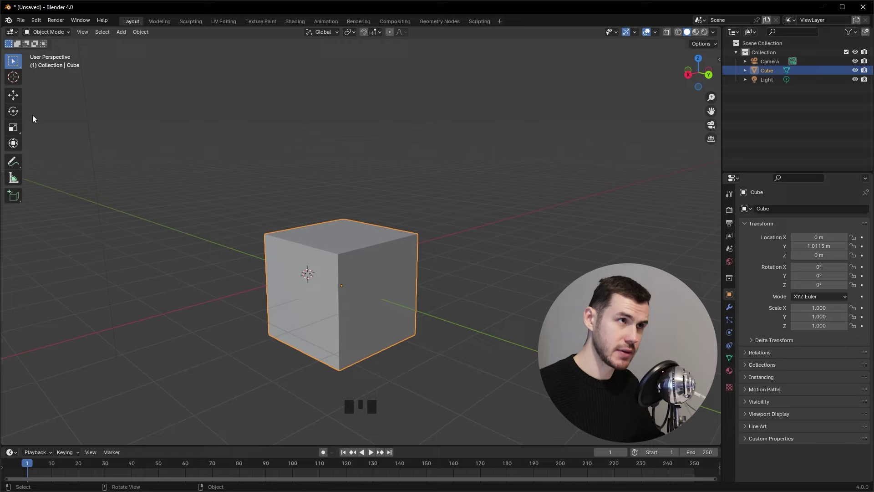
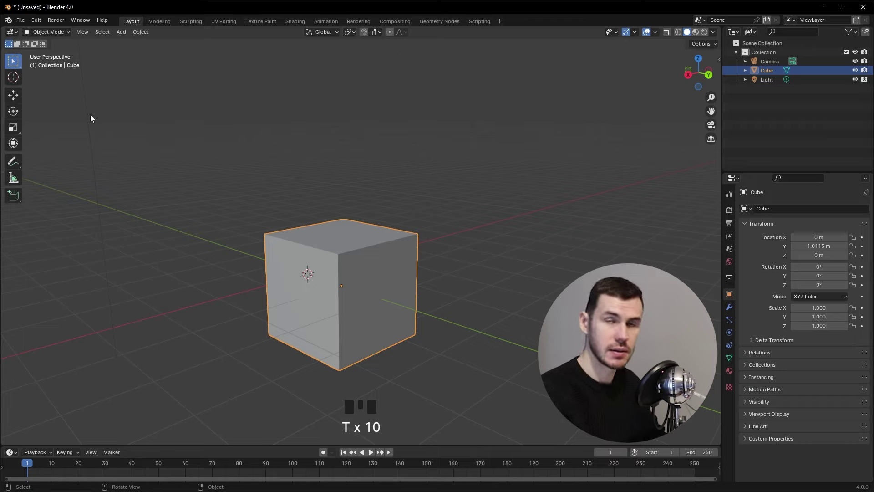
{"action": "key", "text": "t"}
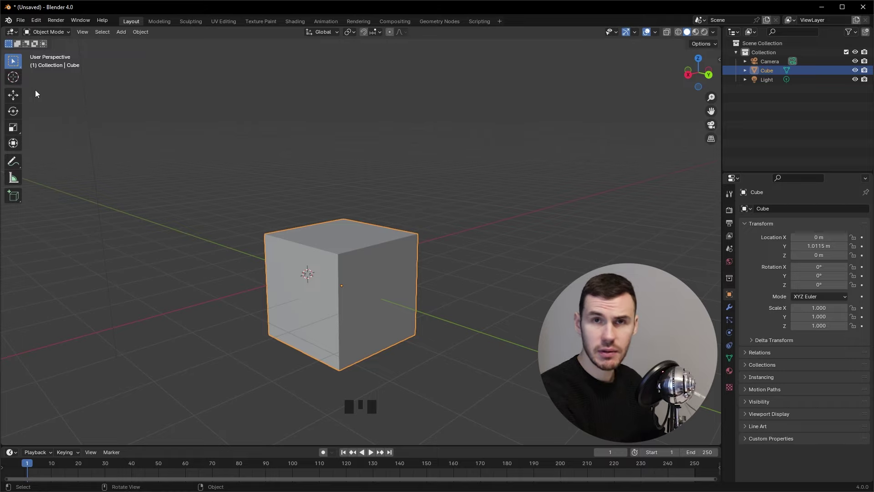
{"action": "left_click_drag", "start_coordinate": [18, 100], "coordinate": [339, 245]}
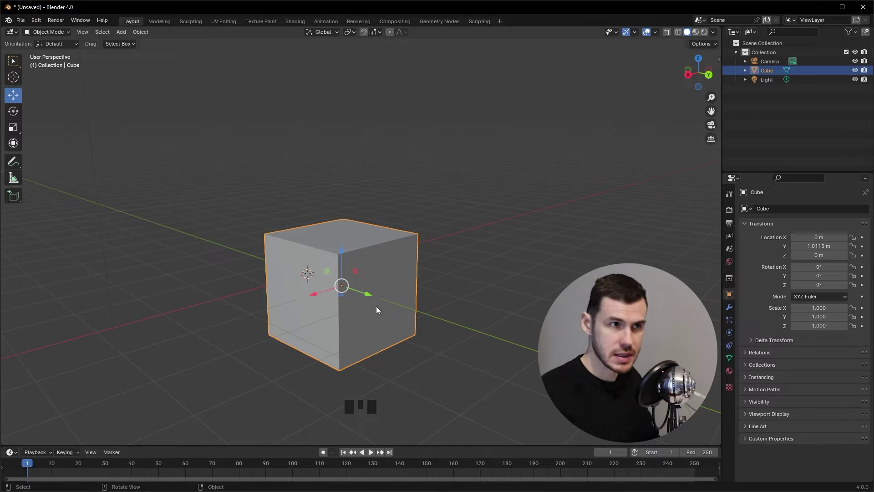
Drag the cube with the Move gizmo to about X 0.57, Y 0.99, Z 0.91 m, undoing a trial rotation.
{"action": "left_click", "coordinate": [345, 253]}
{"action": "left_click", "coordinate": [374, 290]}
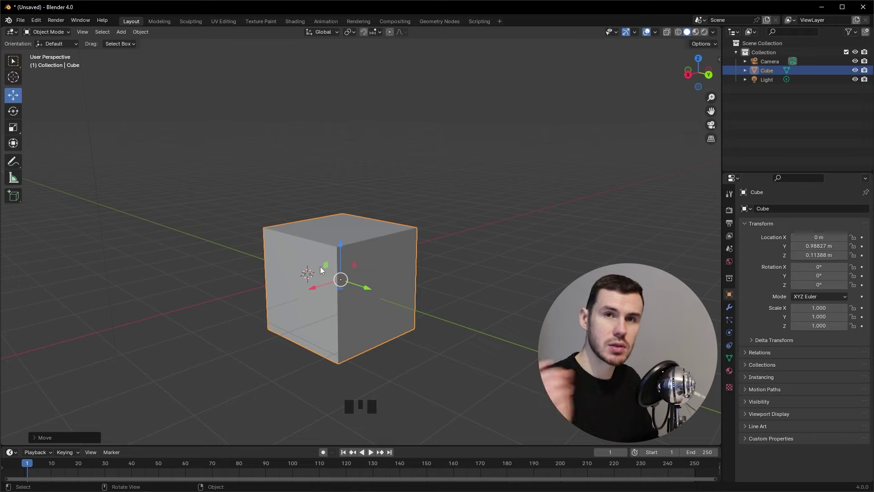
{"action": "left_click", "coordinate": [333, 268]}
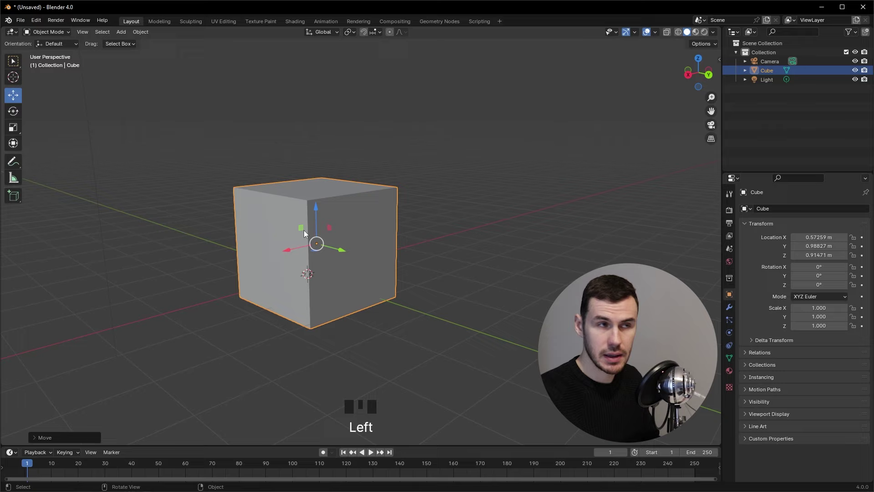
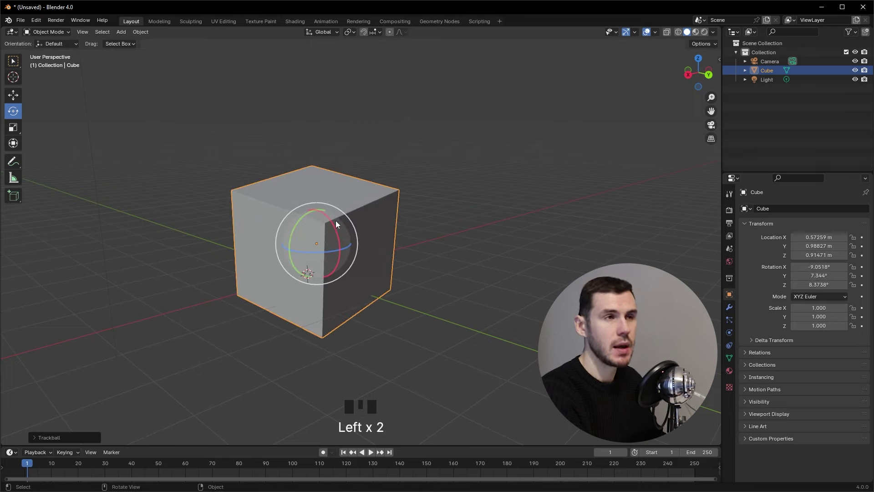
{"action": "key", "text": "ctrl+z"}
{"action": "left_click_drag", "start_coordinate": [19, 97], "coordinate": [109, 158]}
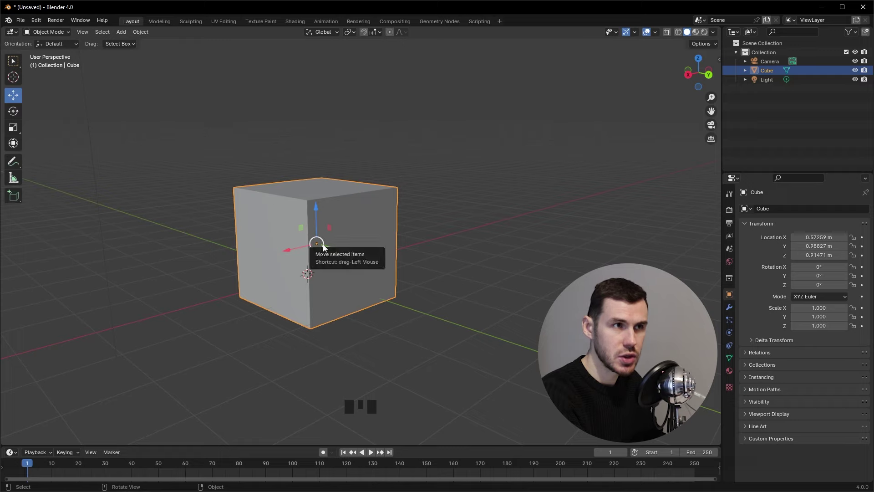
Tumble the cube with the Rotate gizmo trackball to about X 9.2°, Y 19.9°, Z 15.8°.
{"action": "left_click", "coordinate": [328, 246]}
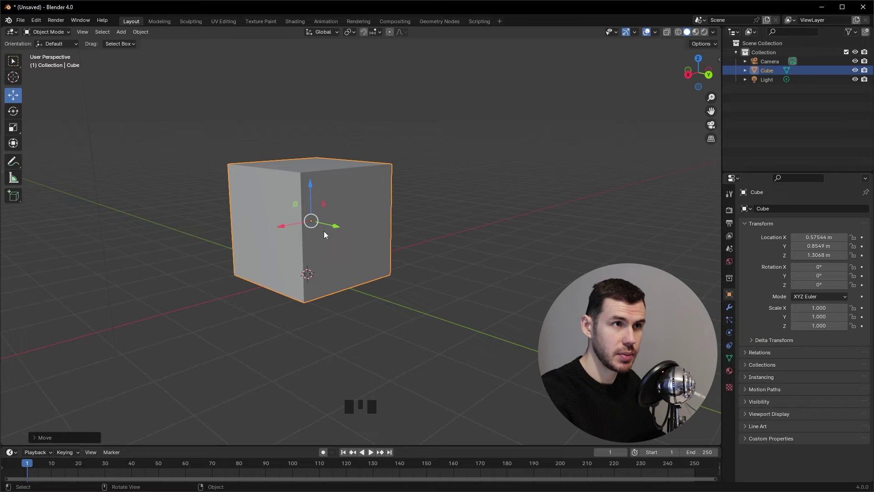
{"action": "left_click_drag", "start_coordinate": [21, 114], "coordinate": [320, 222]}
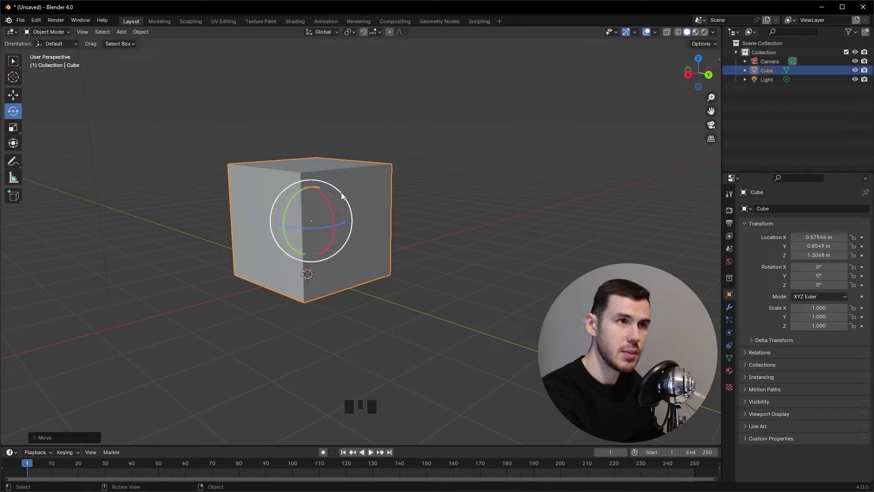
{"action": "left_click", "coordinate": [346, 193]}
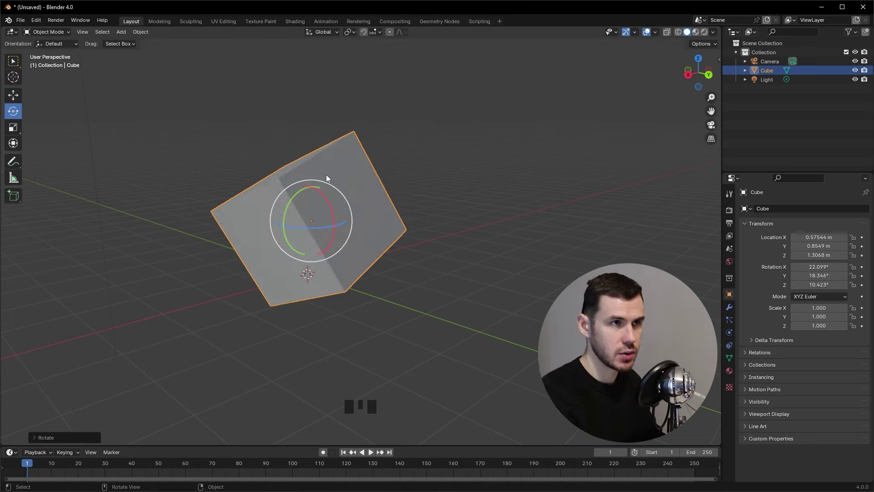
{"action": "left_click", "coordinate": [309, 210]}
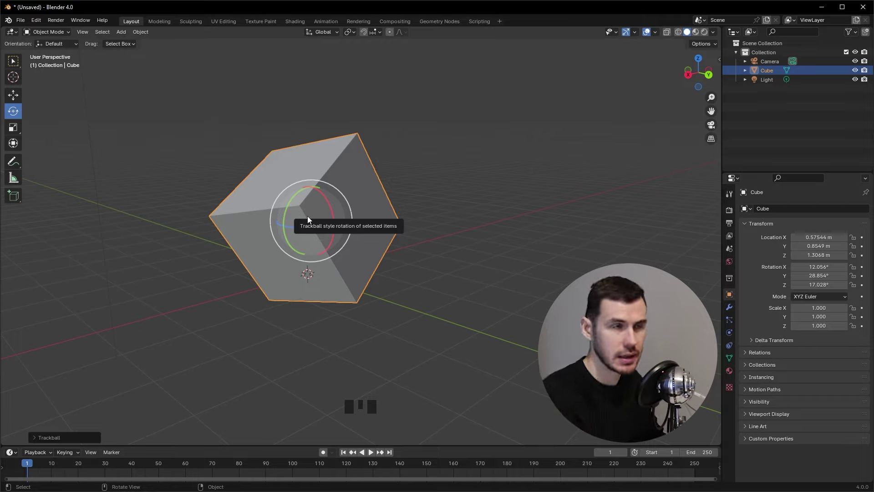
{"action": "left_click", "coordinate": [294, 204]}
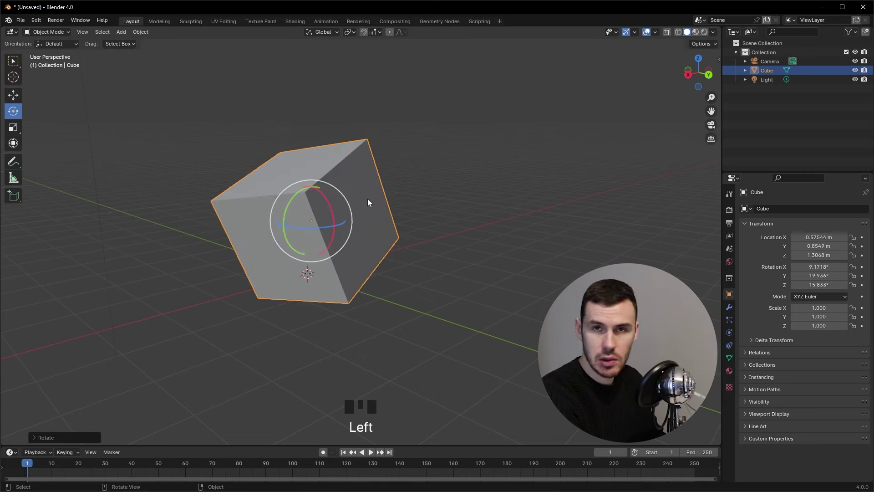
Activate the Scale tool and try several uniform enlargements of the cube, undoing each.
{"action": "left_click_drag", "start_coordinate": [19, 133], "coordinate": [318, 187]}
{"action": "left_click", "coordinate": [316, 185]}
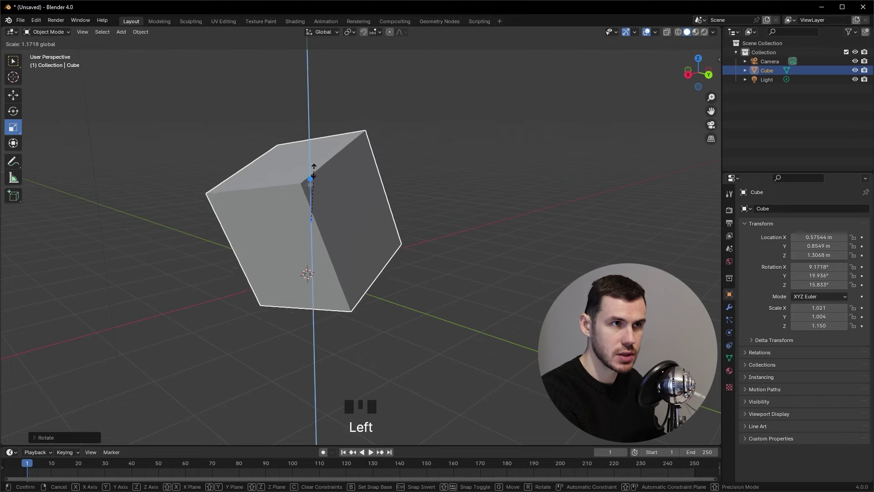
{"action": "key", "text": "ctrl+z"}
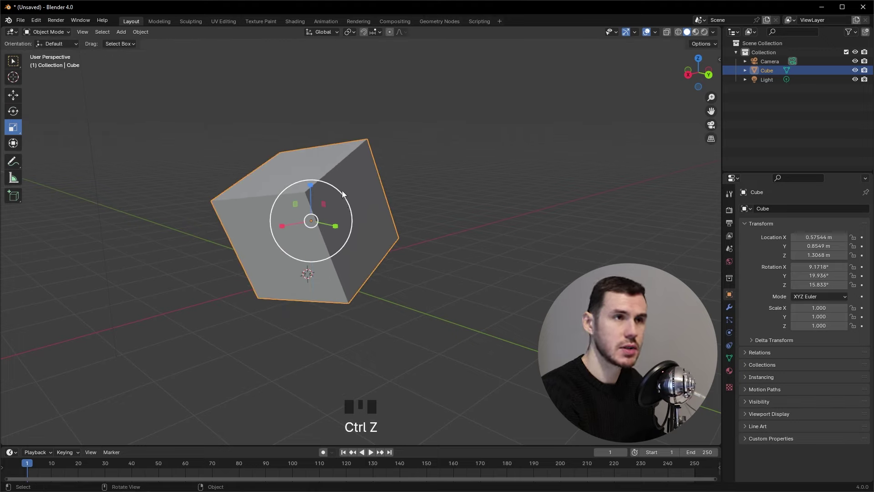
{"action": "left_click", "coordinate": [345, 195]}
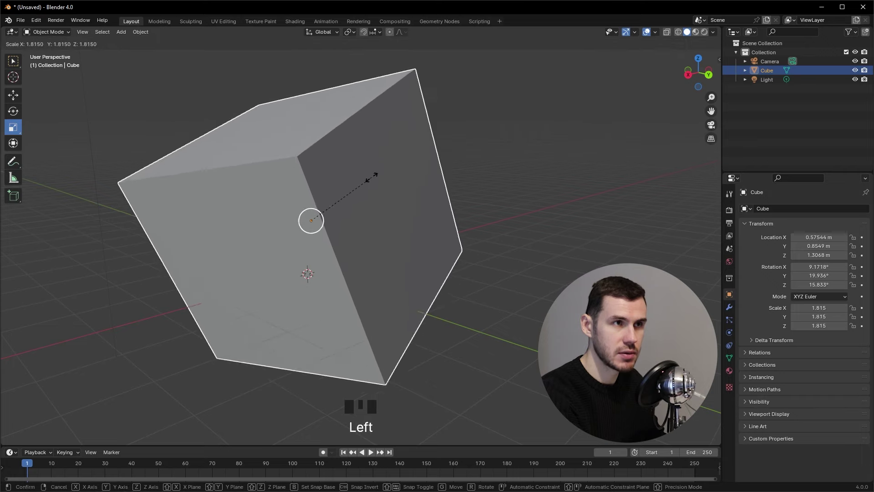
{"action": "key", "text": "ctrl+z"}
{"action": "left_click", "coordinate": [319, 218]}
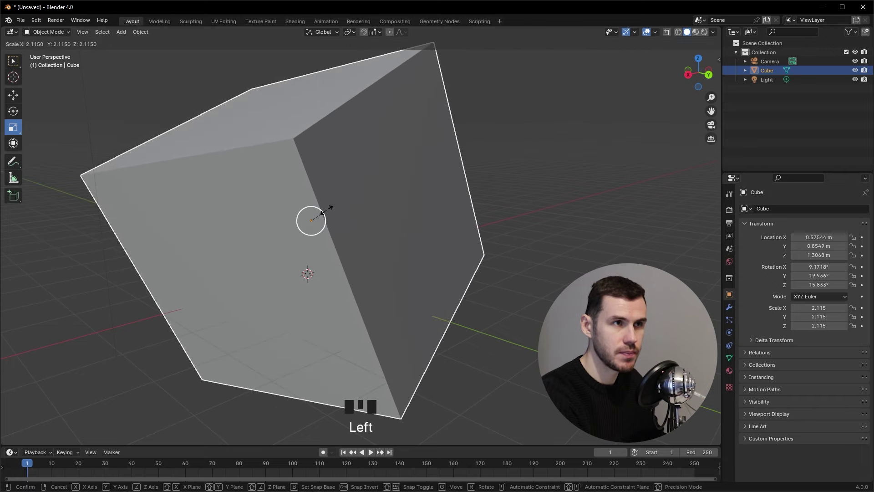
{"action": "key", "text": "ctrl+z"}
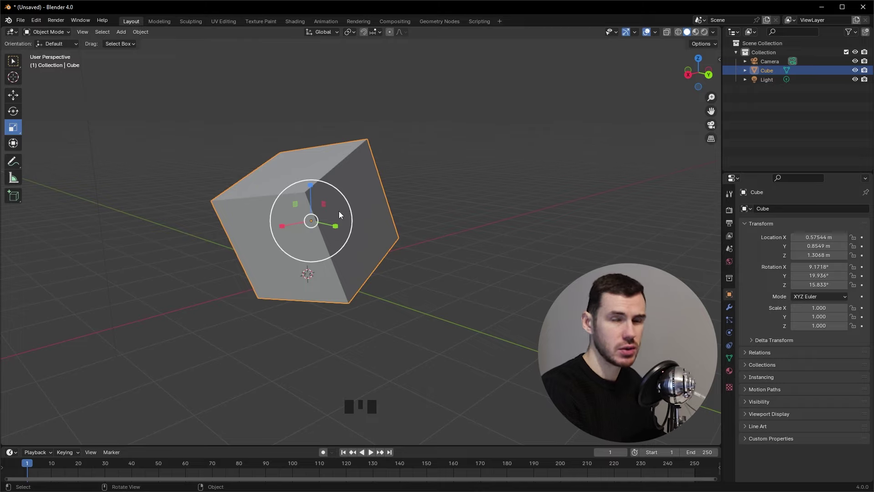
Scale the cube to about four times, pull back to check, undo it, and scale uniformly to about 1.85.
{"action": "left_click", "coordinate": [350, 199]}
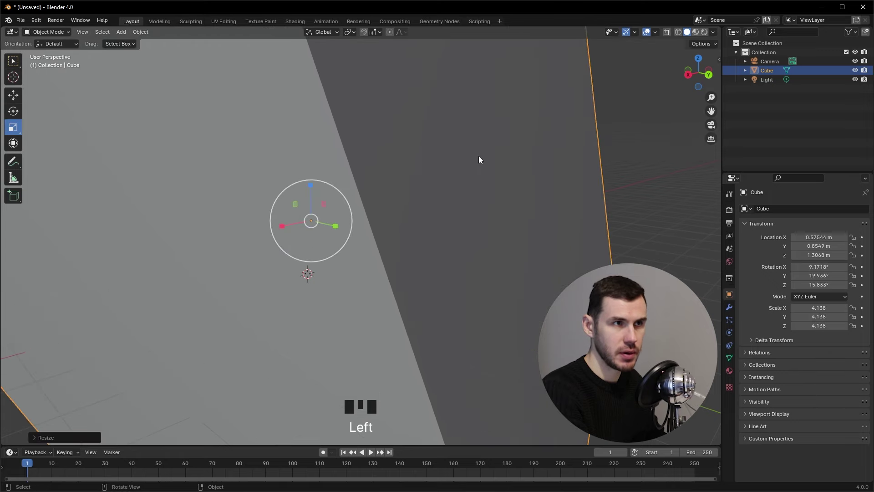
{"action": "left_click_drag", "start_coordinate": [486, 184], "coordinate": [560, 266]}
{"action": "scroll", "scroll_direction": "down", "scroll_amount": 3}
{"action": "left_click_drag", "start_coordinate": [513, 266], "coordinate": [486, 253]}
{"action": "left_click", "coordinate": [486, 252]}
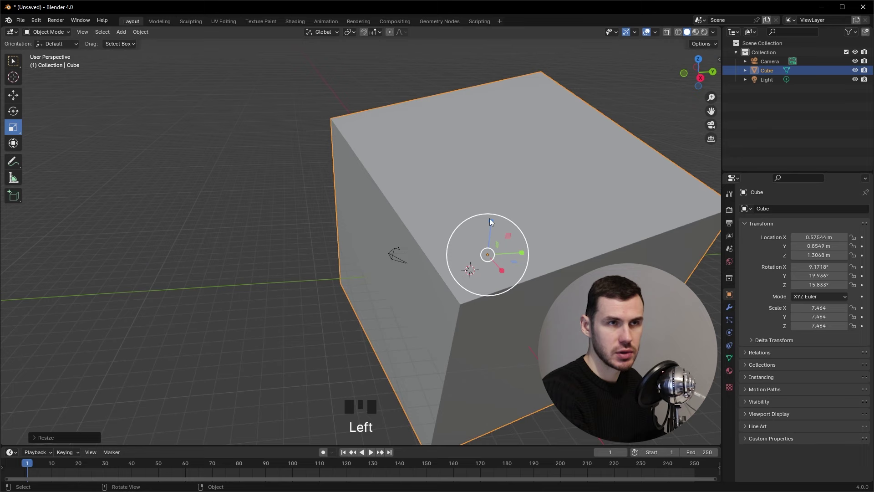
{"action": "key", "text": "ctrl+z"}
{"action": "key", "text": "ctrl+z"}
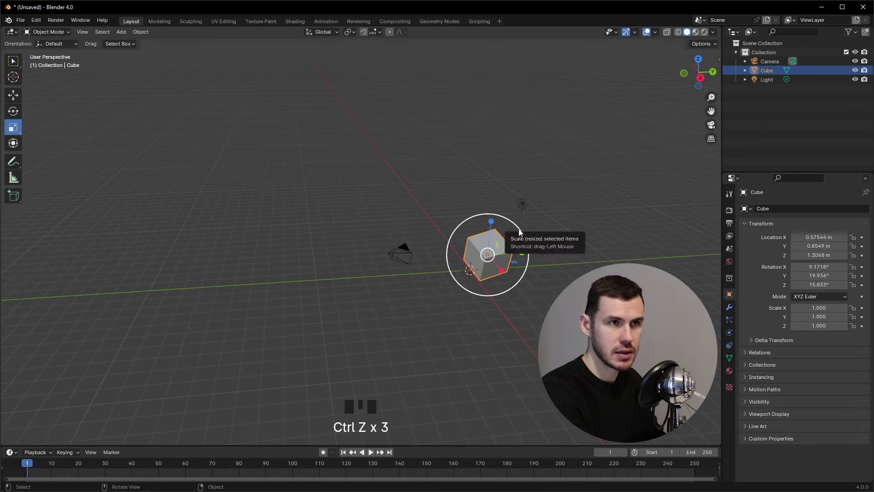
{"action": "left_click", "coordinate": [526, 232]}
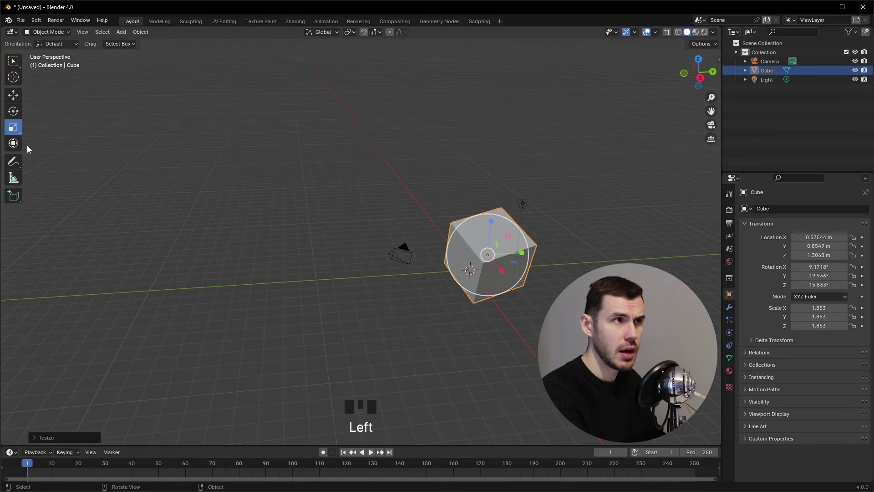
Tumble the cube to a new angle, then clear its rotation and location back to the origin.
{"action": "left_click_drag", "start_coordinate": [18, 144], "coordinate": [526, 257]}
{"action": "left_click_drag", "start_coordinate": [526, 257], "coordinate": [375, 170]}
{"action": "left_click", "coordinate": [354, 234]}
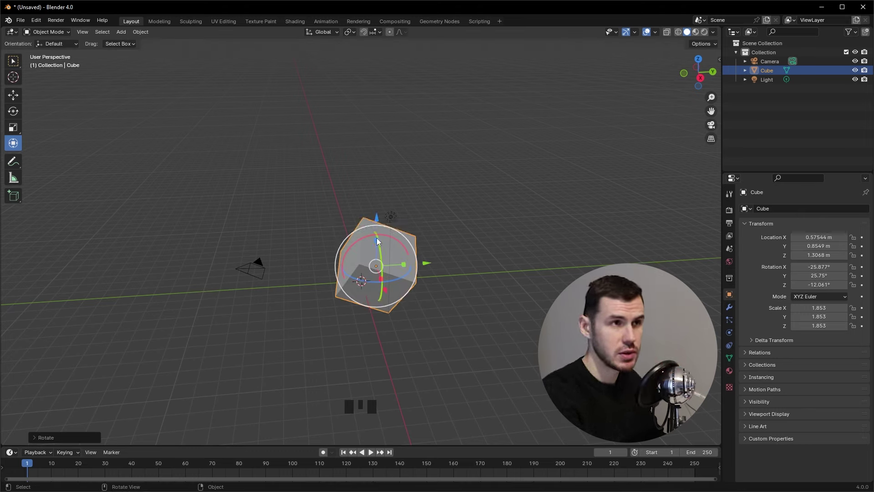
{"action": "key", "text": "alt+r"}
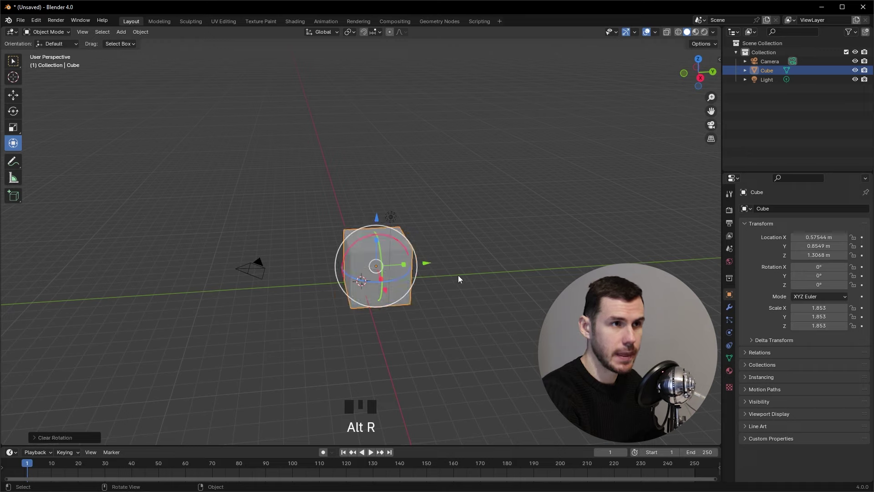
{"action": "key", "text": "alt+g"}
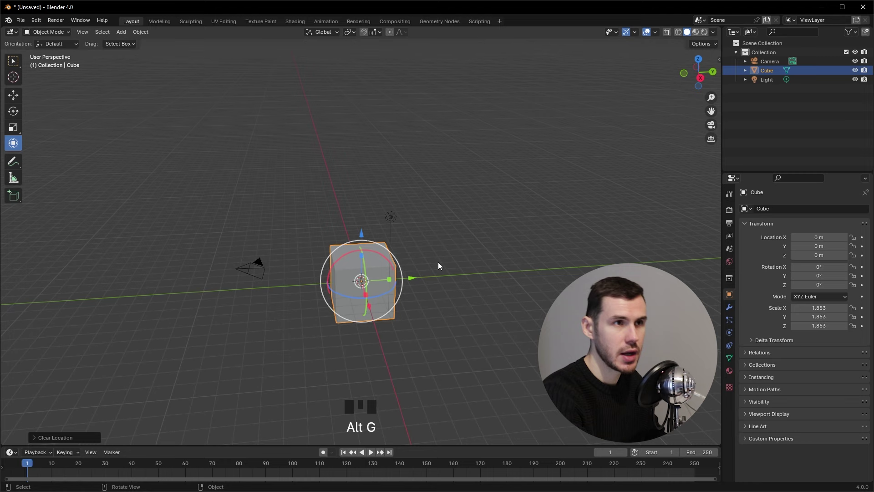
Rotate the cube into a fresh tilted orientation using the Transform gizmo.
{"action": "left_click_drag", "start_coordinate": [507, 238], "coordinate": [390, 249]}
{"action": "left_click", "coordinate": [390, 249]}
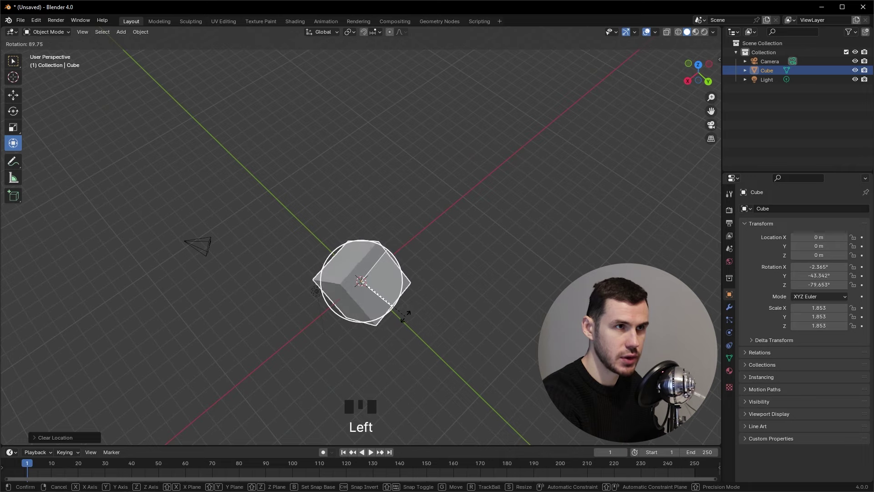
{"action": "left_click_drag", "start_coordinate": [451, 319], "coordinate": [482, 294]}
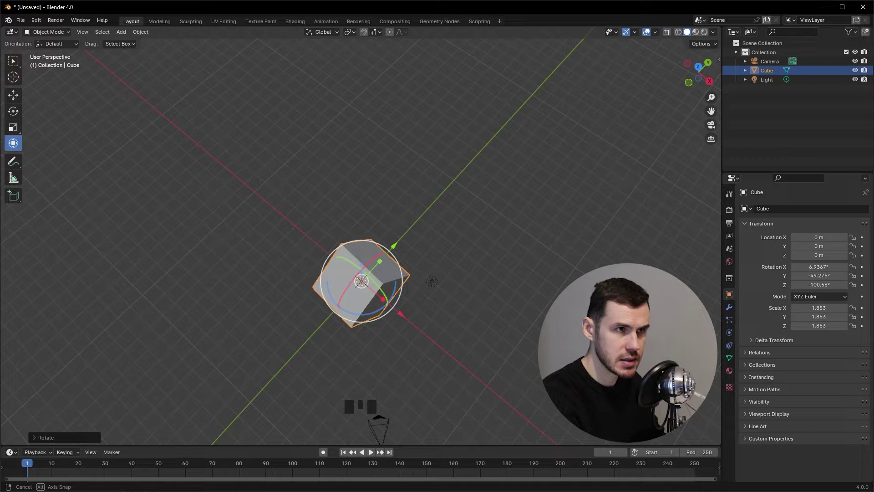
{"action": "left_click", "coordinate": [389, 248]}
{"action": "left_click_drag", "start_coordinate": [423, 232], "coordinate": [341, 254]}
{"action": "left_click", "coordinate": [341, 254]}
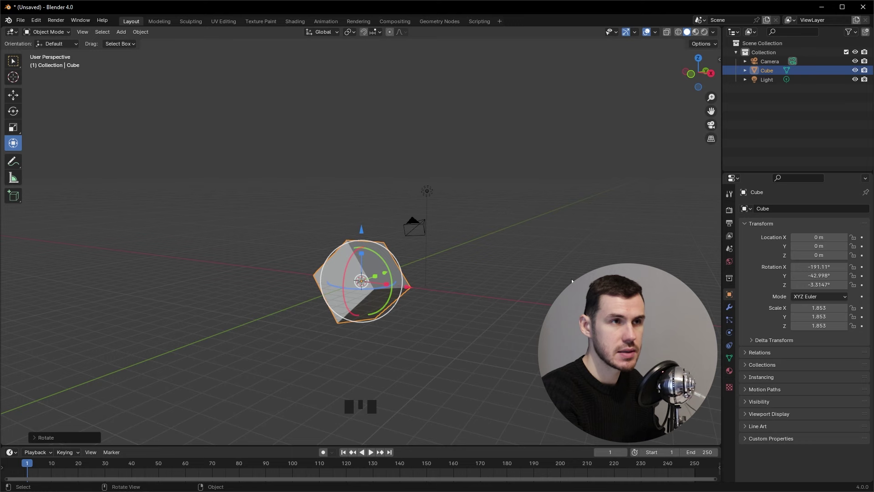
{"action": "left_click_drag", "start_coordinate": [484, 280], "coordinate": [490, 280]}
Clear the cube's rotation, view it from the left side, and turn it about X to roughly 62.6°.
{"action": "key", "text": "KP_1"}
{"action": "key", "text": "alt+r"}
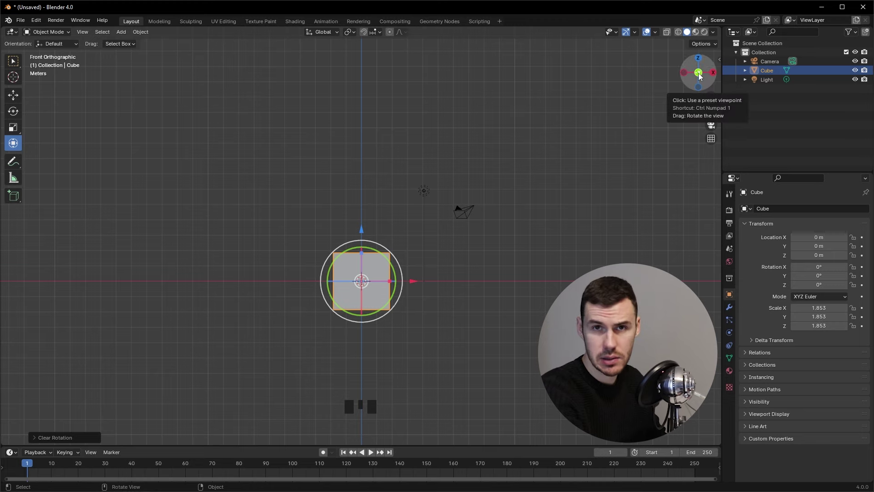
{"action": "left_click_drag", "start_coordinate": [506, 307], "coordinate": [696, 78]}
{"action": "left_click", "coordinate": [697, 79]}
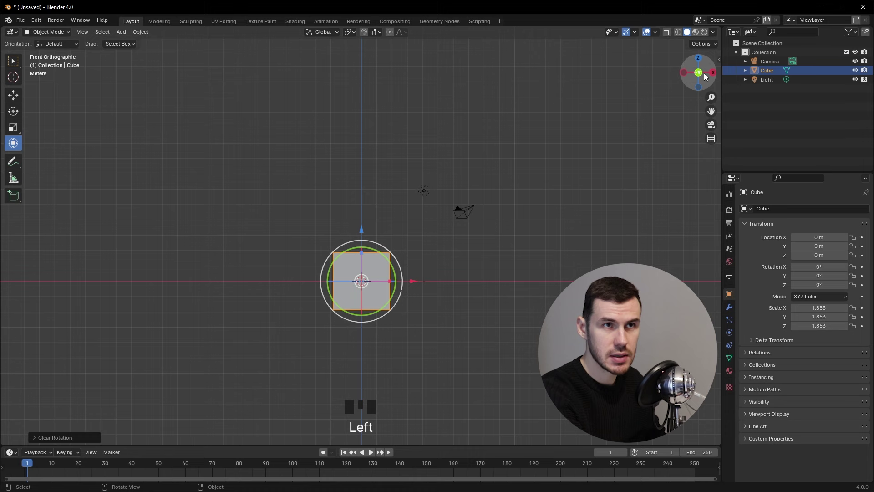
{"action": "left_click", "coordinate": [717, 72]}
{"action": "left_click", "coordinate": [700, 71]}
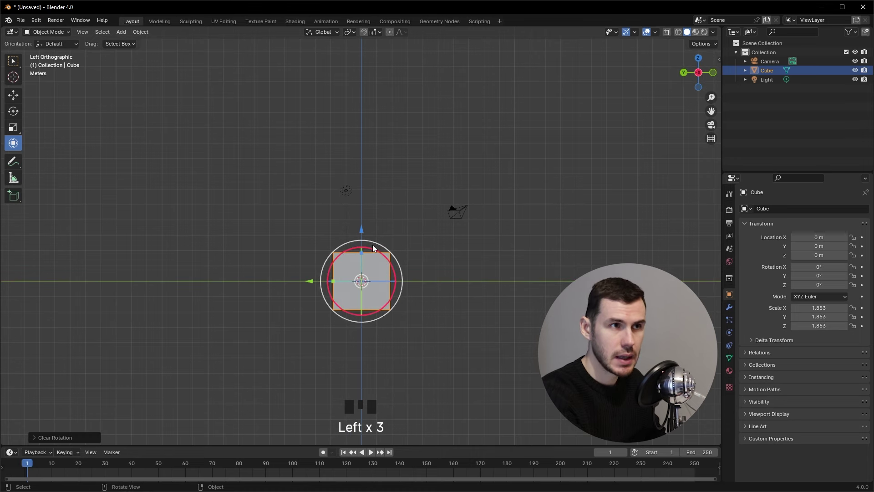
{"action": "left_click", "coordinate": [384, 245]}
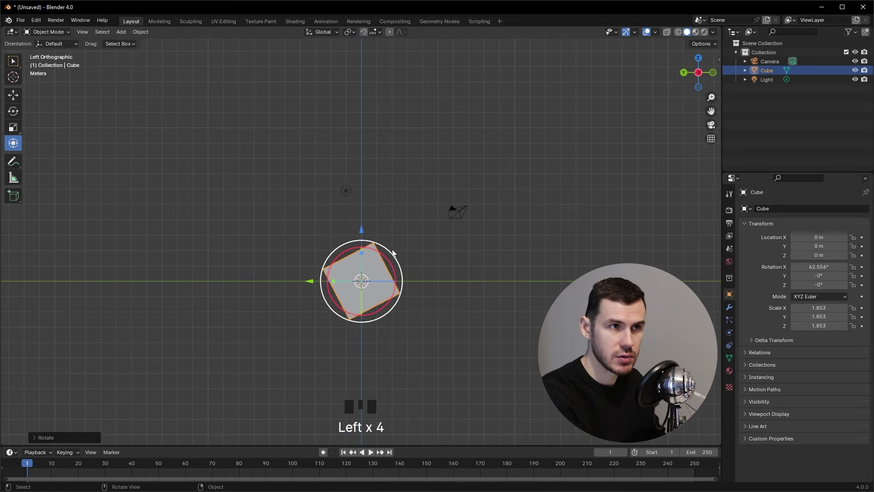
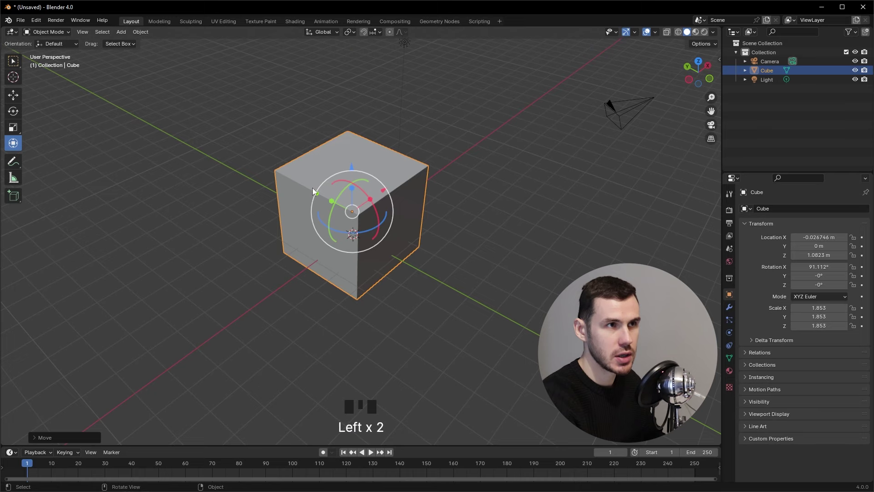
Nudge the cube along Y and stretch it wider and taller with the gizmo.
{"action": "left_click", "coordinate": [316, 193]}
{"action": "left_click", "coordinate": [373, 200]}
{"action": "left_click", "coordinate": [365, 192]}
Undo the recent transforms so the cube returns near X 0.58, Y 0.85, Z 1.31 unrotated.
{"action": "key", "text": "ctrl+z"}
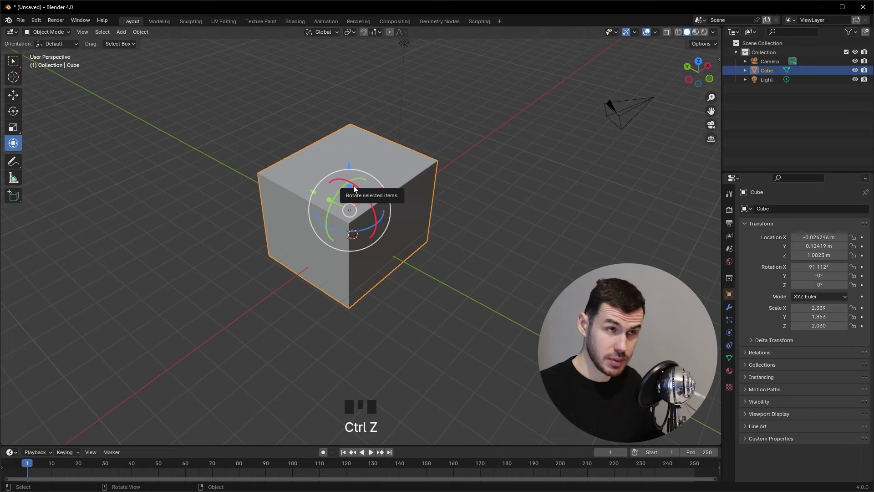
{"action": "key", "text": "ctrl+z"}
{"action": "key", "text": "ctrl+z"}
{"action": "key", "text": "ctrl+z"}
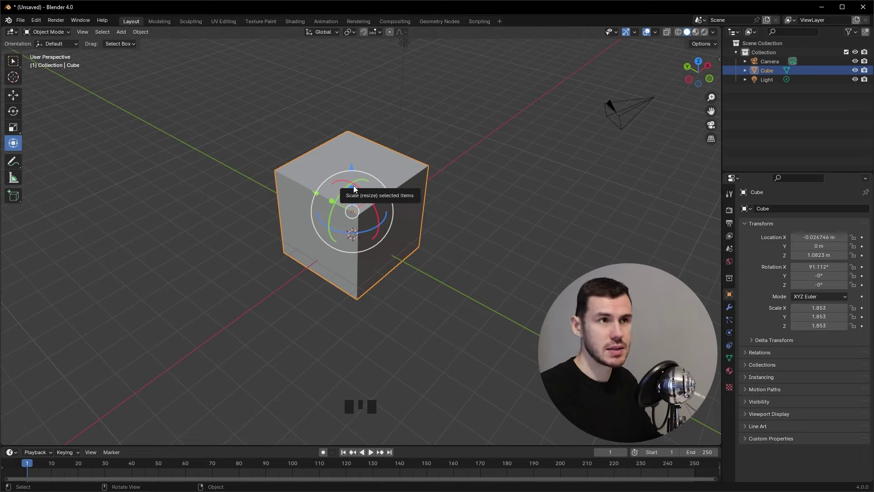
{"action": "key", "text": "ctrl+z"}
{"action": "key", "text": "ctrl+z"}
{"action": "key", "text": "ctrl+z"}
{"action": "key", "text": "ctrl+z"}
{"action": "key", "text": "ctrl+z"}
{"action": "key", "text": "ctrl+z"}
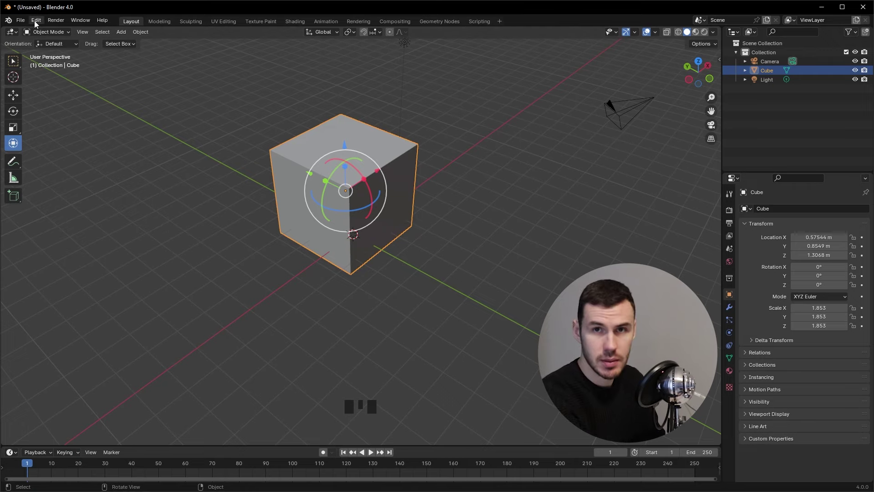
Close the Blender Preferences window and return to the cube scene.
{"action": "left_click_drag", "start_coordinate": [40, 24], "coordinate": [315, 85]}
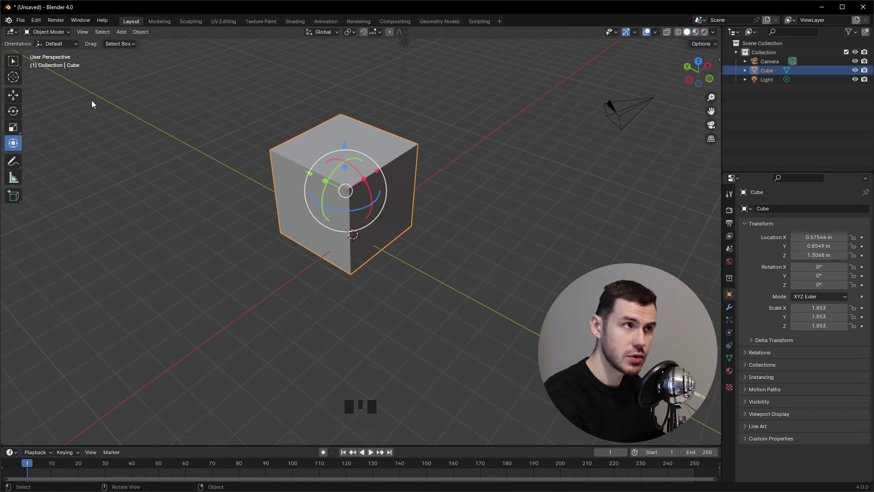
{"action": "left_click_drag", "start_coordinate": [20, 62], "coordinate": [465, 225]}
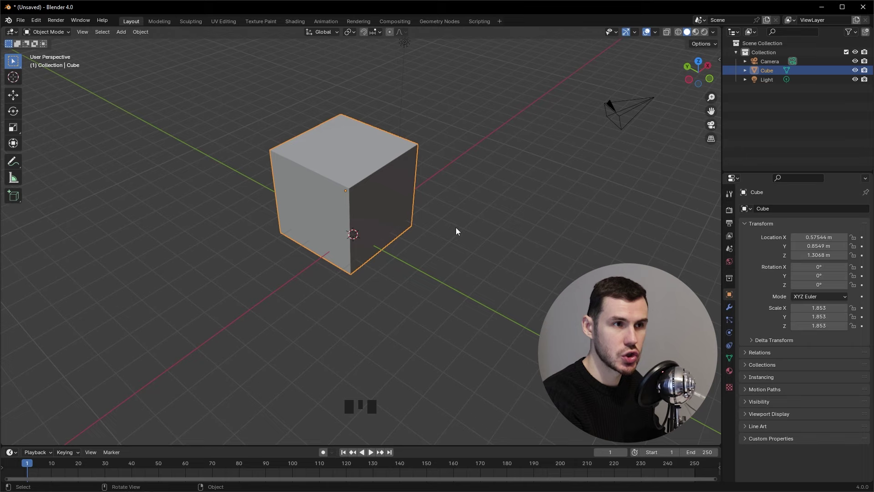
{"action": "key", "text": "g"}
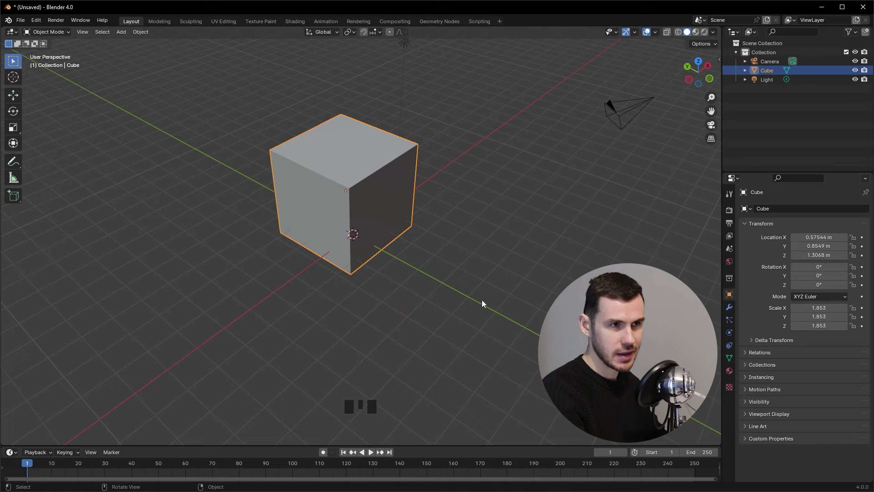
{"action": "key", "text": "g"}
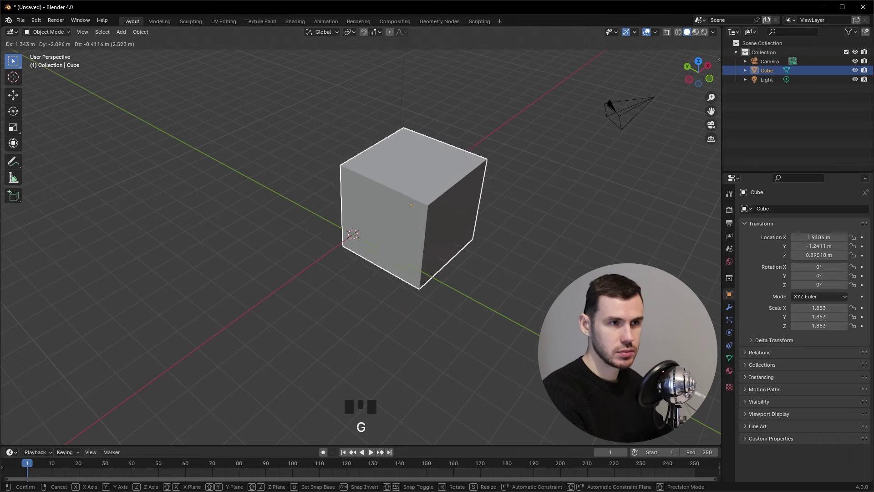
{"action": "key", "text": "g"}
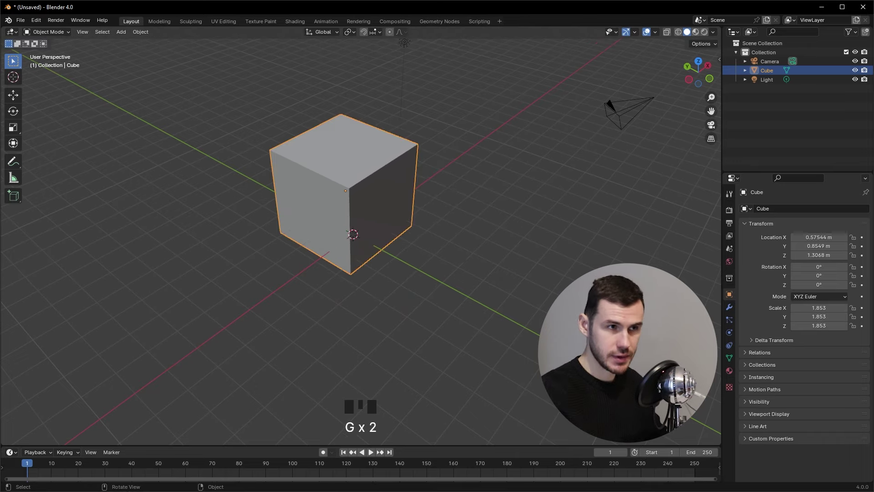
{"action": "key", "text": "g"}
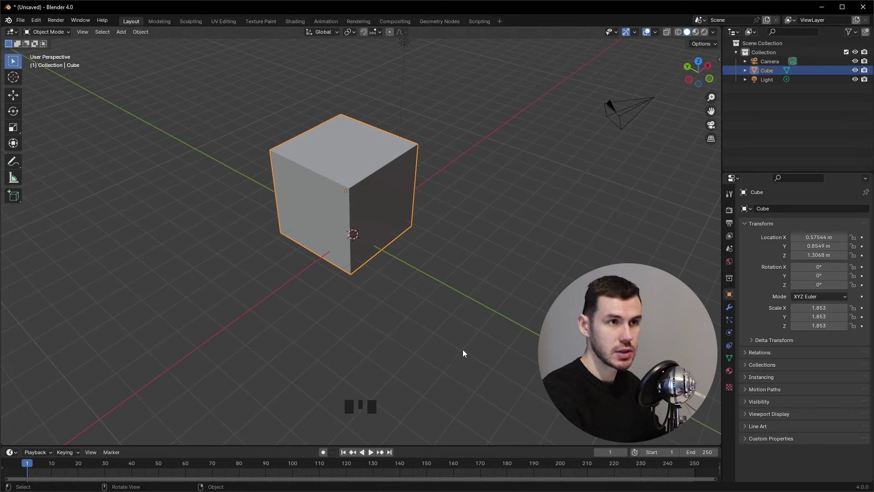
{"action": "key", "text": "g"}
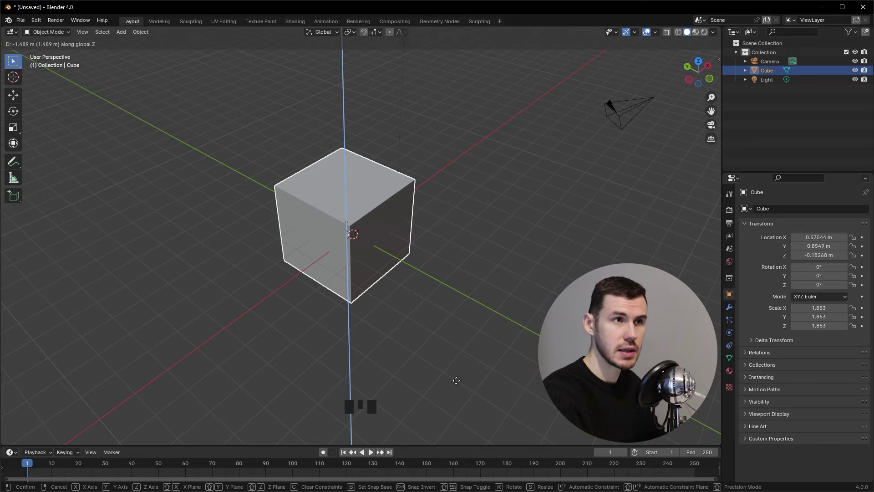
{"action": "left_click_drag", "start_coordinate": [515, 286], "coordinate": [437, 245]}
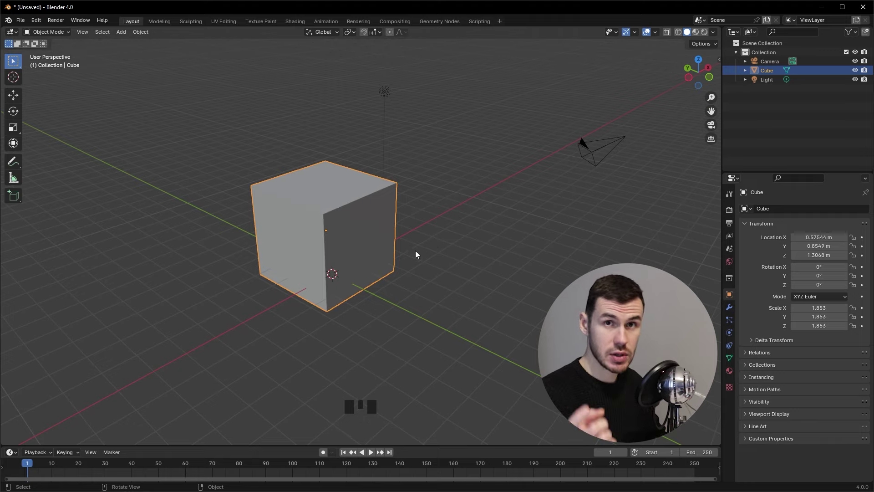
{"action": "key", "text": "g"}
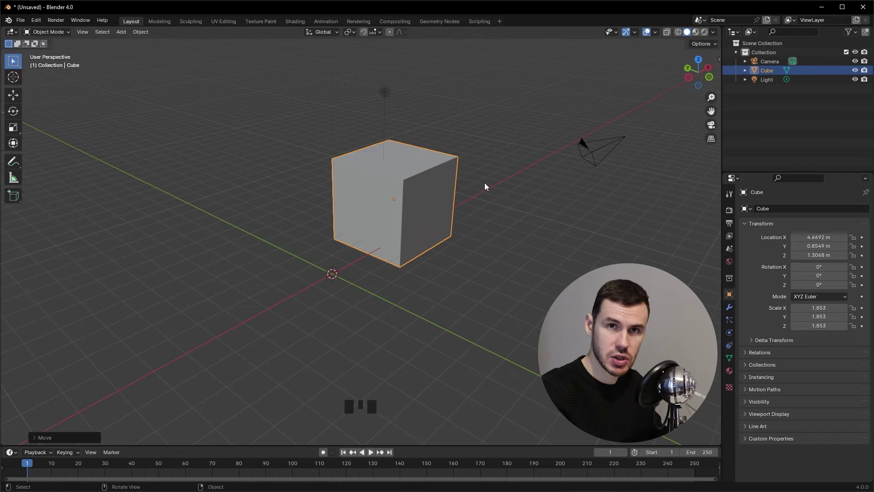
{"action": "key", "text": "ctrl+z"}
{"action": "key", "text": "g"}
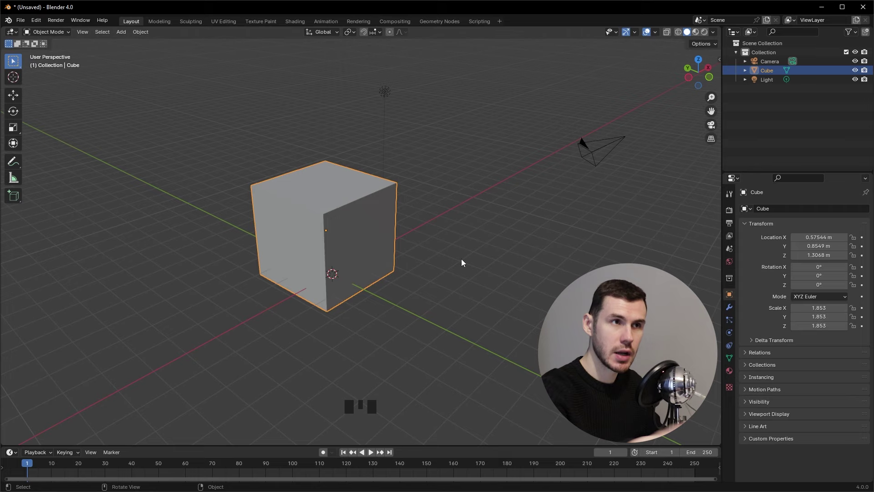
{"action": "key", "text": "g"}
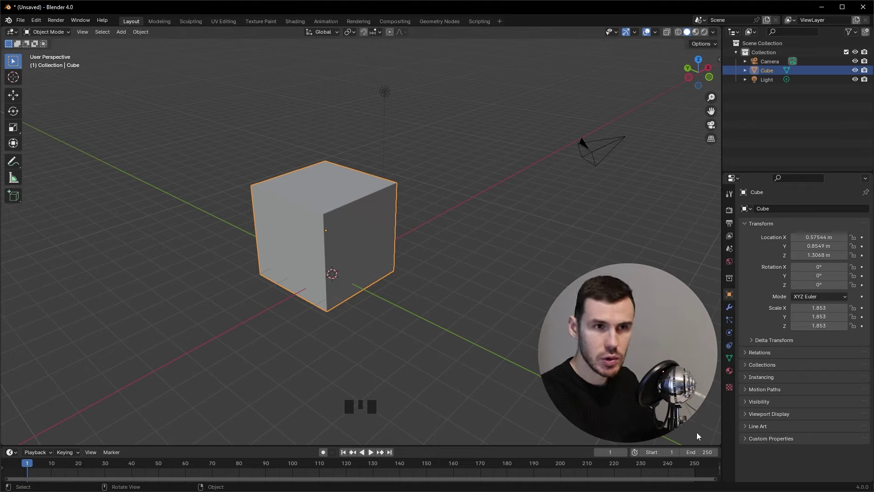
{"action": "key", "text": "g"}
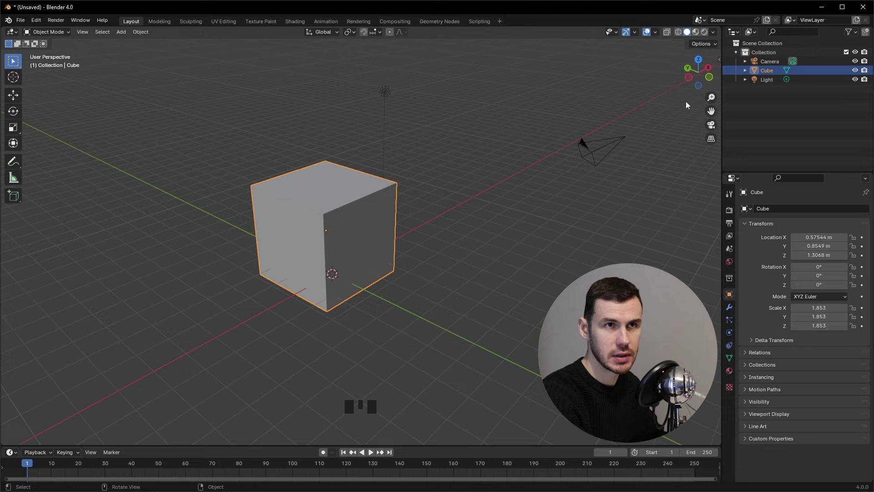
Grab the cube repeatedly with G, trying out free moves around the scene.
{"action": "key", "text": "g"}
{"action": "key", "text": "g"}
{"action": "key", "text": "g"}
{"action": "key", "text": "g"}
{"action": "key", "text": "g"}
{"action": "key", "text": "g"}
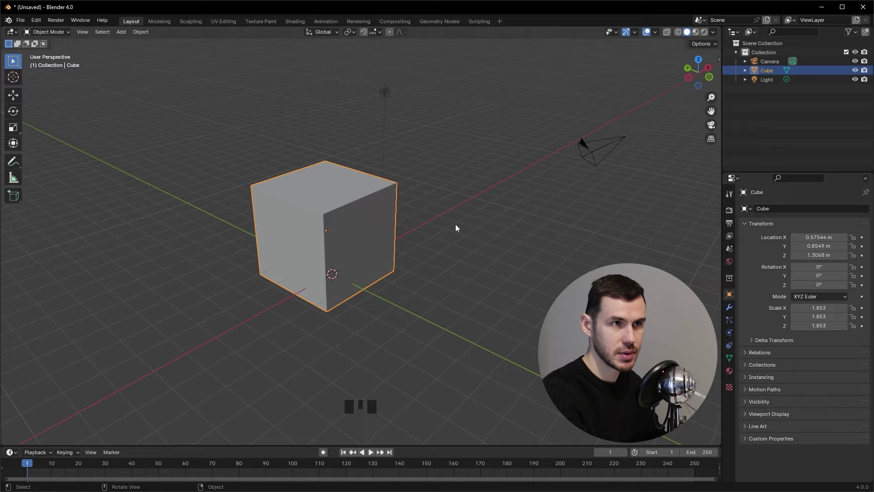
{"action": "key", "text": "g"}
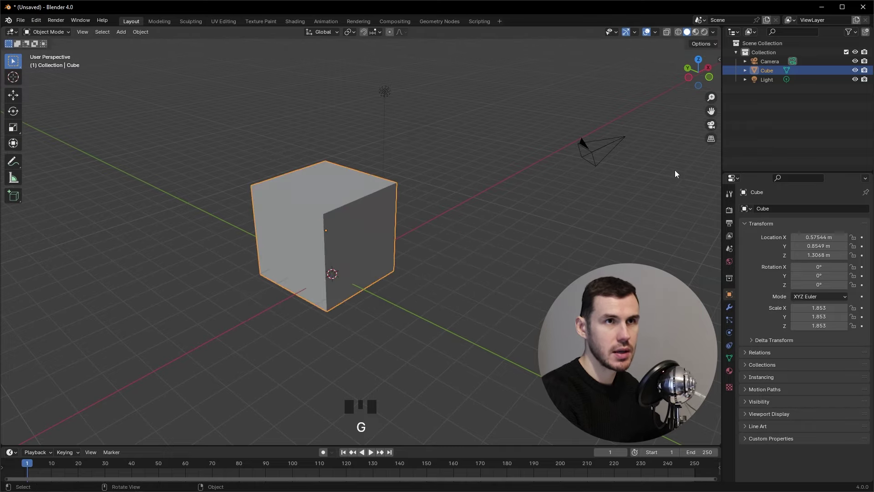
{"action": "key", "text": "g"}
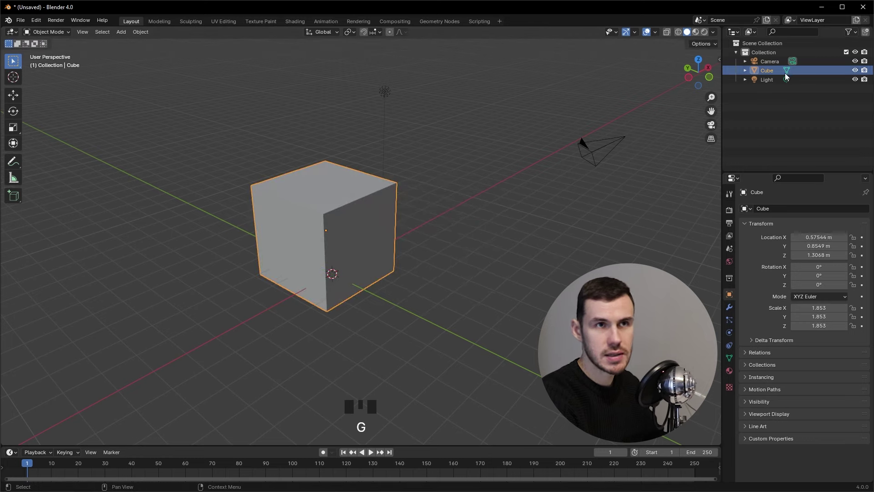
Select the Light then the Cube again and start moving the cube along Y to about 12.22 m.
{"action": "left_click", "coordinate": [773, 87]}
{"action": "key", "text": "g"}
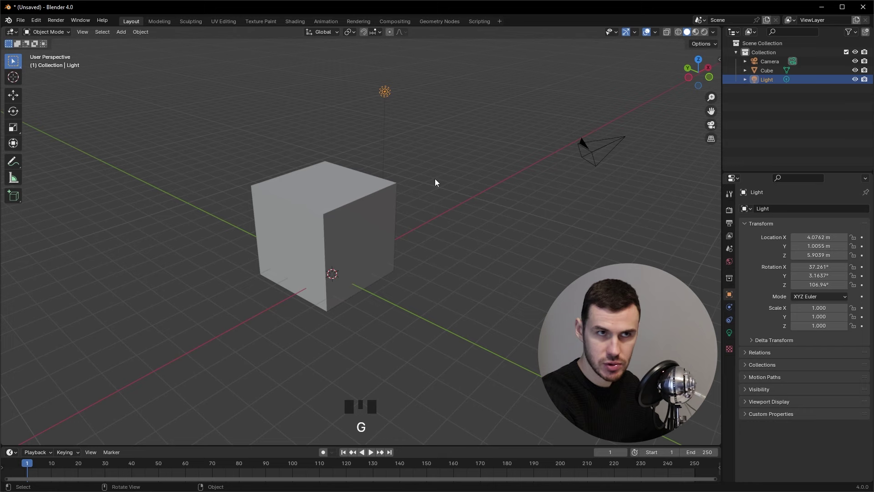
{"action": "left_click", "coordinate": [364, 205]}
{"action": "left_click_drag", "start_coordinate": [392, 236], "coordinate": [424, 267]}
{"action": "scroll", "scroll_direction": "down", "scroll_amount": 3}
{"action": "left_click_drag", "start_coordinate": [446, 282], "coordinate": [523, 305]}
{"action": "key", "text": "g"}
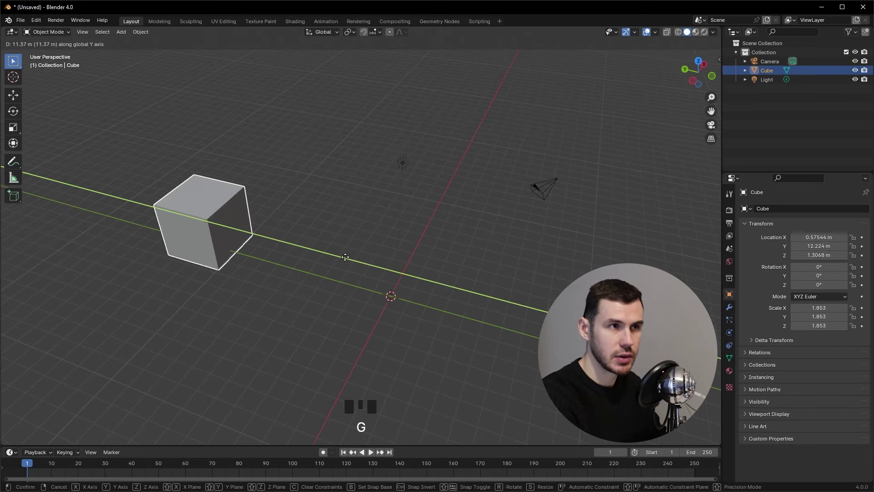
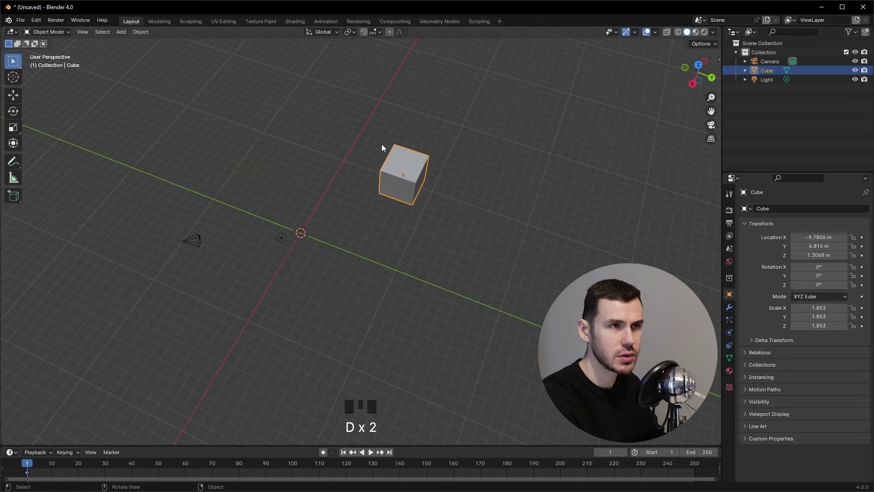
Move the cube along X and bring it back near the origin at about X 0.02, Y -0.31, Z 1.31 m.
{"action": "key", "text": "g"}
{"action": "key", "text": "g"}
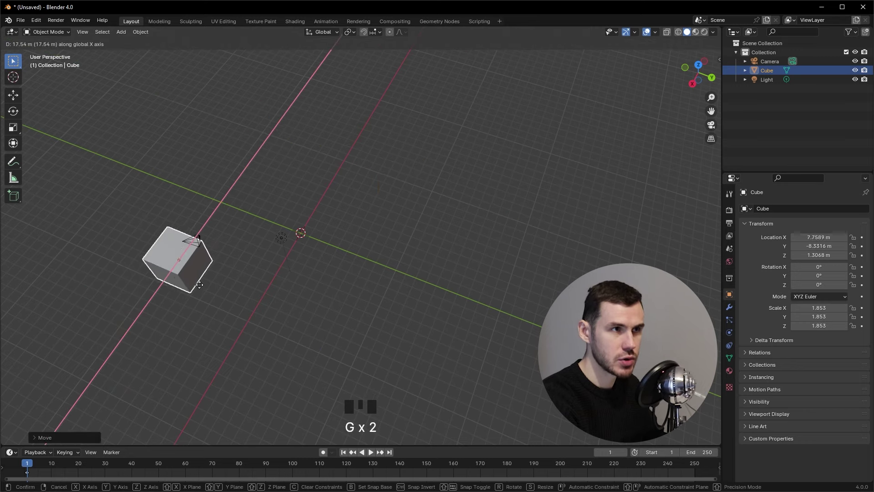
{"action": "key", "text": "g"}
{"action": "key", "text": "g"}
{"action": "key", "text": "g"}
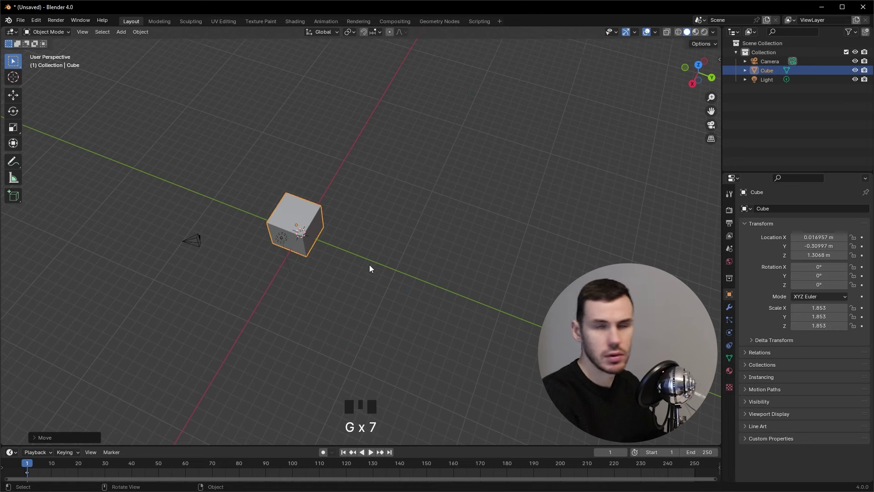
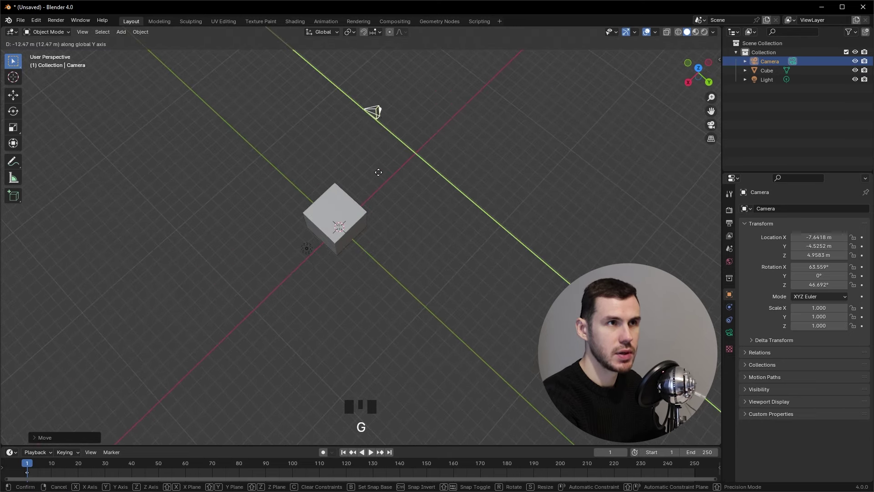
Move the camera and lower it along Z to near floor level, checking from a side view.
{"action": "key", "text": "g"}
{"action": "key", "text": "g"}
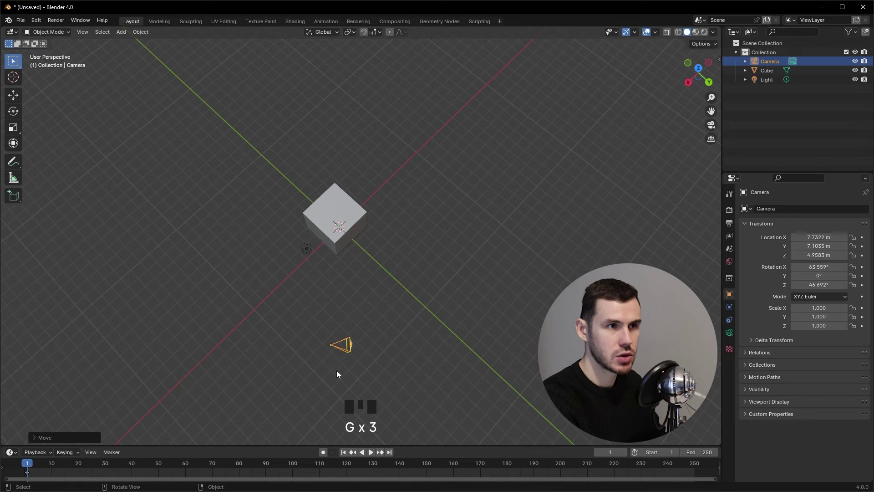
{"action": "left_click_drag", "start_coordinate": [369, 364], "coordinate": [401, 232]}
{"action": "key", "text": "g"}
{"action": "left_click_drag", "start_coordinate": [420, 305], "coordinate": [409, 245]}
{"action": "key", "text": "g"}
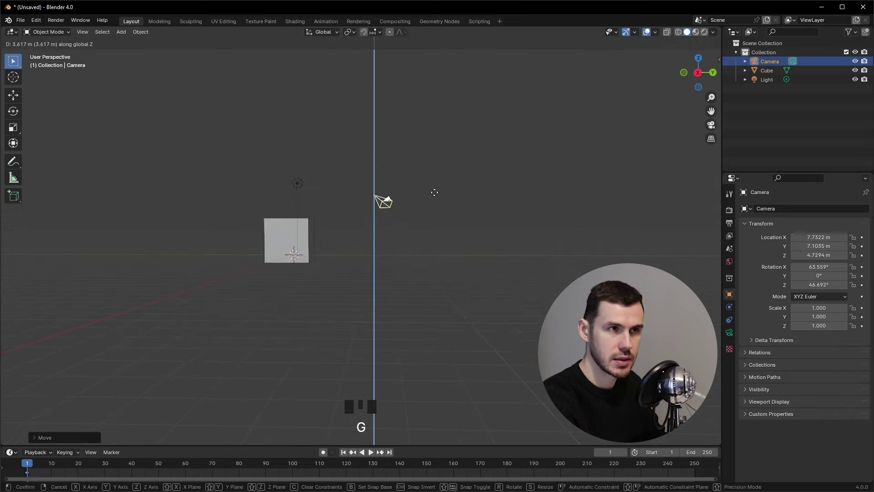
{"action": "key", "text": "g"}
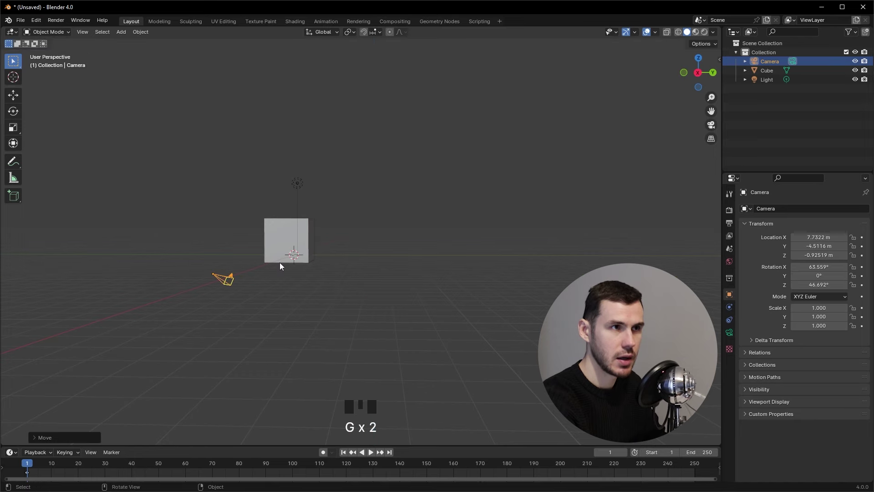
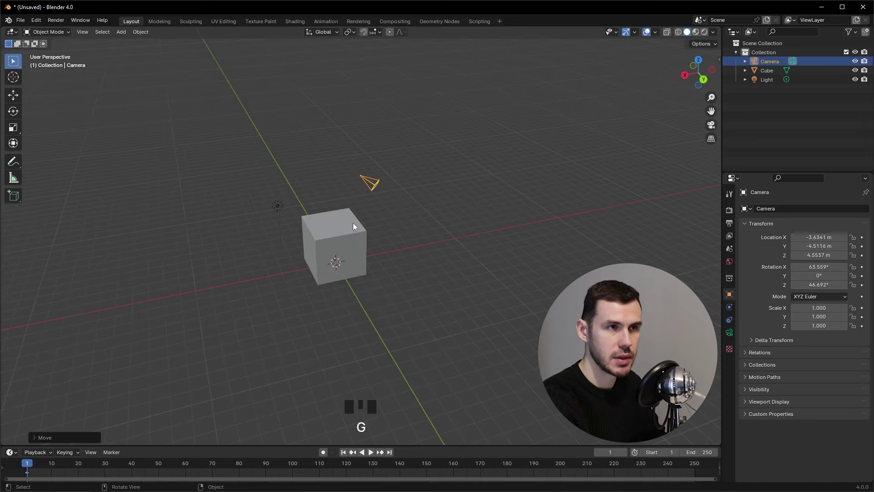
Shift the camera to its final spot around X 4.81, Y 6.83, Z -0.14 m.
{"action": "key", "text": "g"}
{"action": "key", "text": "g"}
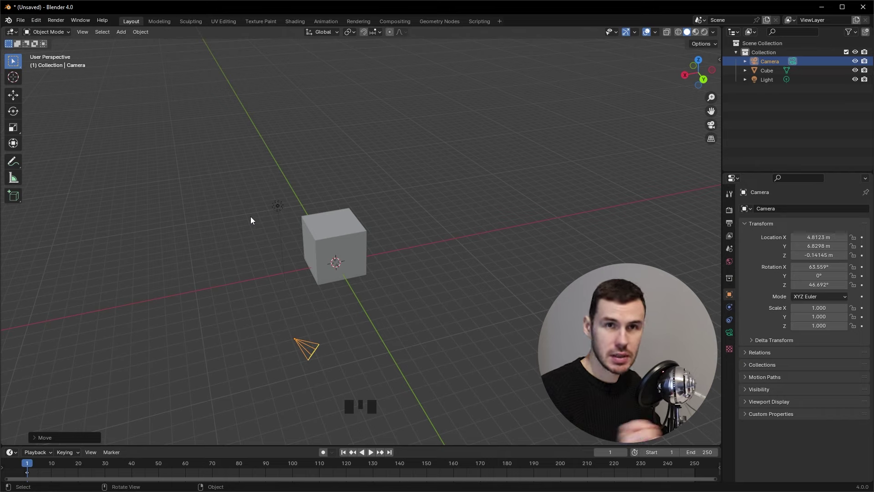
Move the cube near X -5.08, Y 1.35, Z 1.68, then select the light and request its deletion.
{"action": "left_click", "coordinate": [348, 226]}
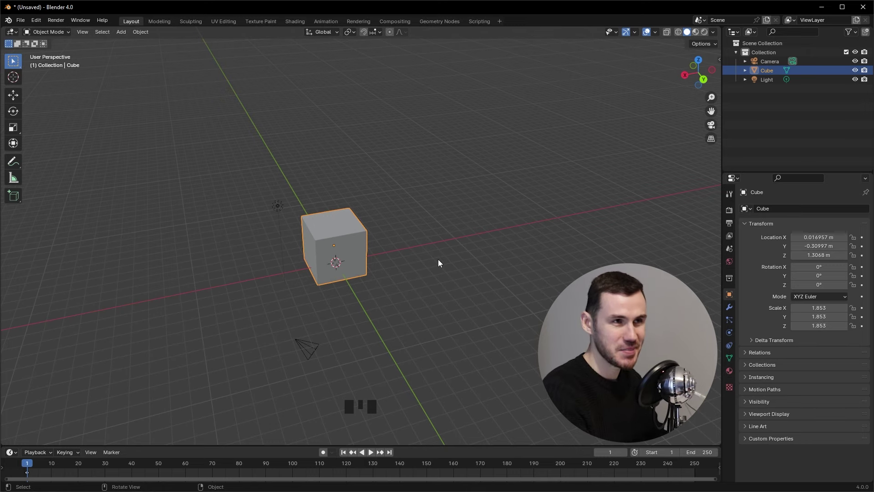
{"action": "key", "text": "g"}
{"action": "left_click_drag", "start_coordinate": [416, 301], "coordinate": [396, 300]}
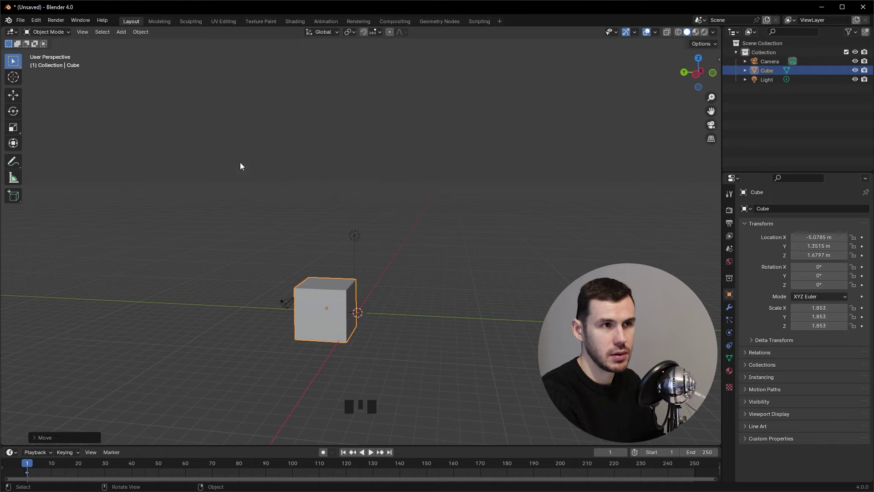
{"action": "left_click_drag", "start_coordinate": [286, 260], "coordinate": [292, 237]}
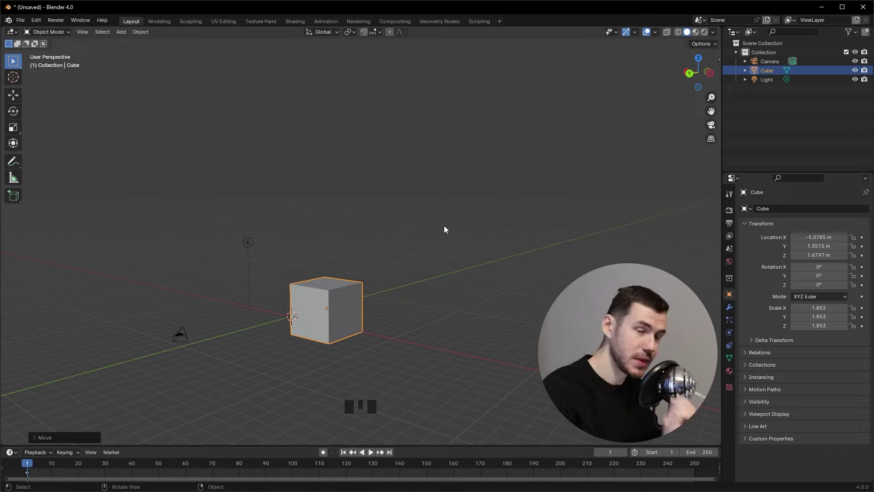
{"action": "key", "text": "Delete"}
{"action": "key", "text": "ctrl+z"}
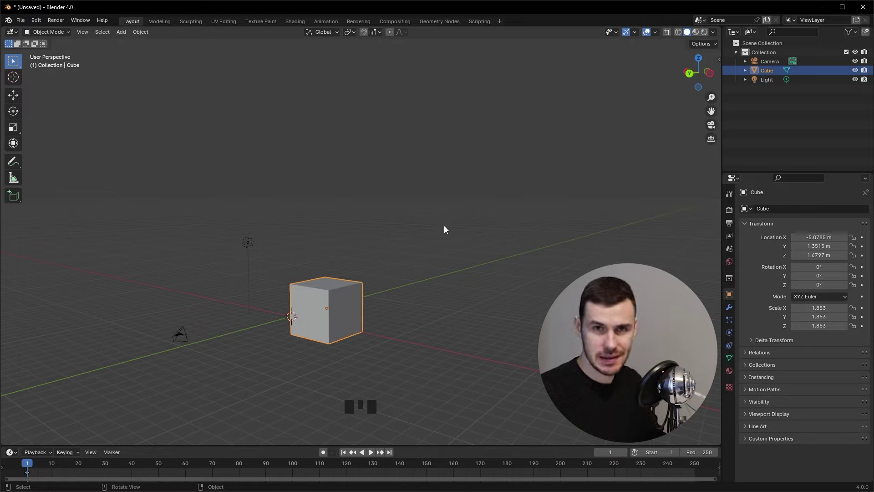
{"action": "left_click_drag", "start_coordinate": [291, 192], "coordinate": [271, 238]}
Delete the light and undo to bring it back, repeating the delete-and-restore once more.
{"action": "left_click", "coordinate": [272, 238]}
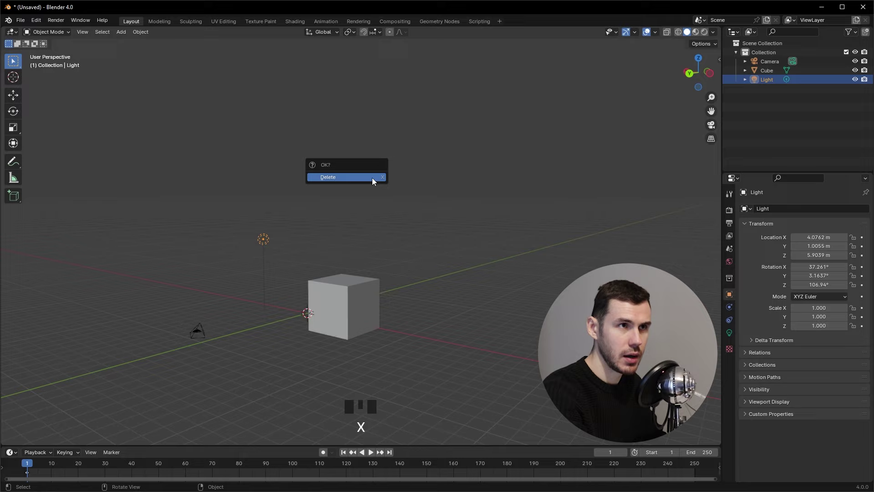
{"action": "key", "text": "x"}
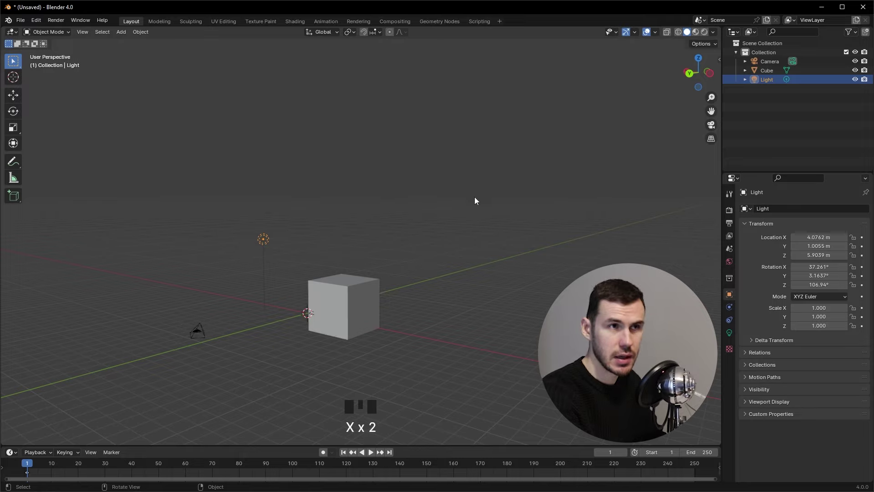
{"action": "key", "text": "x"}
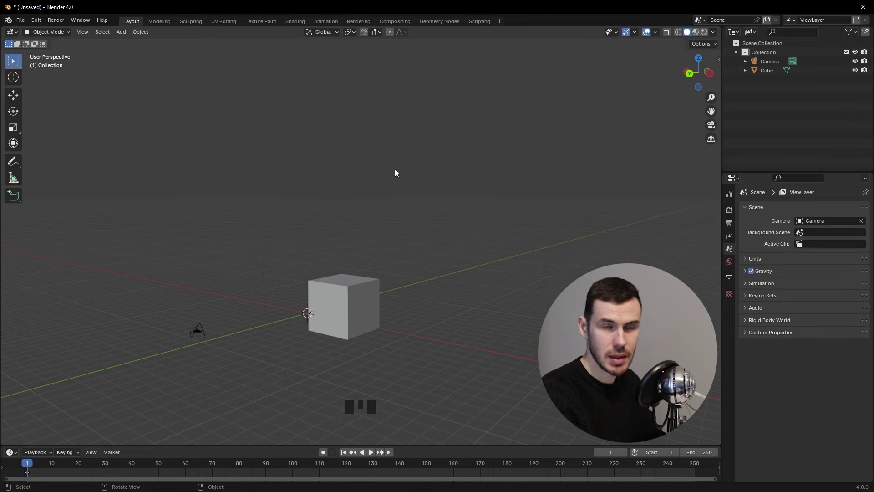
{"action": "key", "text": "ctrl+z"}
{"action": "key", "text": "x"}
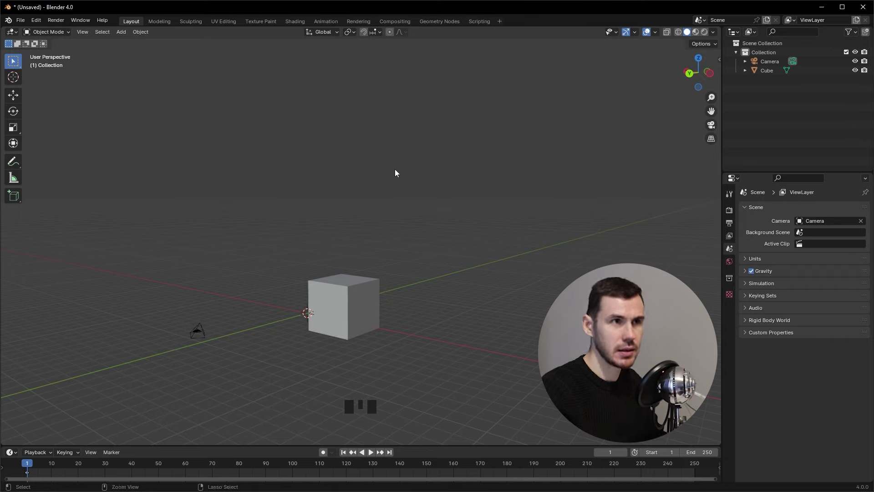
{"action": "key", "text": "ctrl+z"}
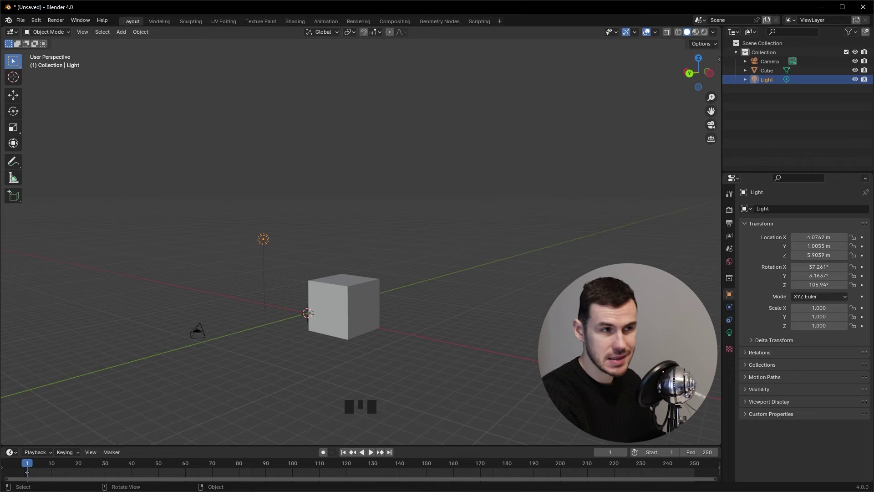
{"action": "left_click_drag", "start_coordinate": [499, 278], "coordinate": [436, 146]}
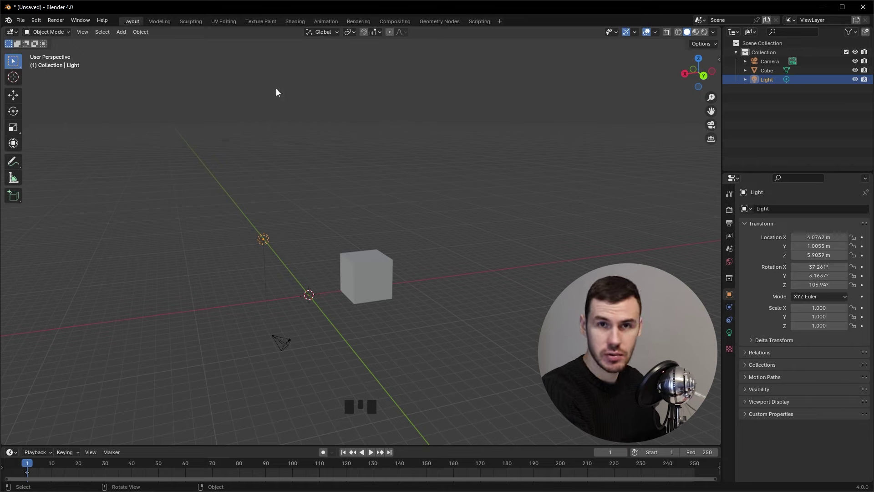
Start a new General file, bringing up the unsaved-changes prompt.
{"action": "left_click_drag", "start_coordinate": [27, 22], "coordinate": [462, 270]}
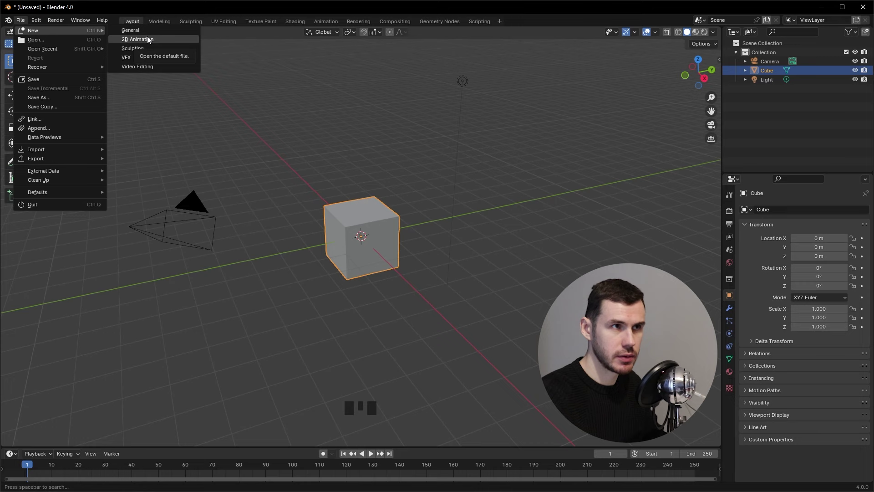
Orbit and zoom in around the default cube in the fresh unsaved scene.
{"action": "left_click_drag", "start_coordinate": [405, 132], "coordinate": [558, 255]}
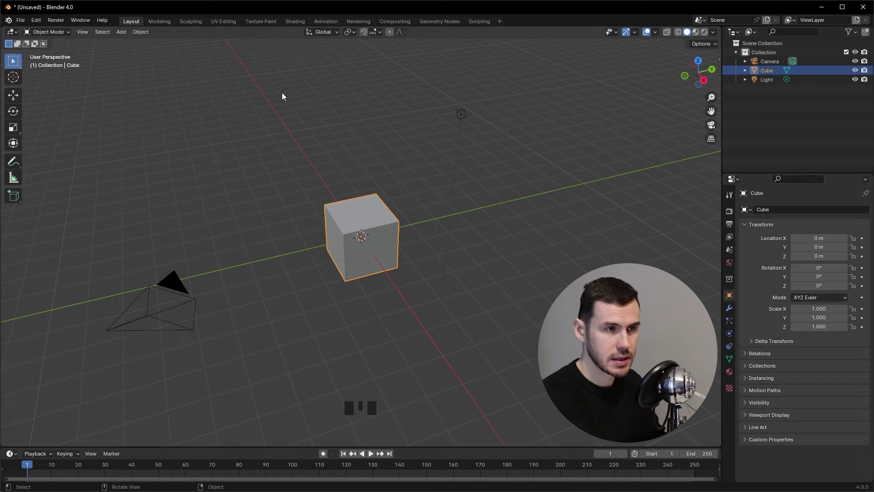
{"action": "left_click_drag", "start_coordinate": [538, 191], "coordinate": [398, 212]}
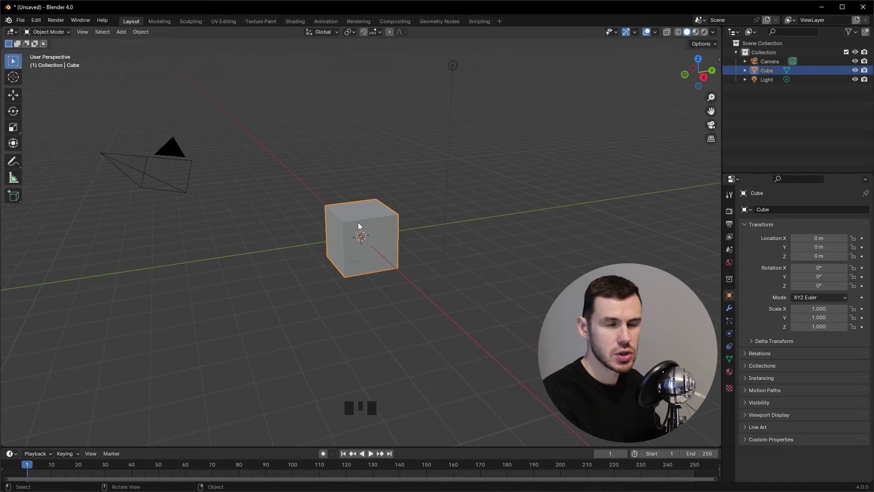
{"action": "scroll", "scroll_direction": "up", "scroll_amount": 3}
{"action": "left_click_drag", "start_coordinate": [373, 299], "coordinate": [422, 247]}
{"action": "scroll", "scroll_direction": "up", "scroll_amount": 3}
{"action": "left_click_drag", "start_coordinate": [509, 294], "coordinate": [513, 290]}
Switch the viewport to Material Preview shading and orbit to bring the light into view.
{"action": "left_click", "coordinate": [513, 290]}
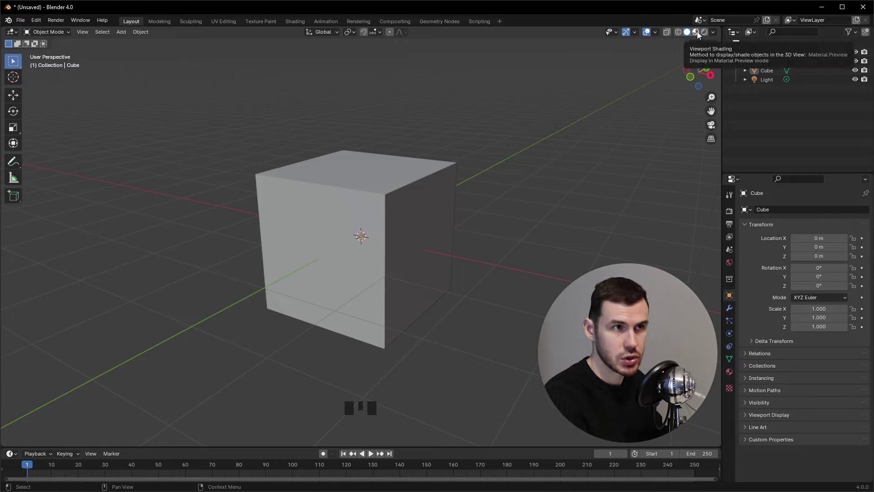
{"action": "left_click", "coordinate": [700, 33]}
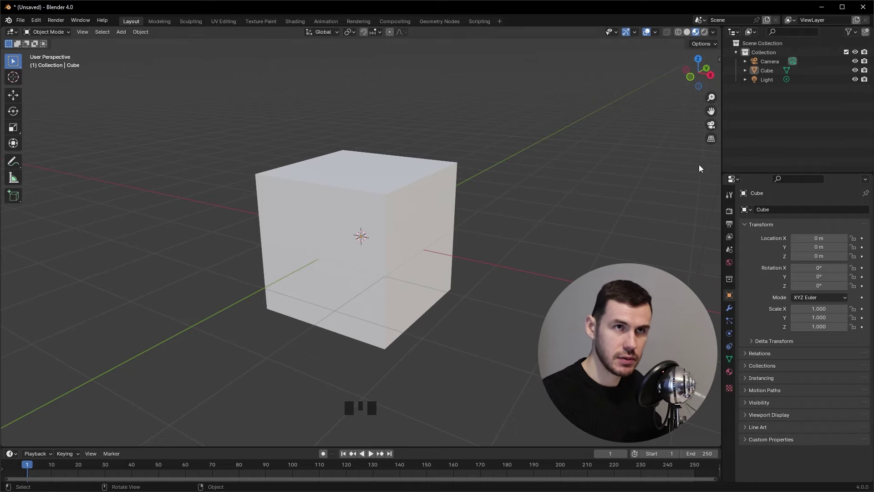
{"action": "left_click", "coordinate": [708, 37]}
{"action": "left_click_drag", "start_coordinate": [511, 113], "coordinate": [392, 155]}
{"action": "scroll", "scroll_direction": "down", "scroll_amount": 3}
{"action": "left_click_drag", "start_coordinate": [408, 183], "coordinate": [504, 91]}
Move the light higher above the cube to about X 4.25, Y 3.11, Z 4.51 m.
{"action": "left_click", "coordinate": [504, 90]}
{"action": "key", "text": "g"}
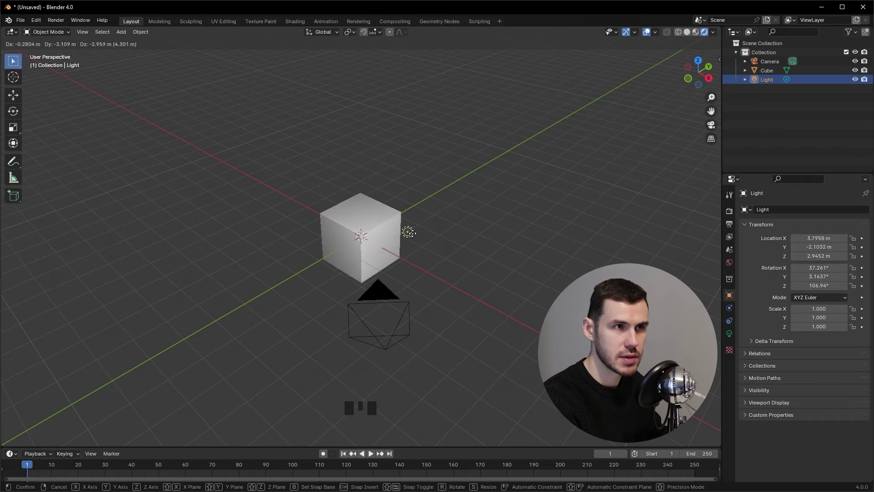
{"action": "left_click_drag", "start_coordinate": [413, 187], "coordinate": [385, 332]}
{"action": "key", "text": "g"}
{"action": "left_click_drag", "start_coordinate": [370, 292], "coordinate": [736, 214]}
{"action": "left_click", "coordinate": [736, 214]}
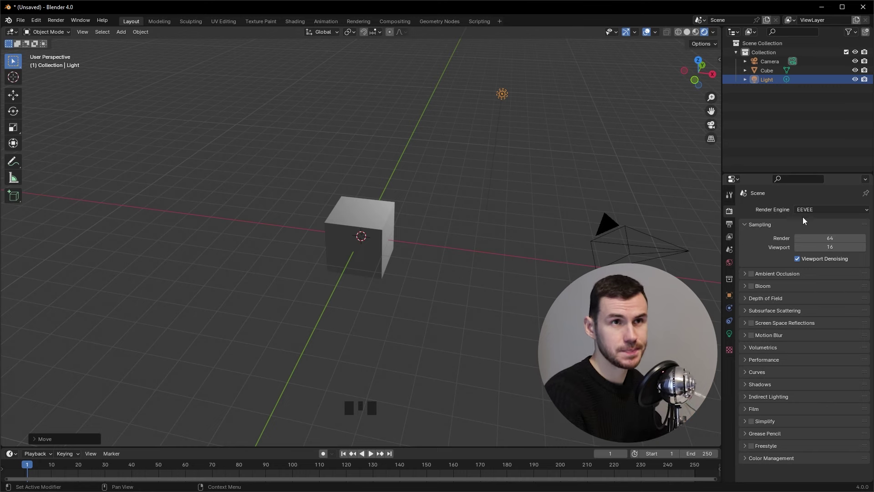
{"action": "left_click_drag", "start_coordinate": [505, 169], "coordinate": [458, 168]}
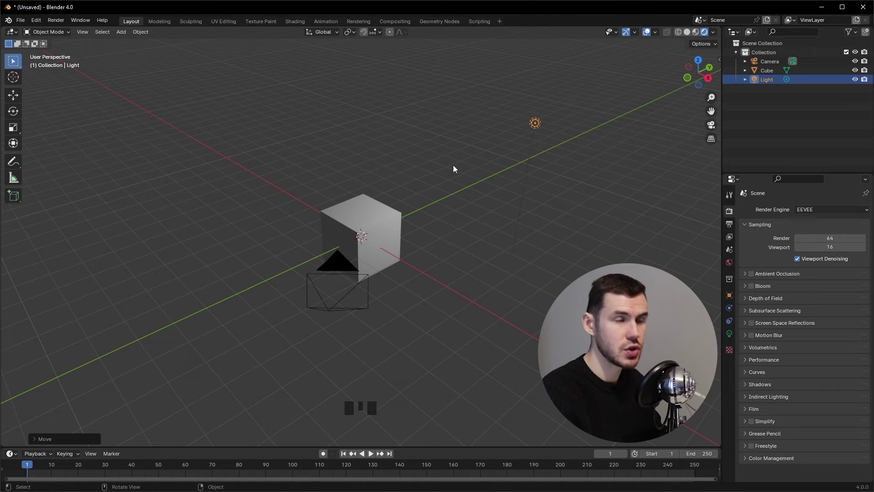
{"action": "left_click_drag", "start_coordinate": [410, 207], "coordinate": [519, 170]}
{"action": "key", "text": "g"}
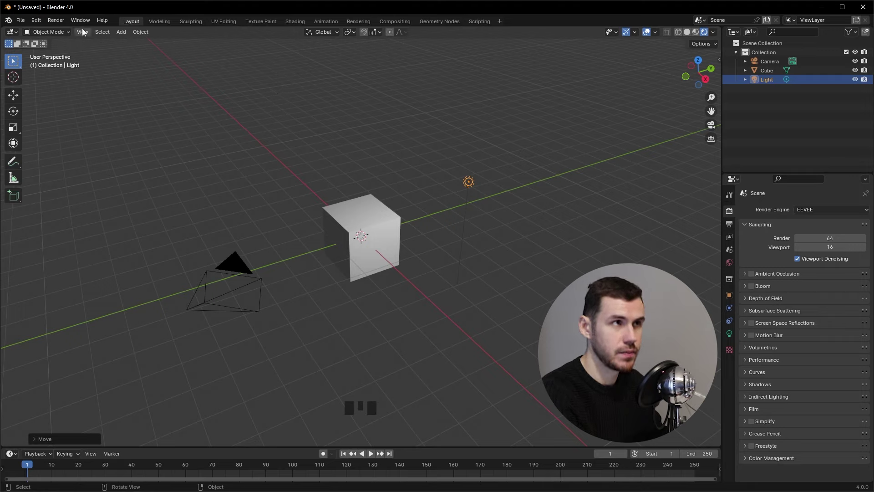
{"action": "left_click", "coordinate": [67, 24]}
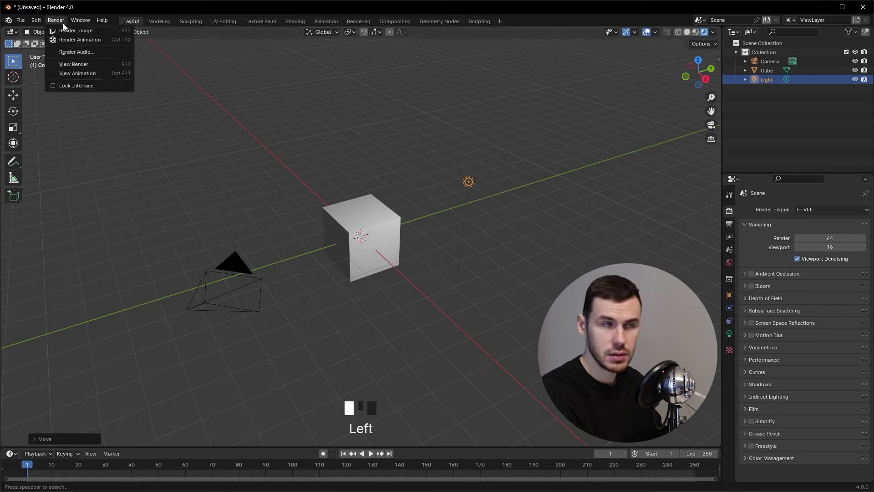
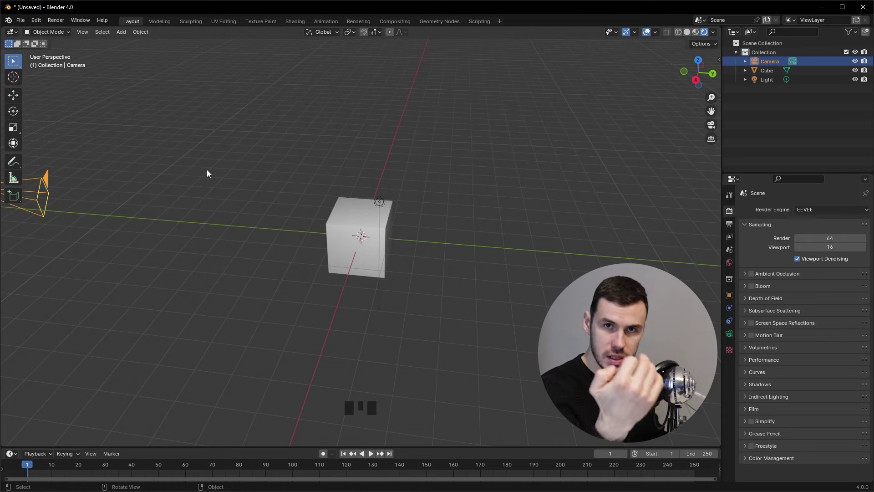
{"action": "left_click_drag", "start_coordinate": [217, 189], "coordinate": [262, 191]}
{"action": "scroll", "scroll_direction": "down", "scroll_amount": 3}
{"action": "left_click_drag", "start_coordinate": [299, 235], "coordinate": [446, 285]}
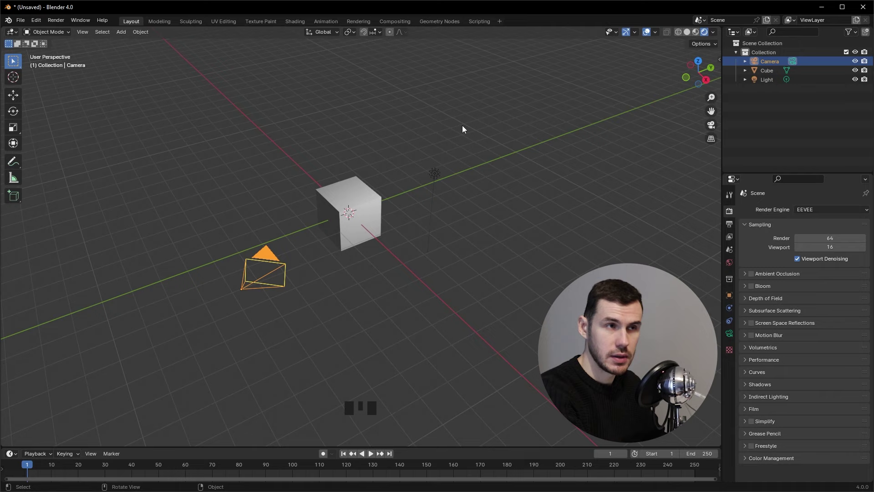
{"action": "left_click", "coordinate": [577, 209]}
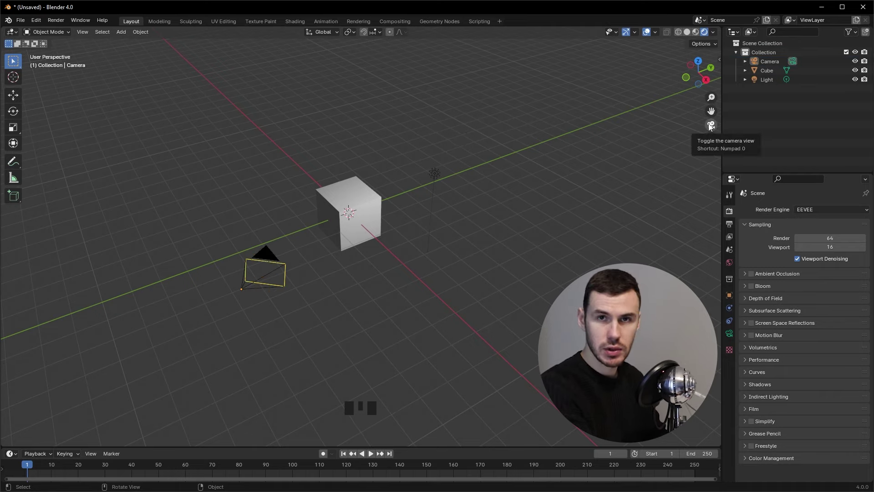
{"action": "double_click", "coordinate": [715, 127]}
{"action": "left_click", "coordinate": [716, 127]}
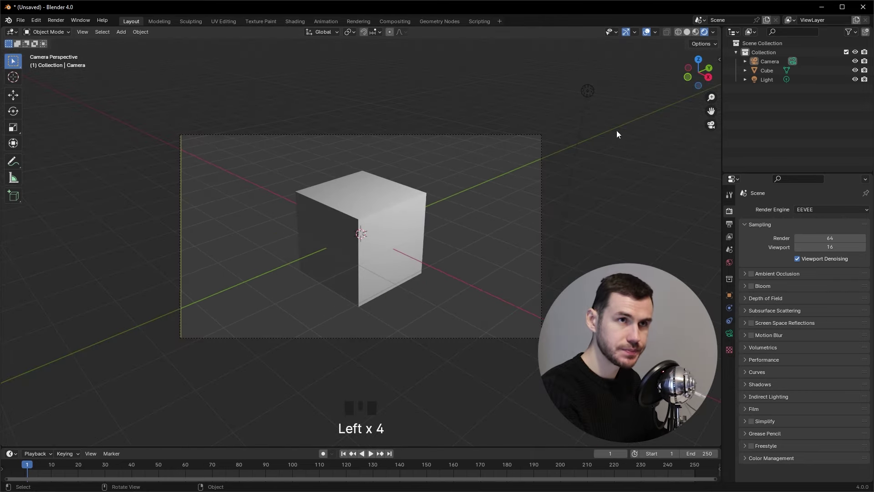
{"action": "left_click_drag", "start_coordinate": [499, 220], "coordinate": [449, 235]}
{"action": "scroll", "scroll_direction": "down", "scroll_amount": 3}
{"action": "left_click_drag", "start_coordinate": [441, 245], "coordinate": [453, 217]}
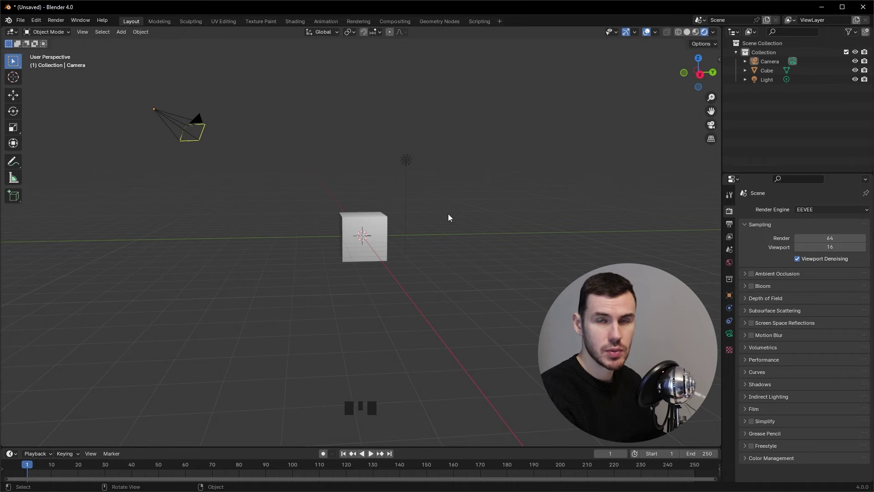
{"action": "key", "text": "KP_0"}
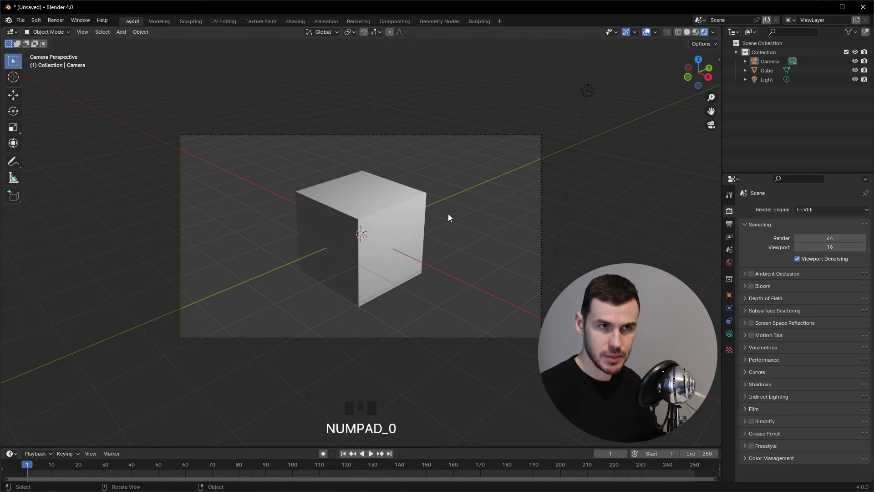
{"action": "left_click_drag", "start_coordinate": [515, 244], "coordinate": [96, 35]}
{"action": "left_click_drag", "start_coordinate": [93, 34], "coordinate": [126, 130]}
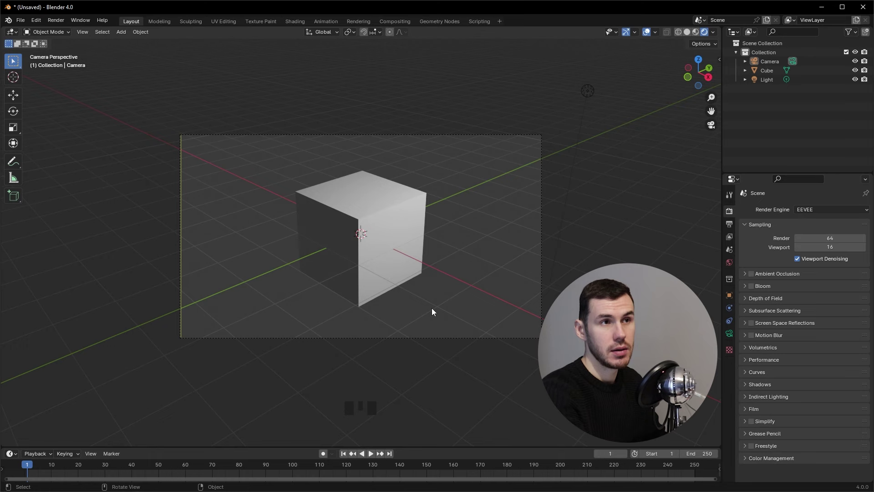
{"action": "scroll", "scroll_direction": "down", "scroll_amount": 3}
{"action": "left_click_drag", "start_coordinate": [489, 276], "coordinate": [456, 289]}
{"action": "scroll", "scroll_direction": "down", "scroll_amount": 3}
{"action": "middle_click", "coordinate": [454, 289]}
Rotate the camera about the vertical axis so it turns toward the cube.
{"action": "left_click", "coordinate": [166, 298]}
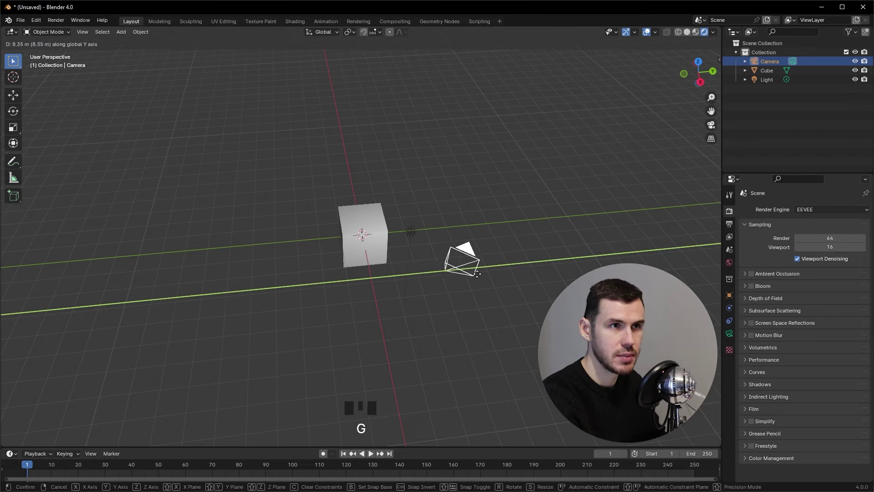
{"action": "key", "text": "r"}
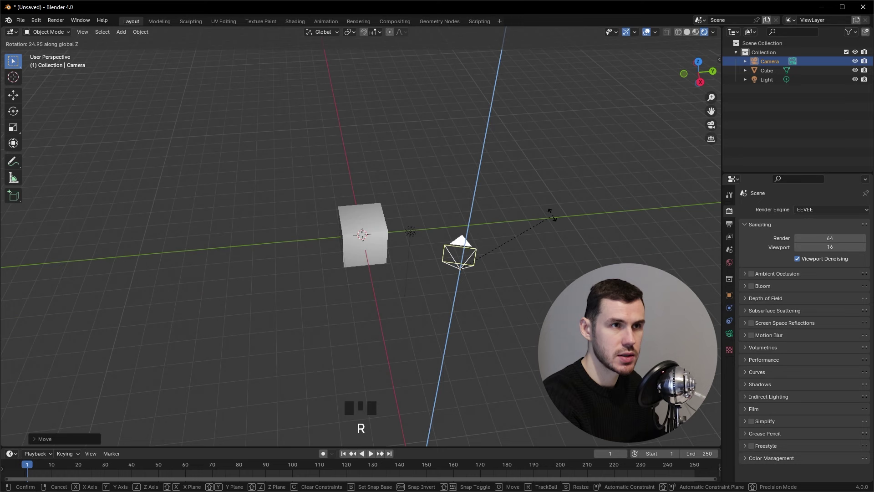
{"action": "left_click_drag", "start_coordinate": [537, 271], "coordinate": [519, 248]}
{"action": "key", "text": "r"}
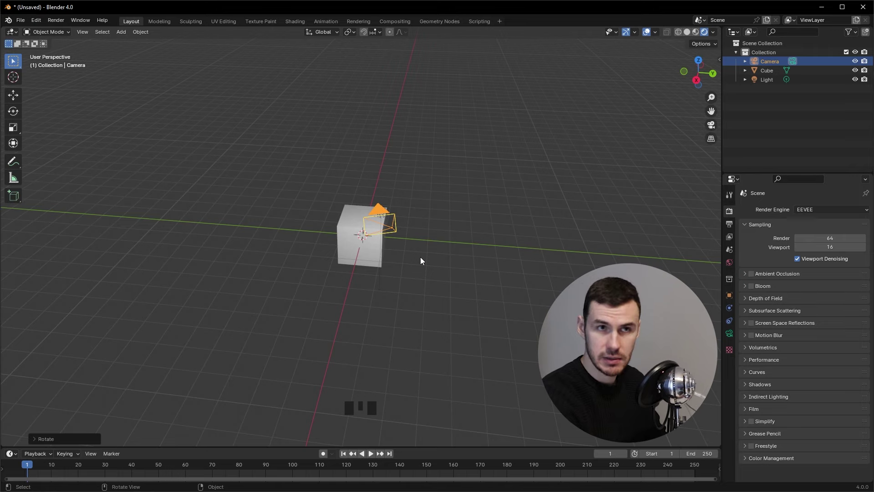
Look through the repositioned camera and show the sidebar's View settings.
{"action": "key", "text": "KP_0"}
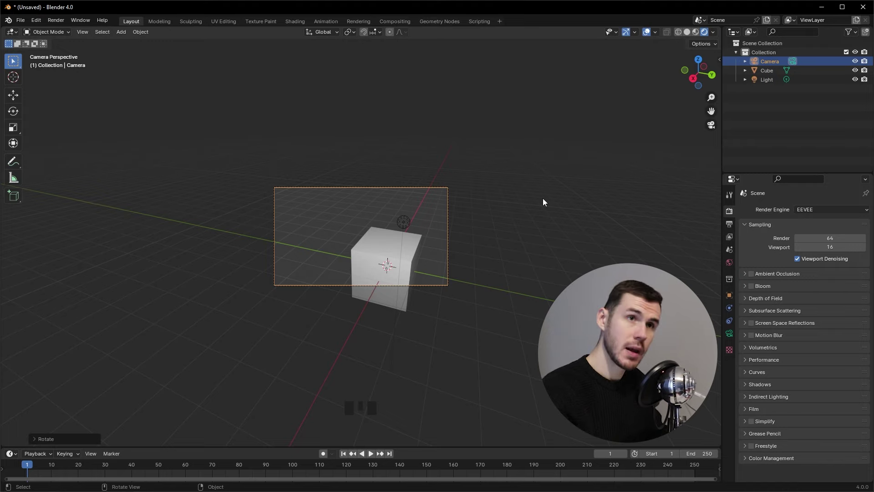
{"action": "key", "text": "n"}
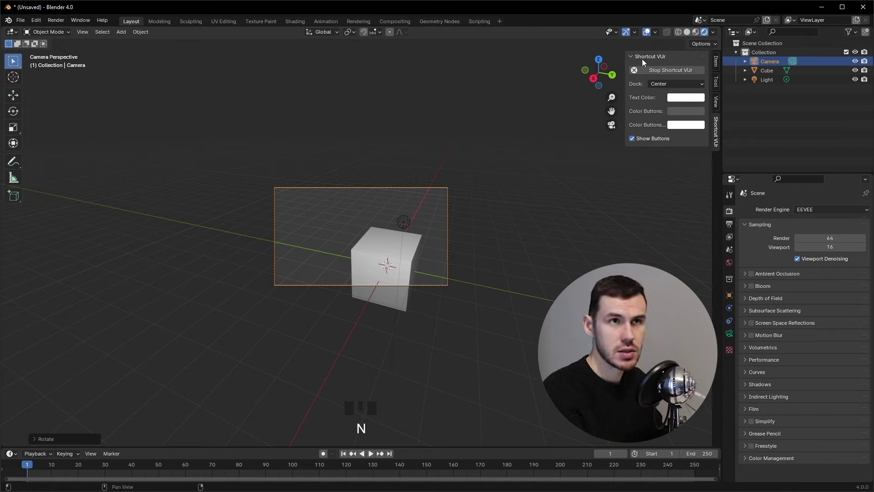
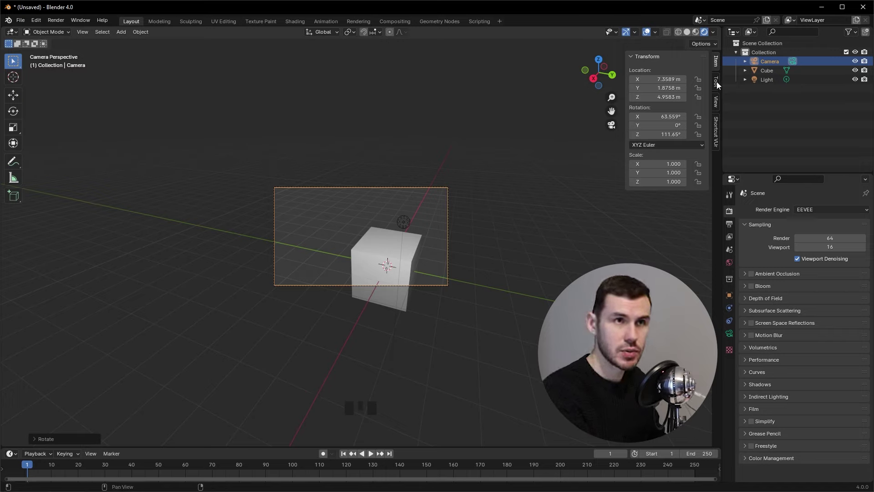
{"action": "left_click", "coordinate": [723, 105]}
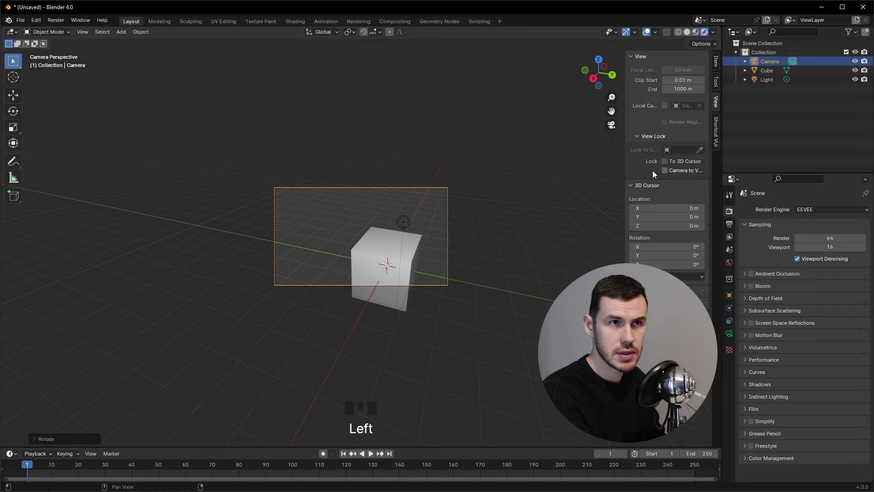
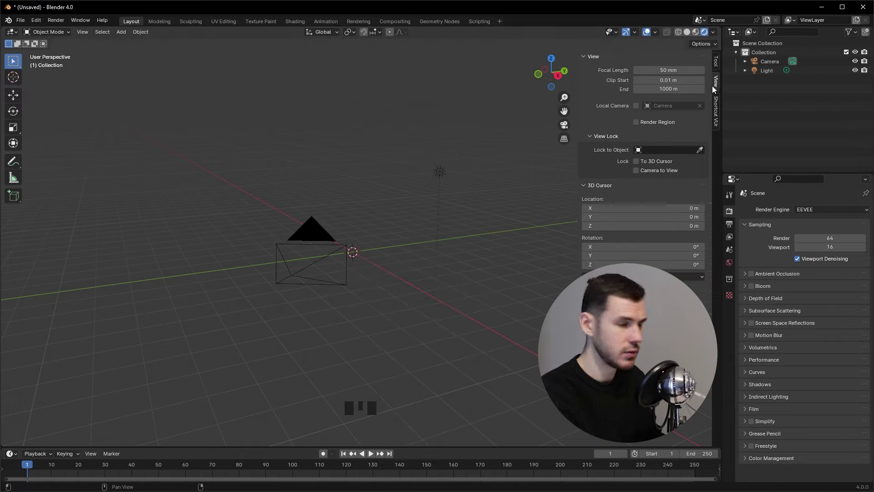
Hide the sidebar and add a Suzanne monkey mesh in place of the deleted cube.
{"action": "key", "text": "n"}
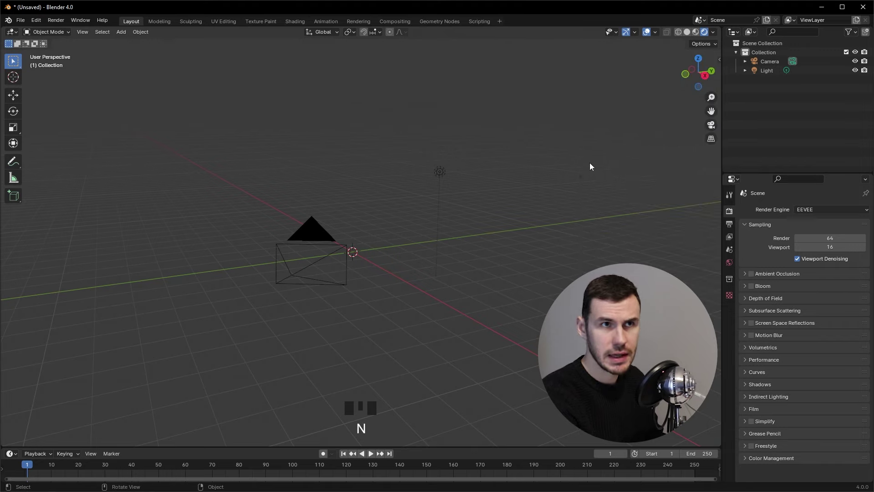
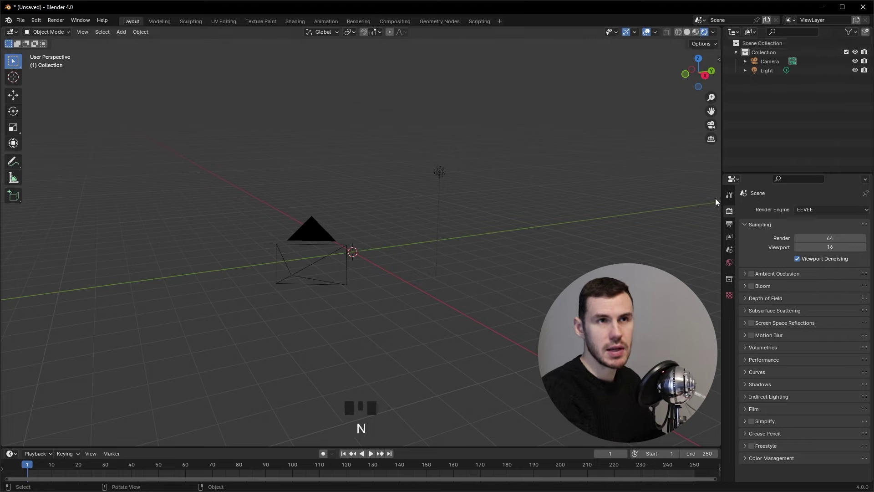
{"action": "key", "text": "n"}
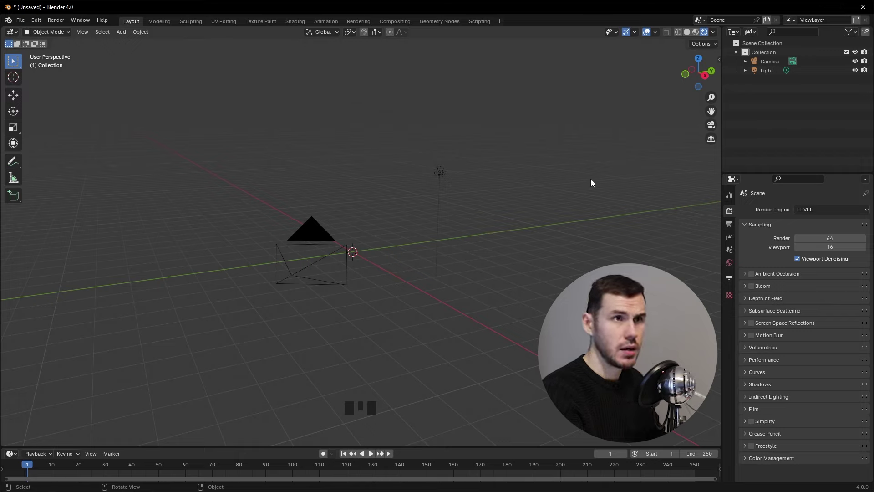
{"action": "key", "text": "shift+a"}
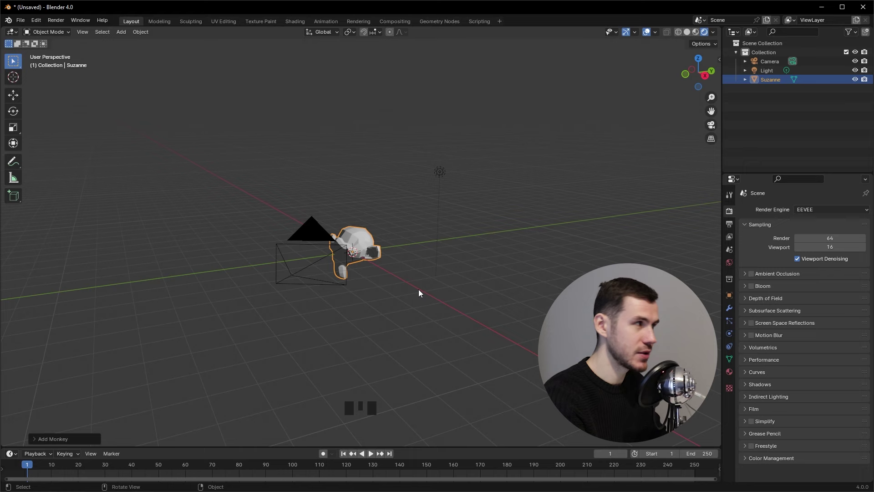
{"action": "left_click_drag", "start_coordinate": [374, 267], "coordinate": [396, 273]}
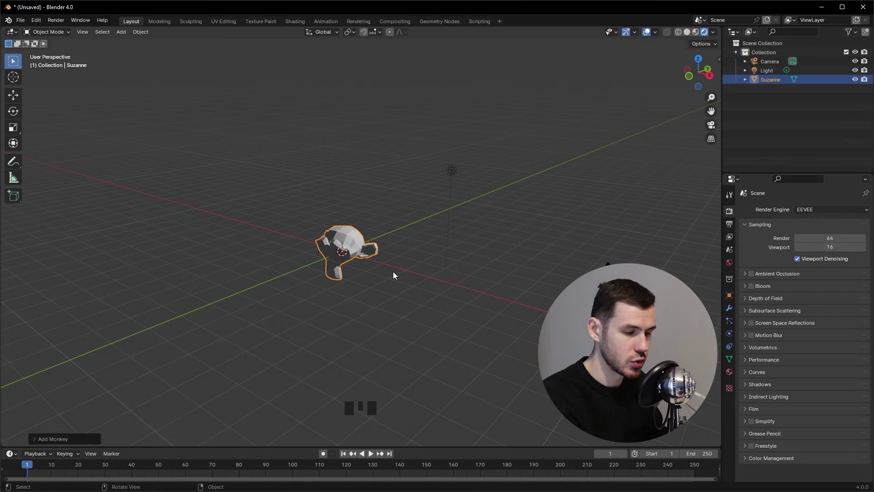
Enter camera view and enable Lock Camera to View in the sidebar.
{"action": "key", "text": "KP_0"}
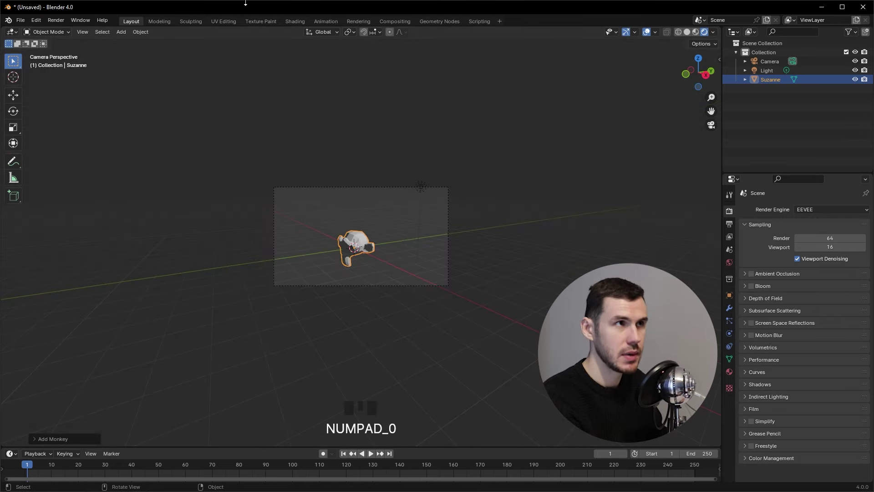
{"action": "left_click_drag", "start_coordinate": [220, 143], "coordinate": [716, 127]}
{"action": "left_click", "coordinate": [716, 127]}
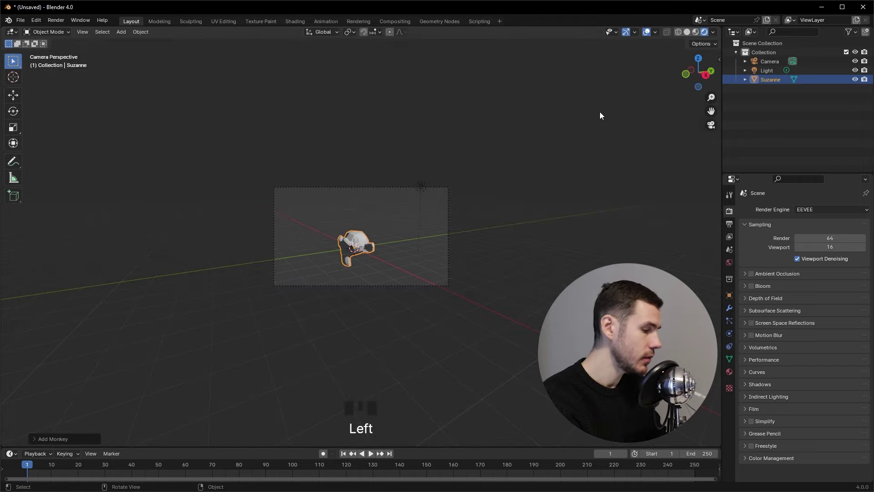
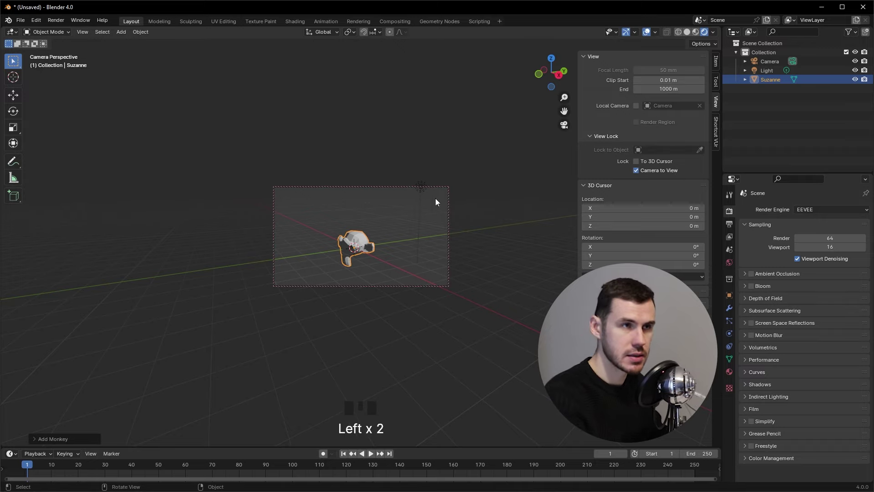
Zoom and pan the locked camera closer so Suzanne fills more of the frame.
{"action": "left_click_drag", "start_coordinate": [384, 265], "coordinate": [369, 251]}
{"action": "scroll", "scroll_direction": "up", "scroll_amount": 3}
{"action": "left_click_drag", "start_coordinate": [377, 247], "coordinate": [372, 262]}
{"action": "scroll", "scroll_direction": "up", "scroll_amount": 3}
{"action": "left_click_drag", "start_coordinate": [379, 255], "coordinate": [397, 238]}
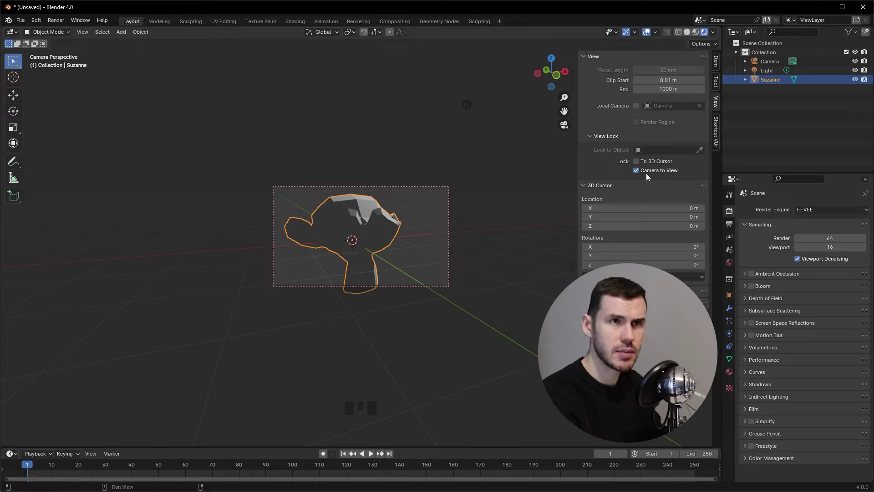
Unlock Camera to View, zoom into the camera frame, then re-lock and adjust the zoom.
{"action": "left_click", "coordinate": [650, 175]}
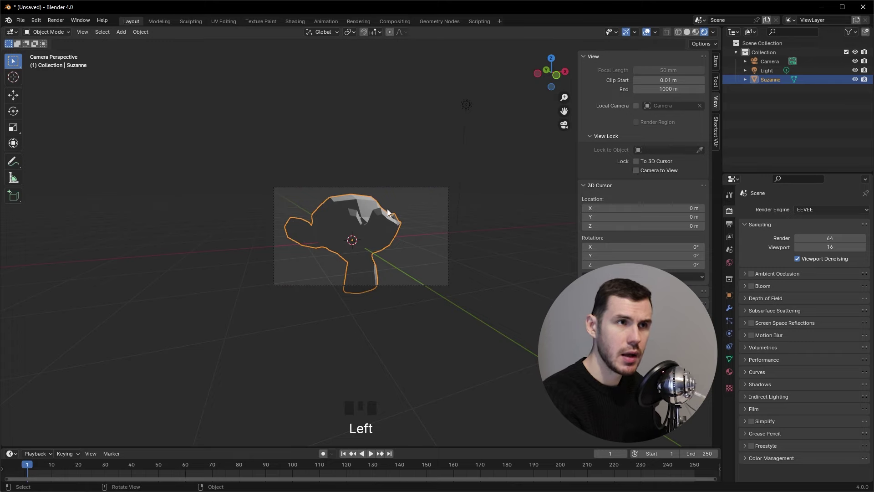
{"action": "scroll", "scroll_direction": "up", "scroll_amount": 3}
{"action": "left_click_drag", "start_coordinate": [394, 228], "coordinate": [386, 253]}
{"action": "scroll", "scroll_direction": "up", "scroll_amount": 3}
{"action": "left_click_drag", "start_coordinate": [390, 248], "coordinate": [640, 170]}
{"action": "left_click", "coordinate": [642, 172]}
{"action": "scroll", "scroll_direction": "down", "scroll_amount": 3}
{"action": "scroll", "scroll_direction": "up", "scroll_amount": 3}
{"action": "scroll", "scroll_direction": "down", "scroll_amount": 3}
{"action": "scroll", "scroll_direction": "up", "scroll_amount": 3}
{"action": "scroll", "scroll_direction": "down", "scroll_amount": 3}
{"action": "scroll", "scroll_direction": "up", "scroll_amount": 3}
{"action": "scroll", "scroll_direction": "down", "scroll_amount": 3}
Toggle the camera lock again and re-frame so the whole Suzanne head sits centred in the frame.
{"action": "left_click", "coordinate": [650, 175]}
{"action": "scroll", "scroll_direction": "down", "scroll_amount": 3}
{"action": "scroll", "scroll_direction": "up", "scroll_amount": 3}
{"action": "scroll", "scroll_direction": "down", "scroll_amount": 3}
{"action": "scroll", "scroll_direction": "up", "scroll_amount": 3}
{"action": "left_click_drag", "start_coordinate": [385, 227], "coordinate": [384, 203]}
{"action": "key", "text": "KP_0"}
{"action": "left_click_drag", "start_coordinate": [393, 189], "coordinate": [419, 258]}
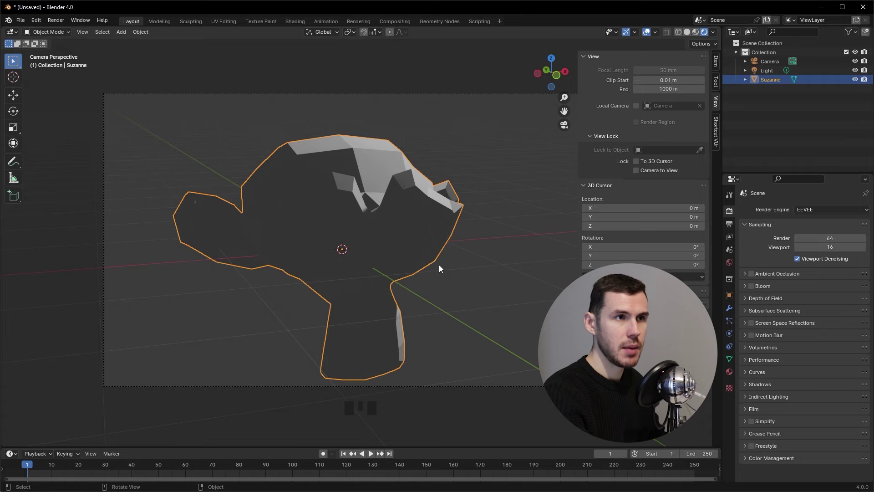
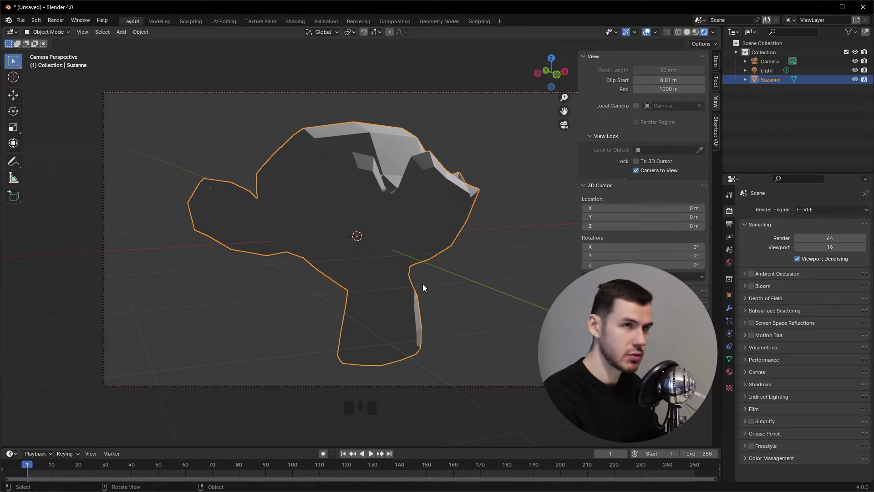
Turn off Camera to View, hide the sidebar and orbit out of the camera perspective.
{"action": "left_click", "coordinate": [654, 176]}
{"action": "key", "text": "n"}
{"action": "left_click_drag", "start_coordinate": [587, 180], "coordinate": [565, 222]}
{"action": "scroll", "scroll_direction": "down", "scroll_amount": 3}
Move the light along the Y axis to a new spot beside Suzanne.
{"action": "left_click", "coordinate": [535, 81]}
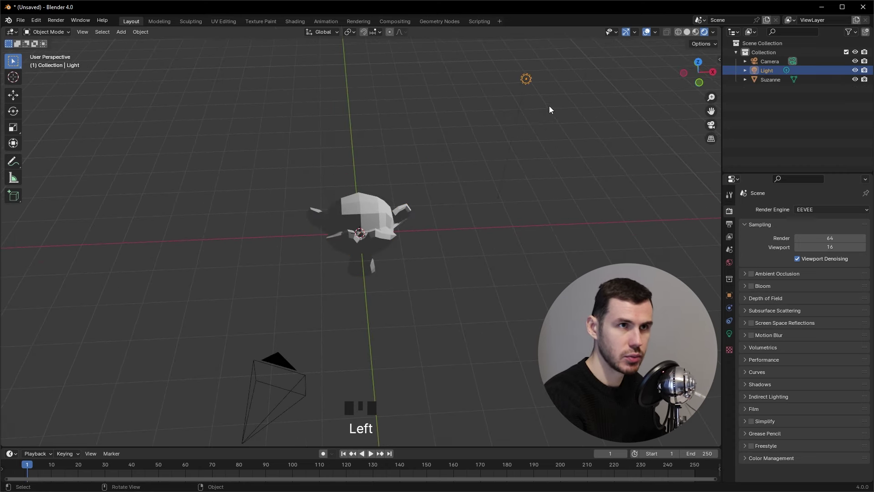
{"action": "key", "text": "g"}
{"action": "key", "text": "g"}
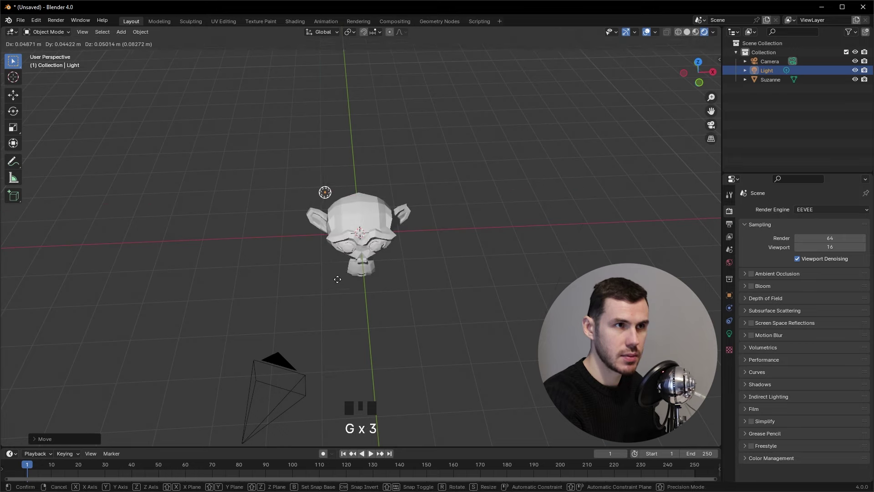
{"action": "key", "text": "g"}
{"action": "key", "text": "g"}
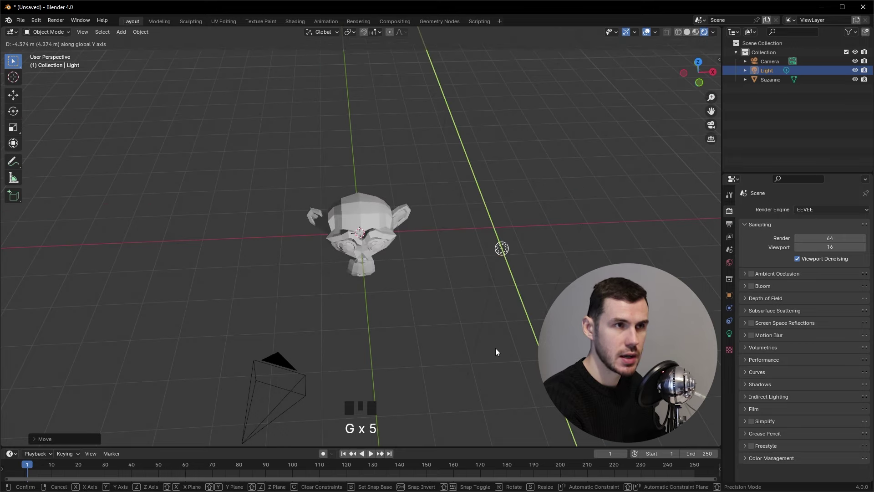
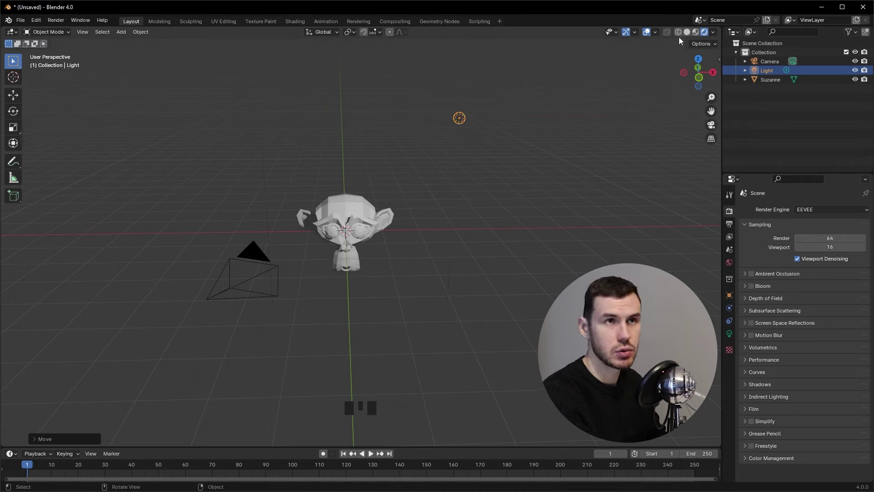
Preview the scene with materials and lighting and orbit around Suzanne and the light.
{"action": "left_click", "coordinate": [692, 35]}
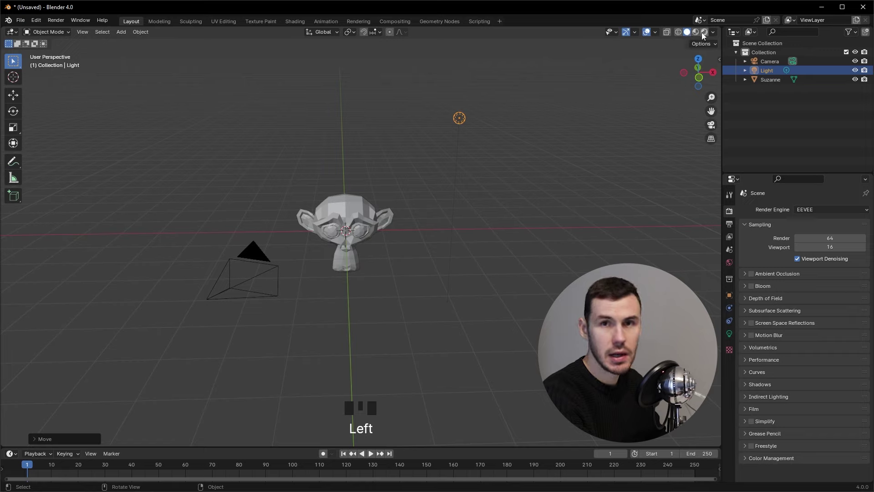
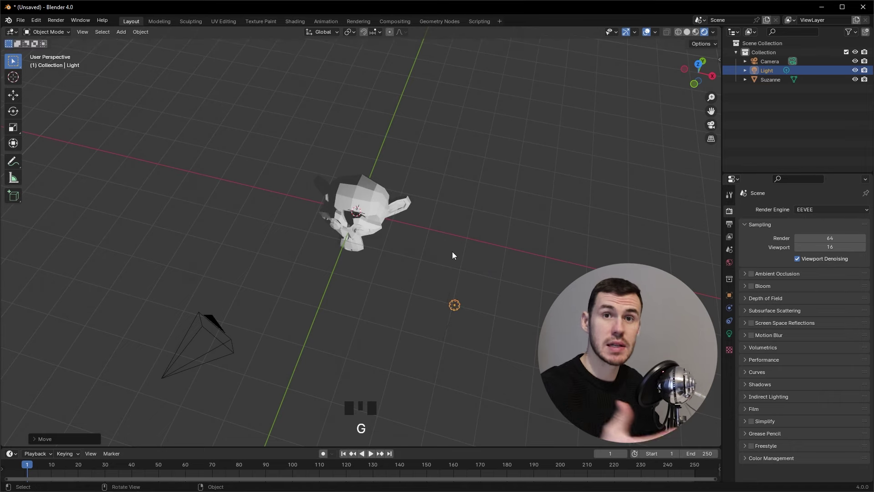
{"action": "left_click_drag", "start_coordinate": [401, 273], "coordinate": [441, 242]}
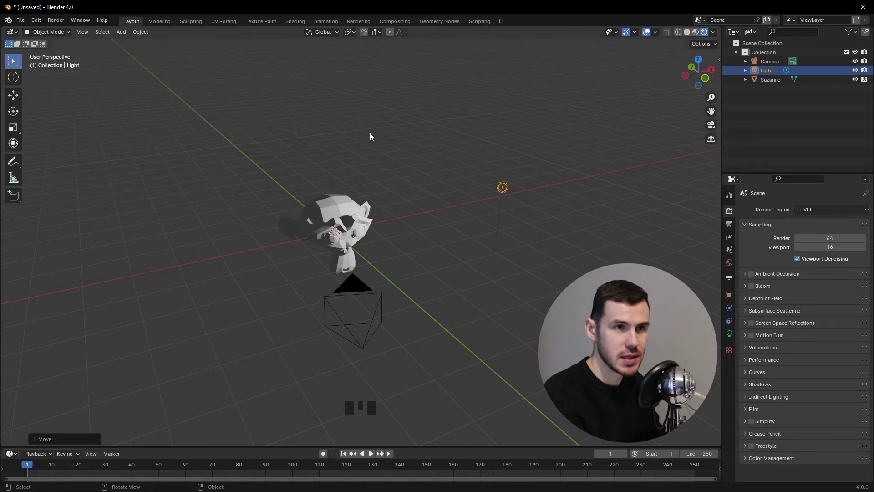
{"action": "left_click_drag", "start_coordinate": [463, 257], "coordinate": [461, 254]}
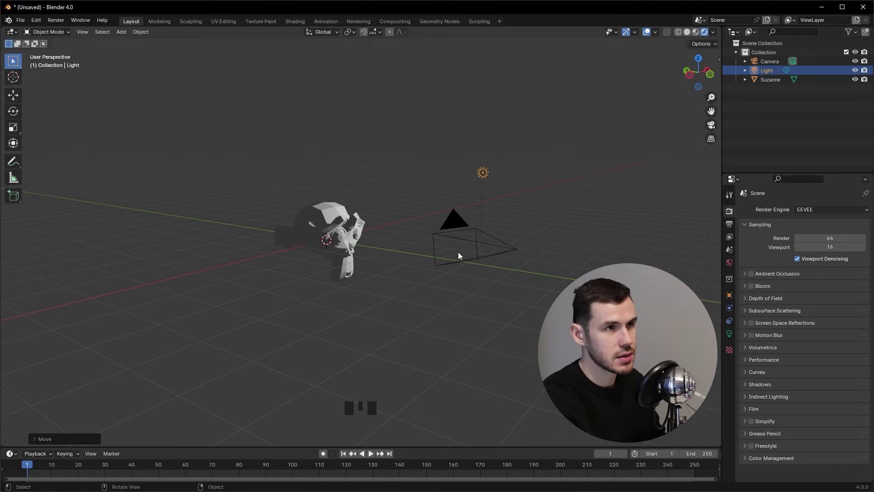
Look through the camera at the side-lit, shadowed Suzanne.
{"action": "key", "text": "KP_0"}
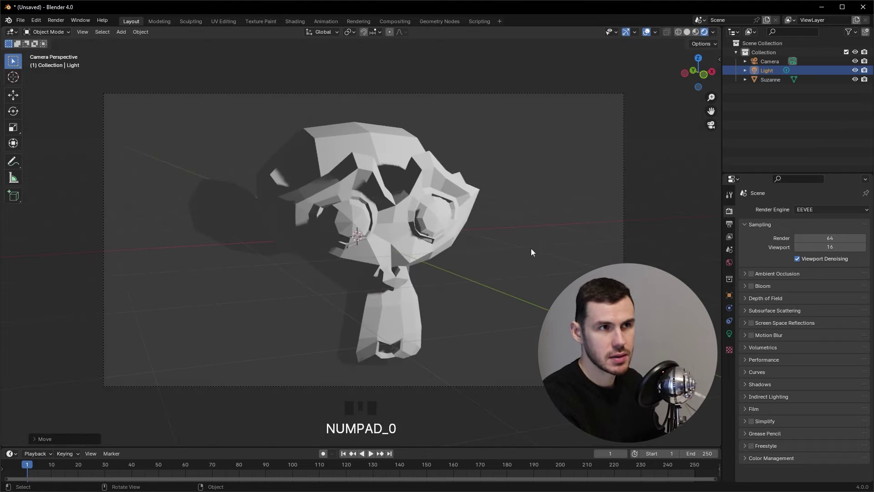
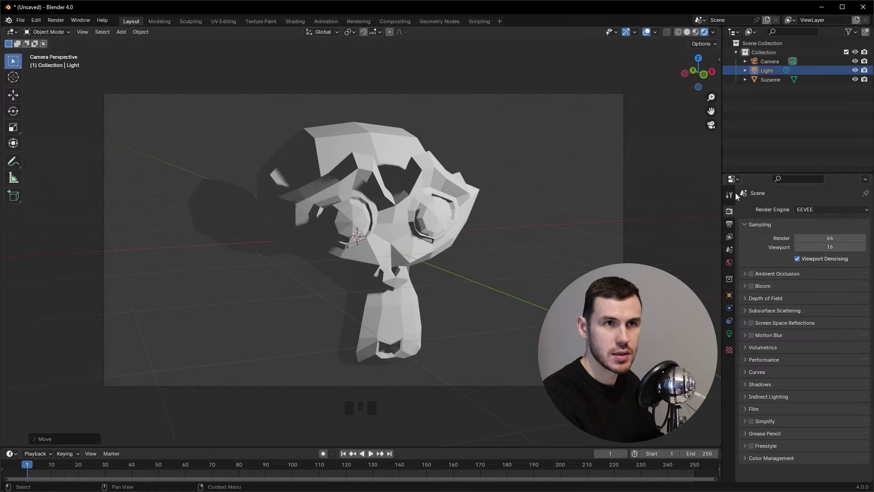
Show World Properties and open the colour picker for the dark grey (0.051) background colour.
{"action": "left_click", "coordinate": [738, 268]}
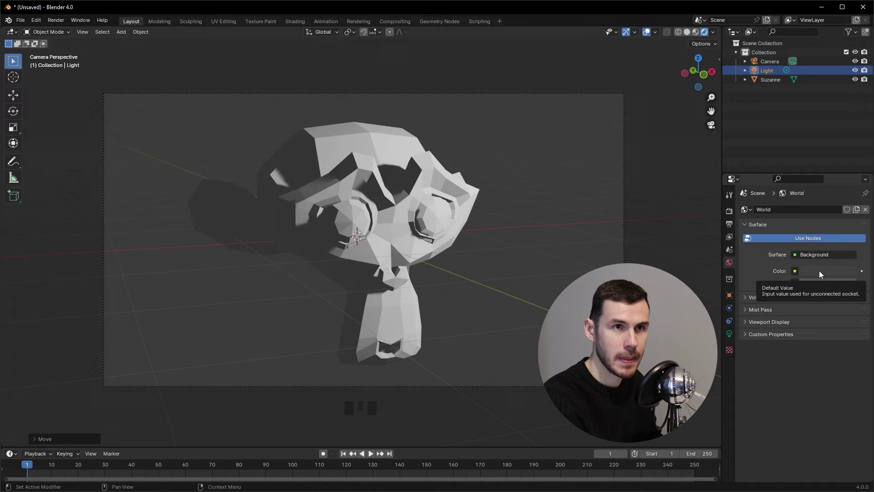
{"action": "left_click", "coordinate": [826, 276]}
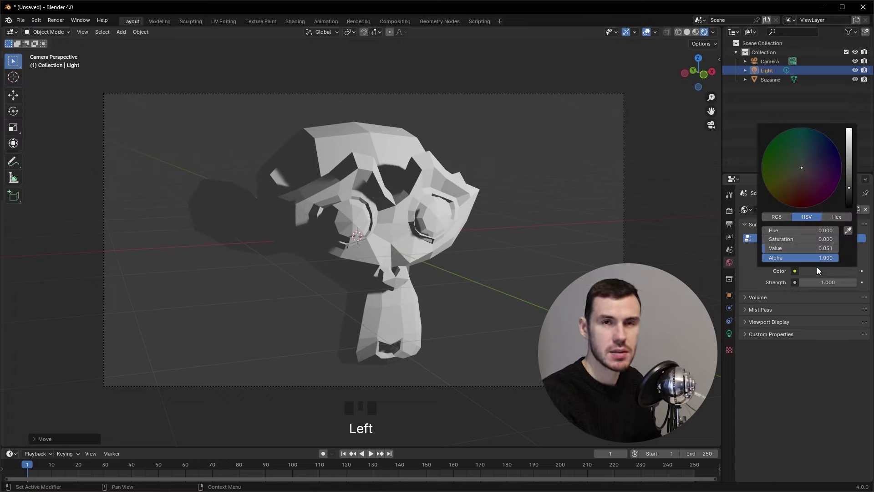